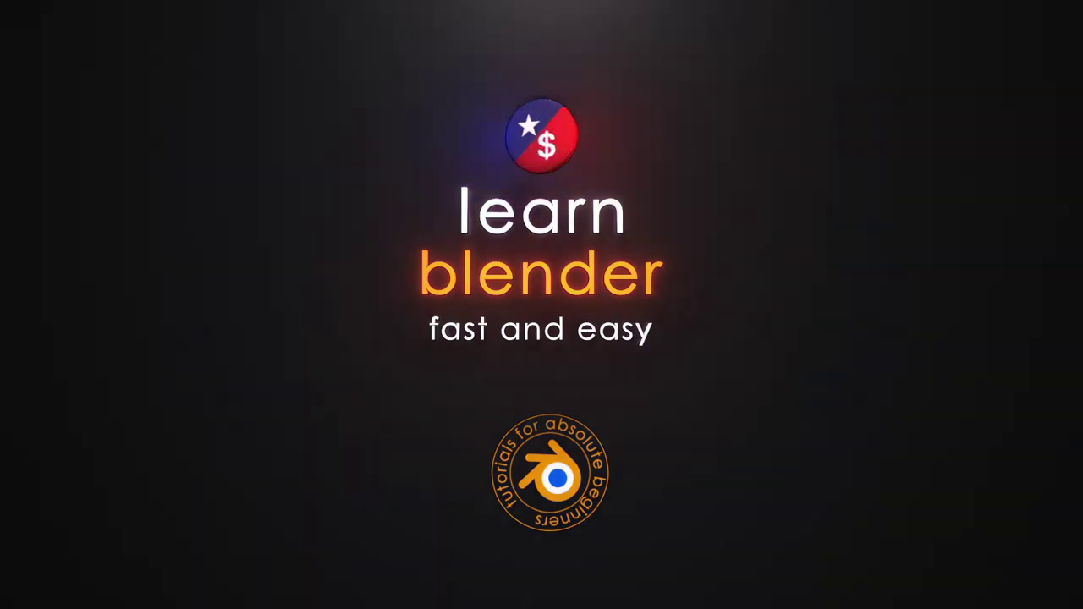
Delete the default cube and add a torus at the scene origin
key("x")
key("shift+a")
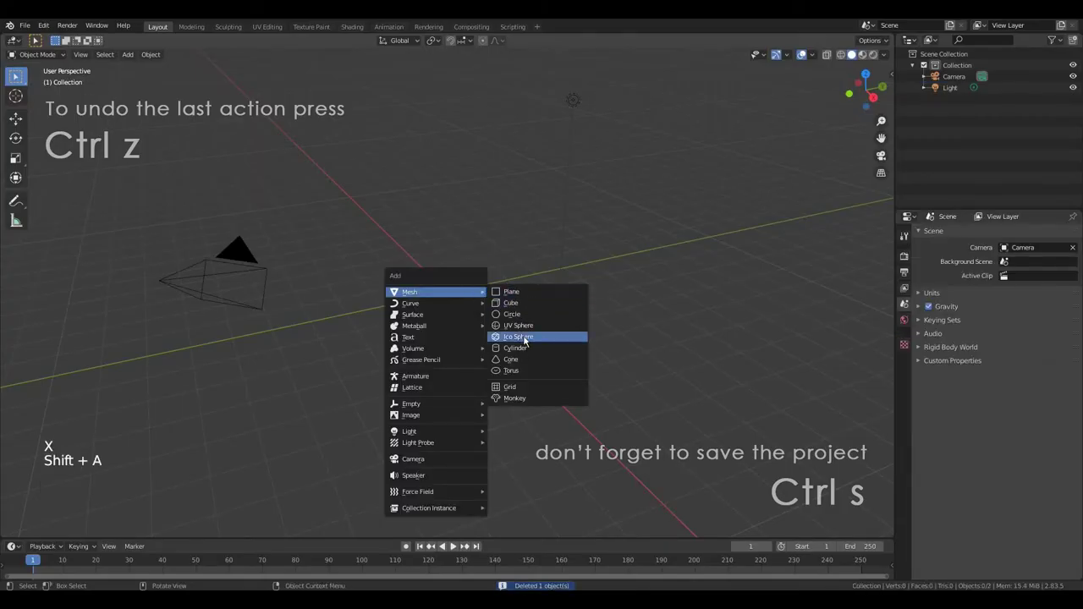
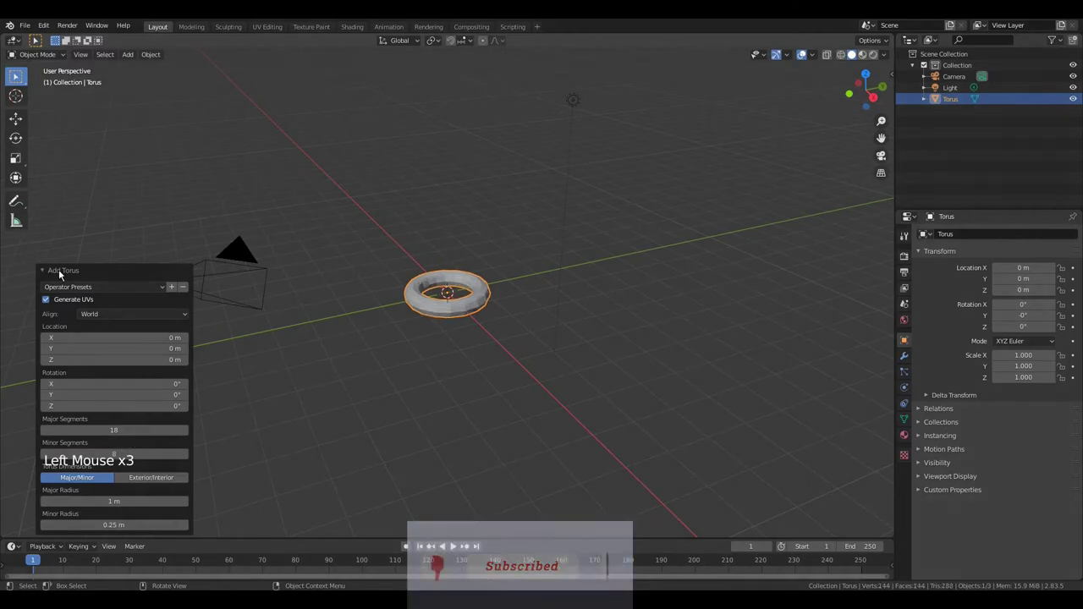
left_click(62, 272)
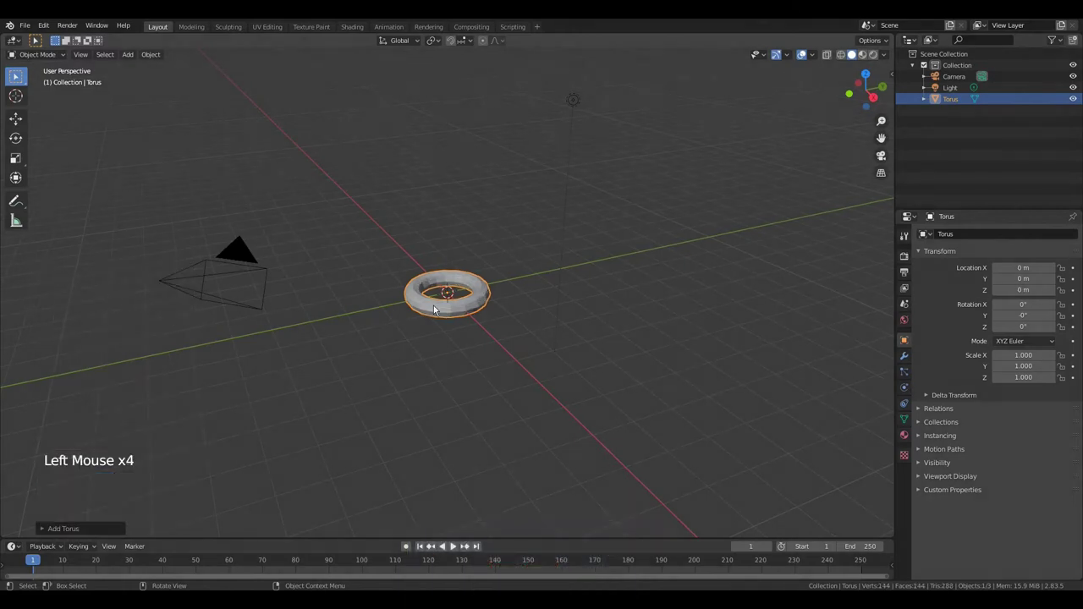
In Edit Mode with face select, rotate the torus 90° about X so it stands upright
key("Tab")
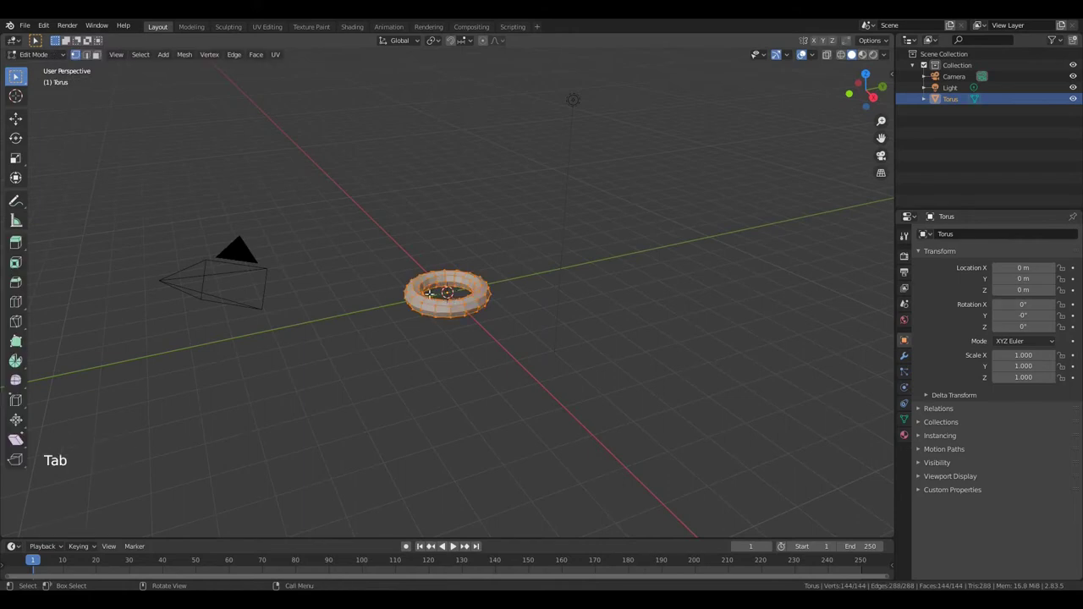
key("3")
key("1")
key("2")
key("3")
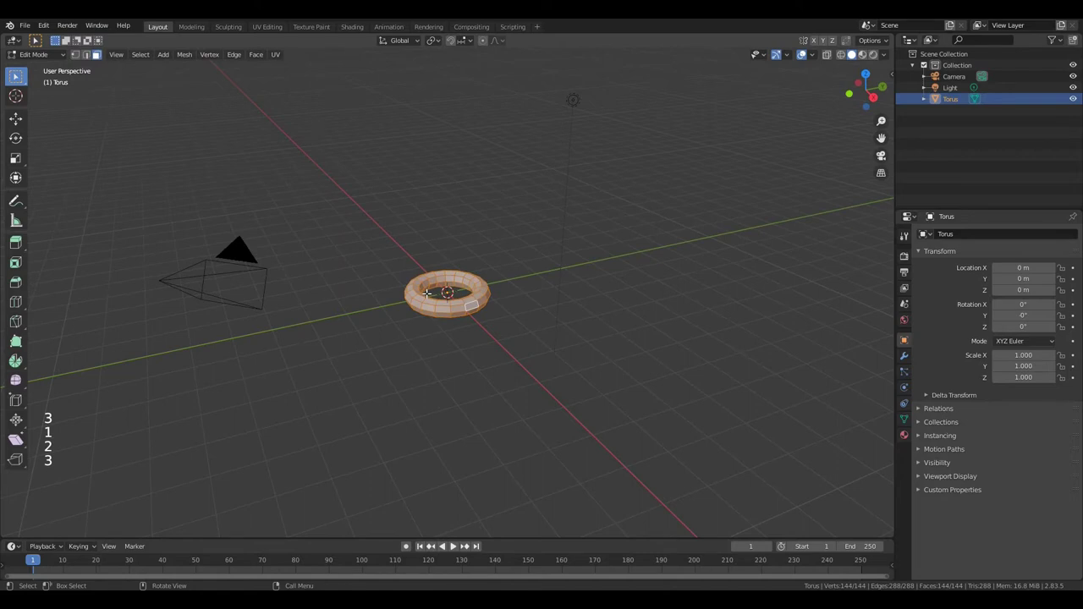
key("r")
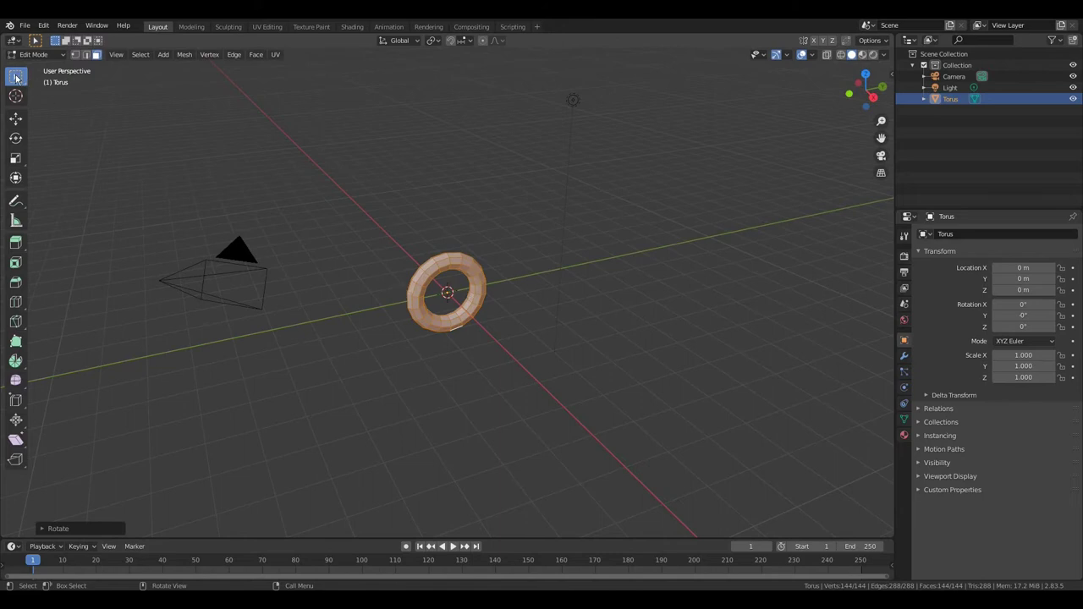
key("w")
key("w")
key("w")
key("w")
key("w")
key("w")
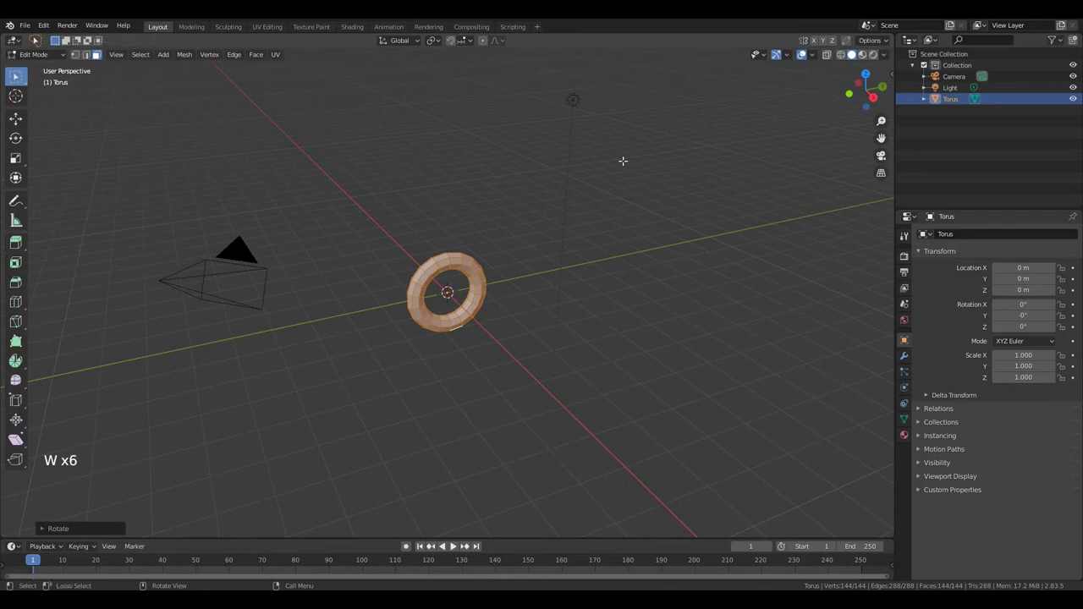
View the torus from the right orthographic view, zoomed in, with all faces deselected
left_click(828, 60)
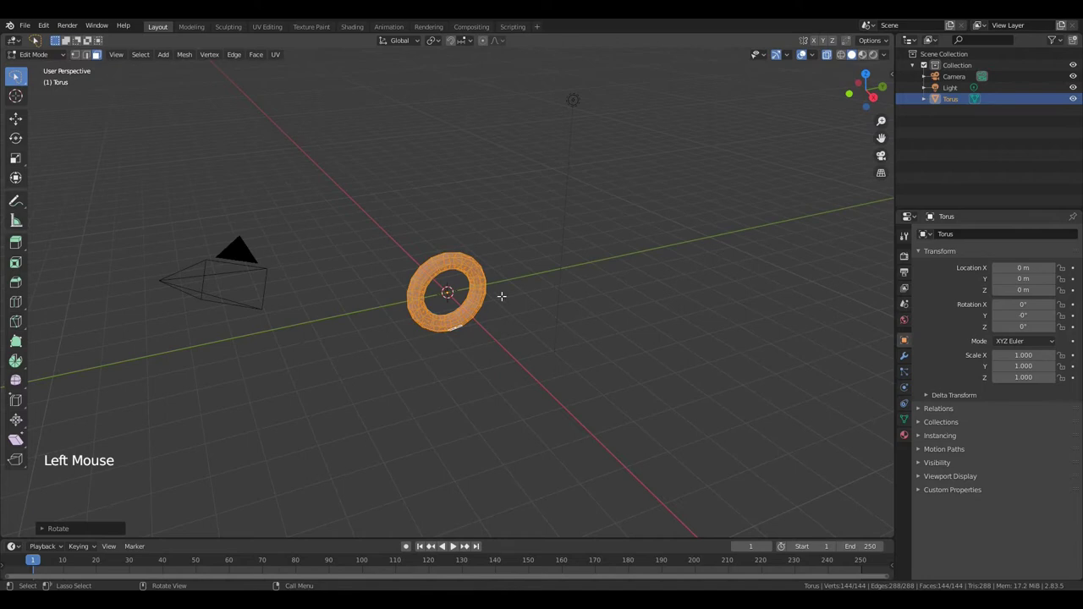
key("KP_Decimal")
key("KP_3")
key("a")
key("a")
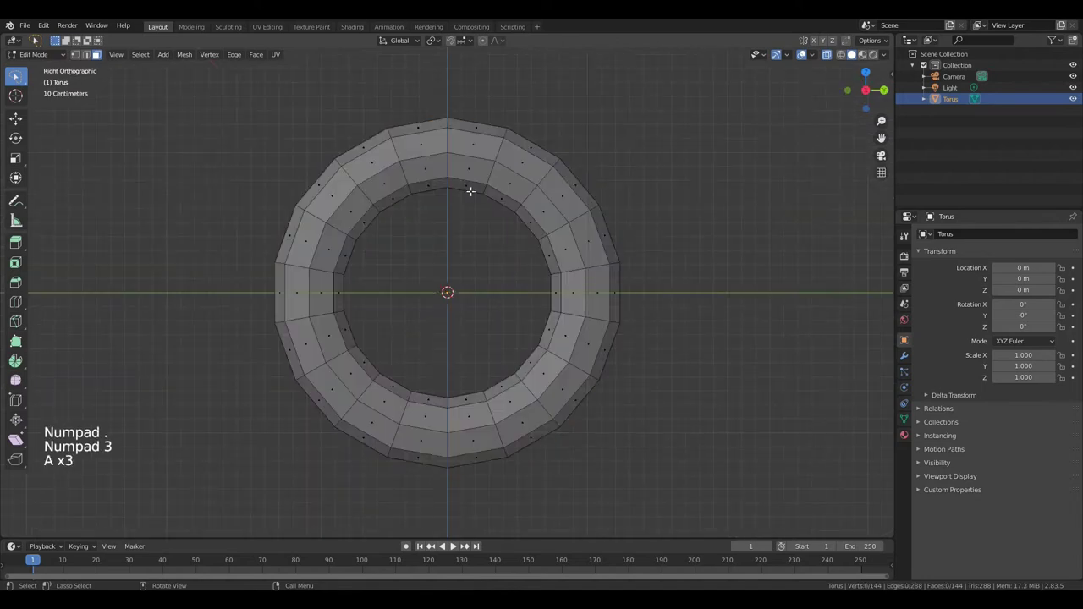
Select the outer-rim faces along the upper right arc and bring up the pivot point choices
left_click(424, 96)
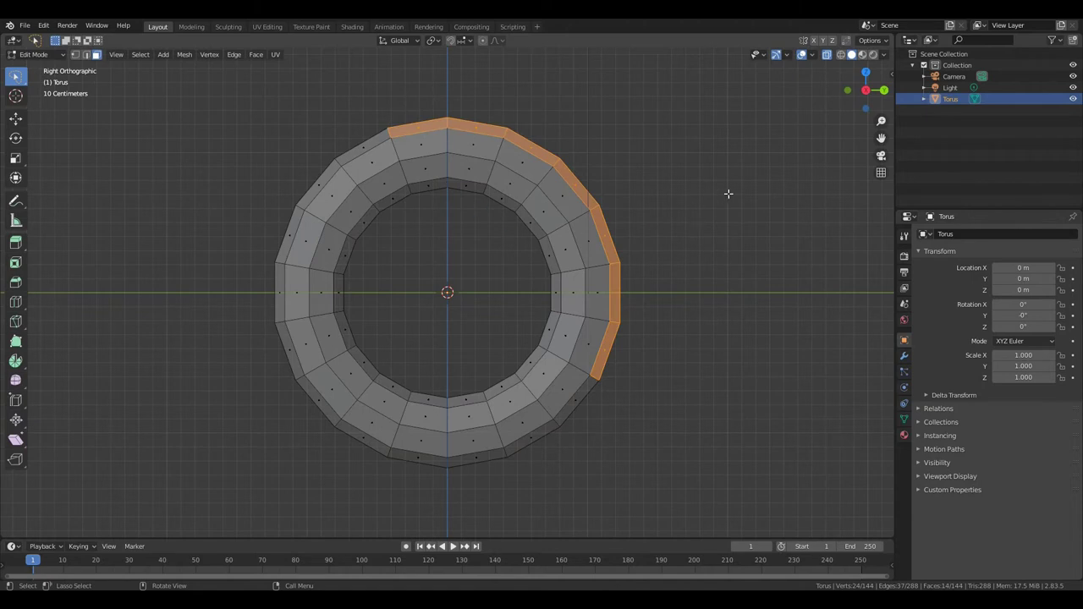
middle_click(771, 165)
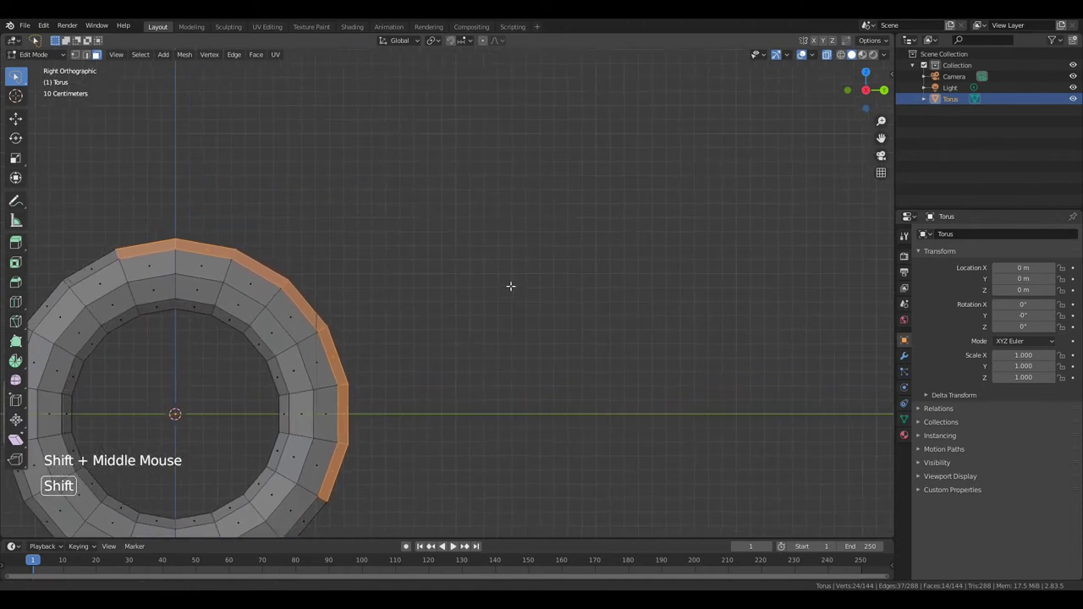
scroll("down", 3)
left_click(432, 43)
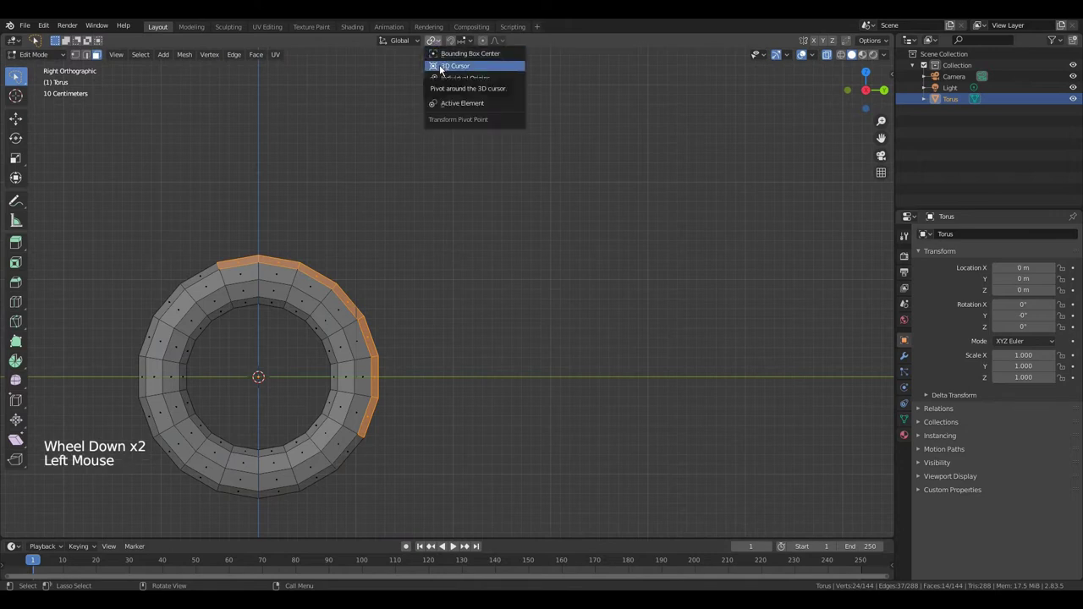
Extrude and scale the outer faces in three widening bands to bulge the body outward
key("shift+d")
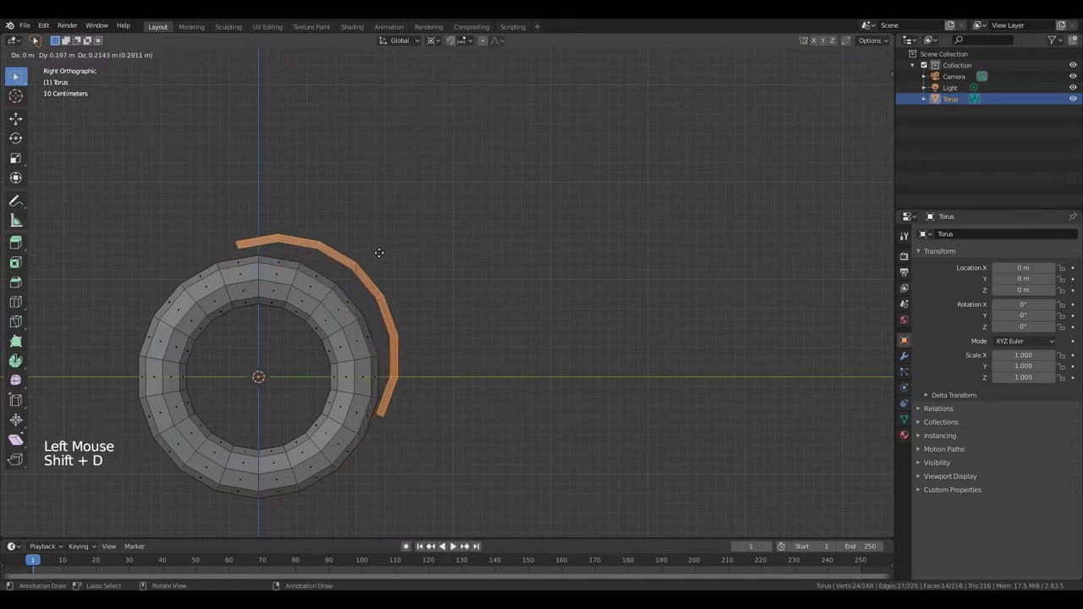
key("s")
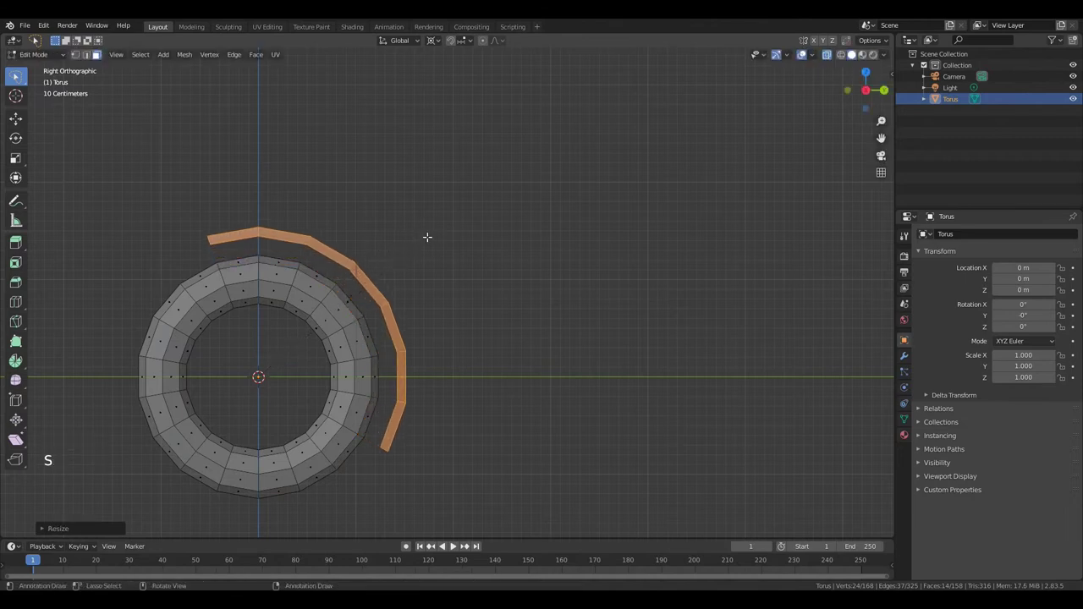
key("e")
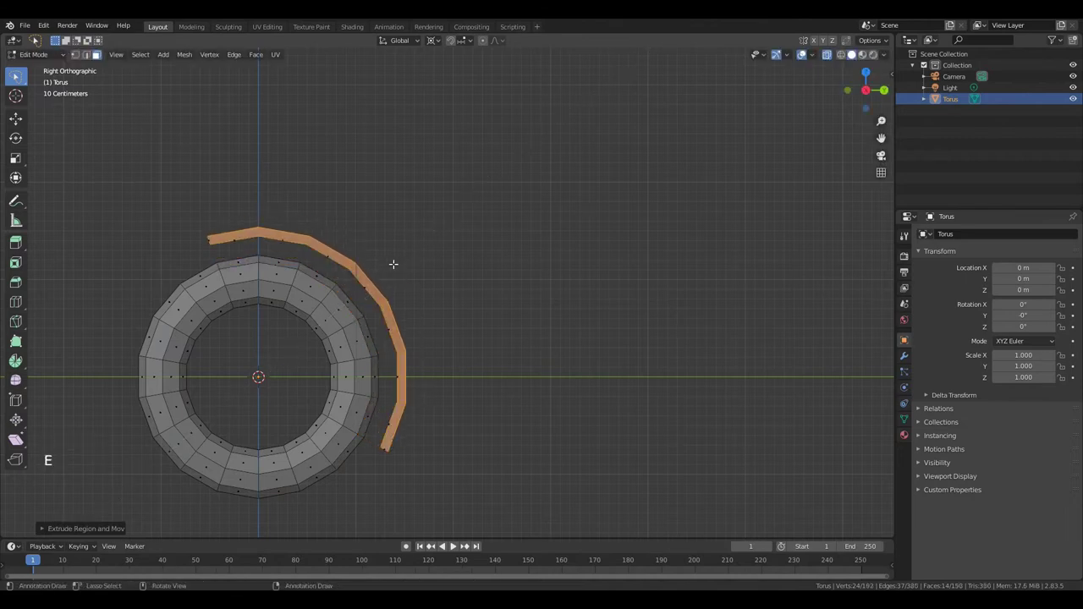
key("s")
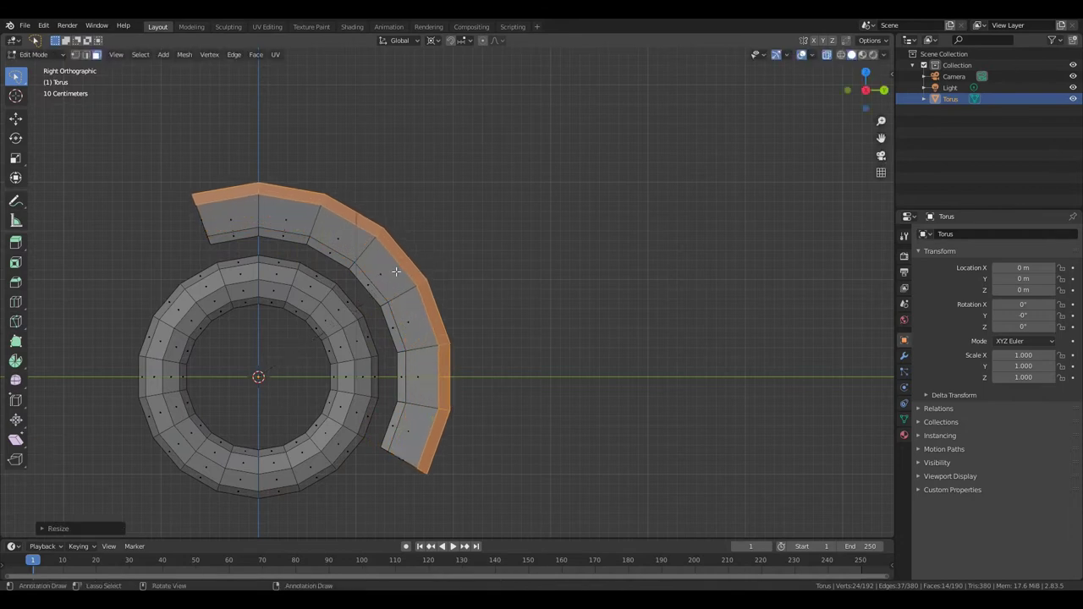
key("e")
key("s")
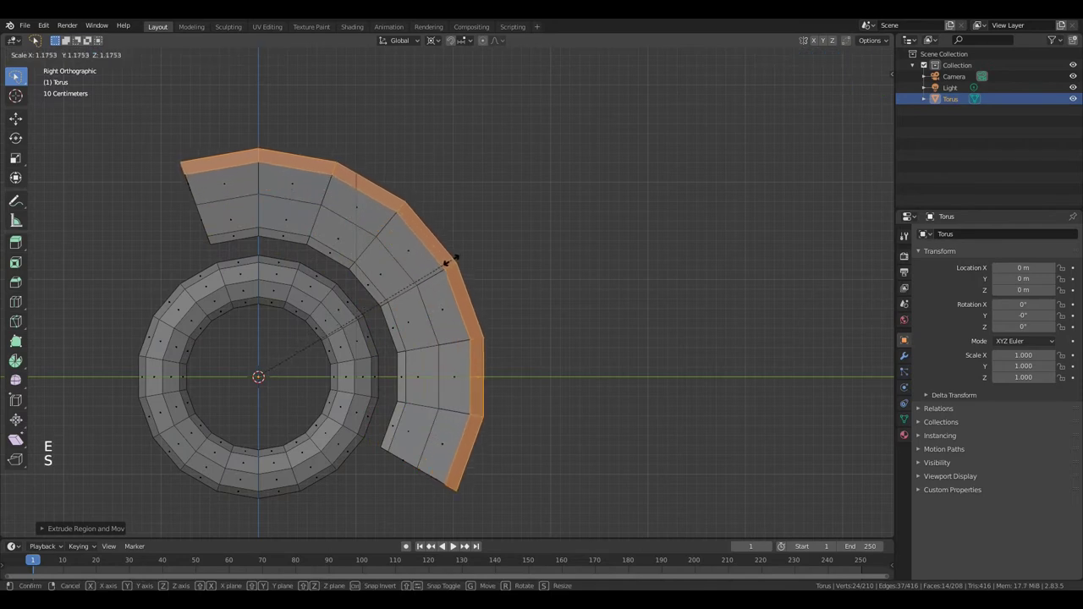
key("g")
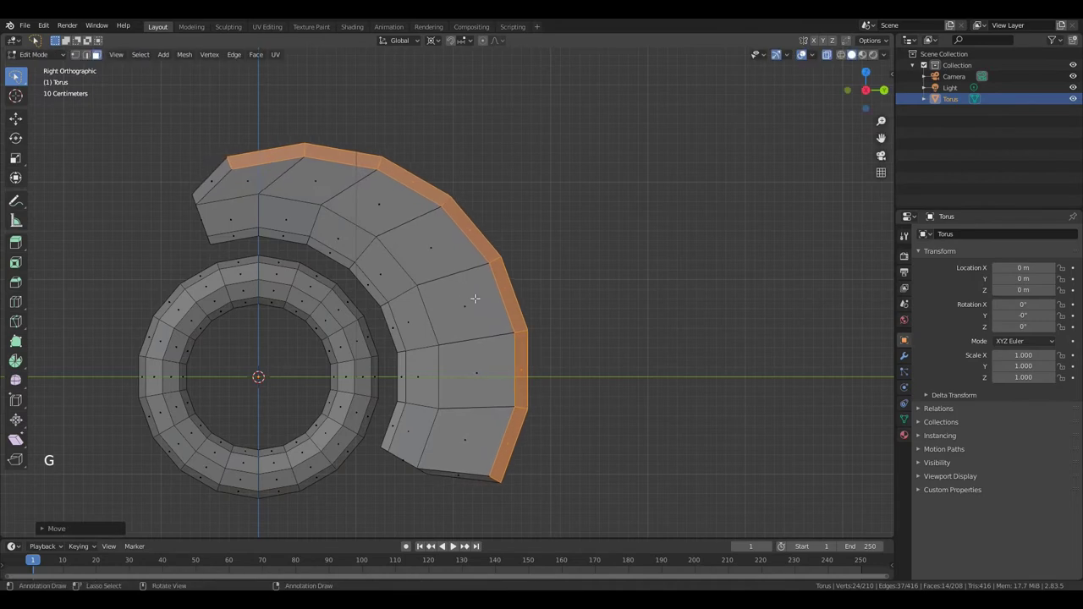
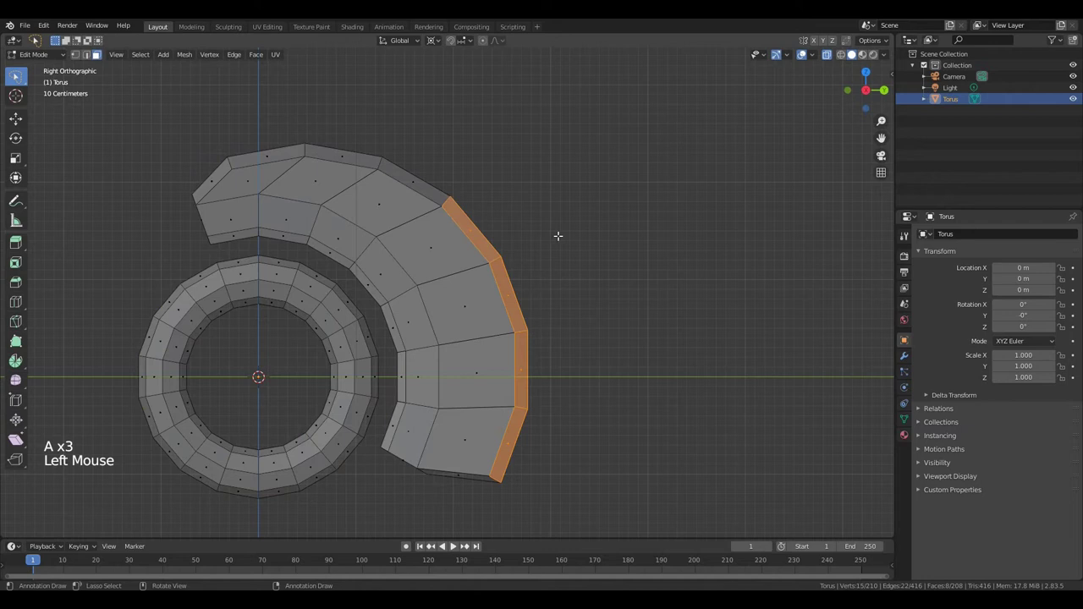
Extrude the lower faces out to the right, squash them vertically and nudge into place
key("e")
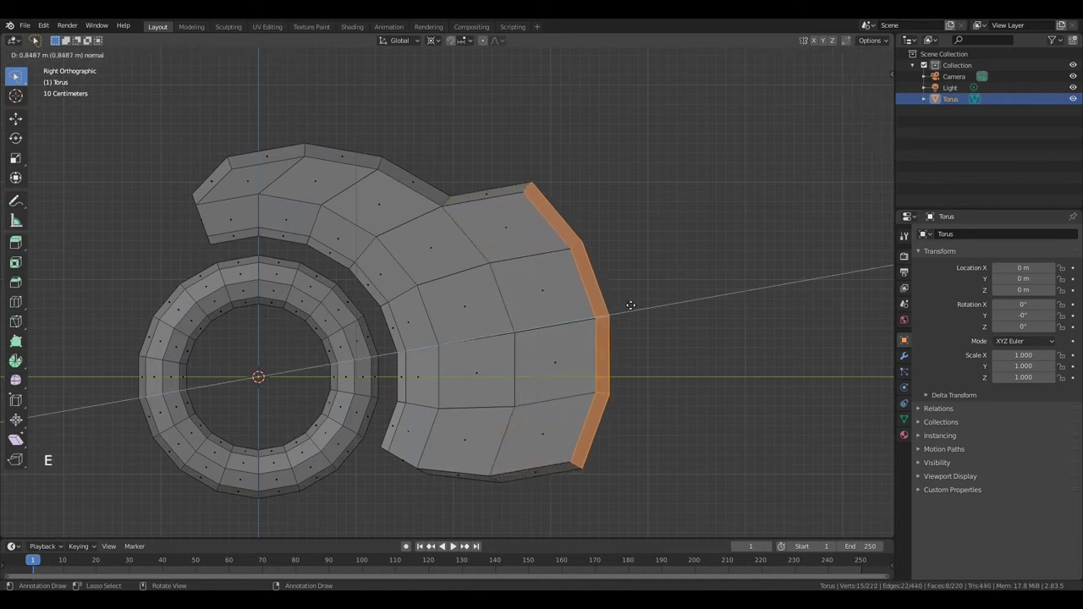
key("s")
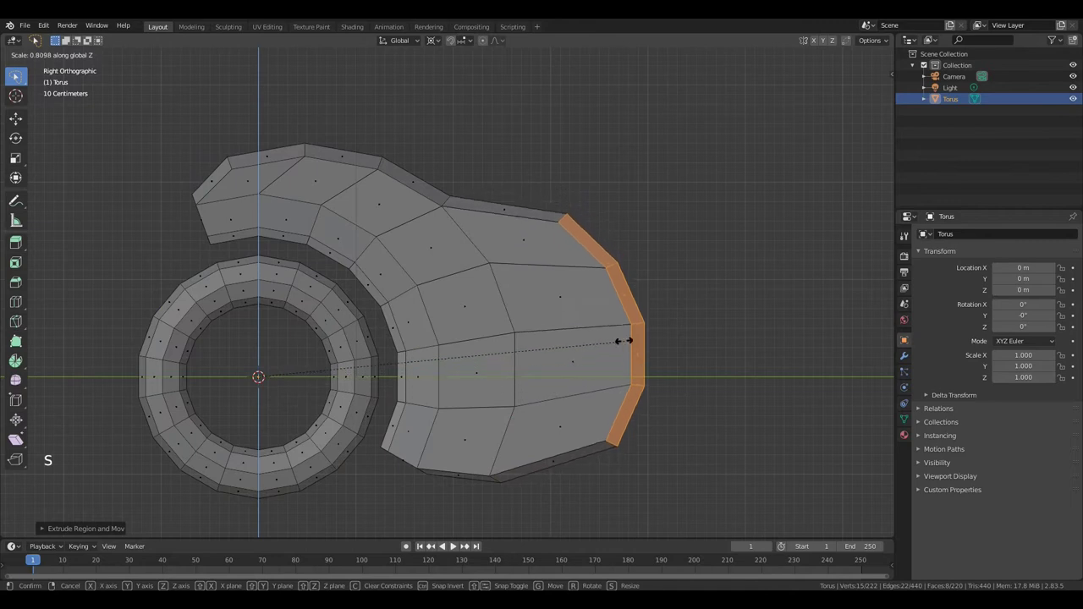
key("g")
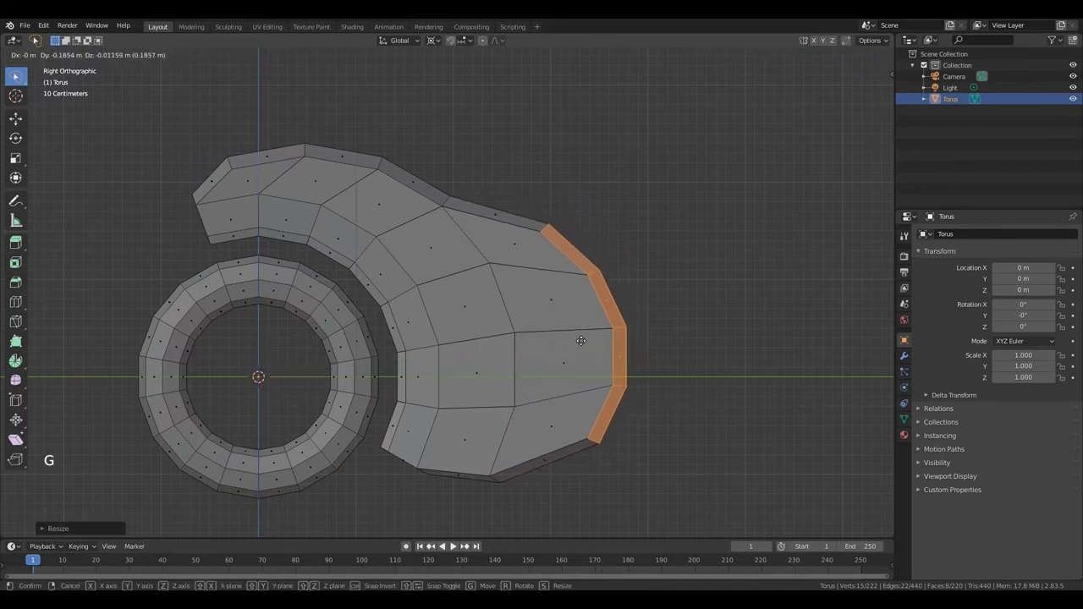
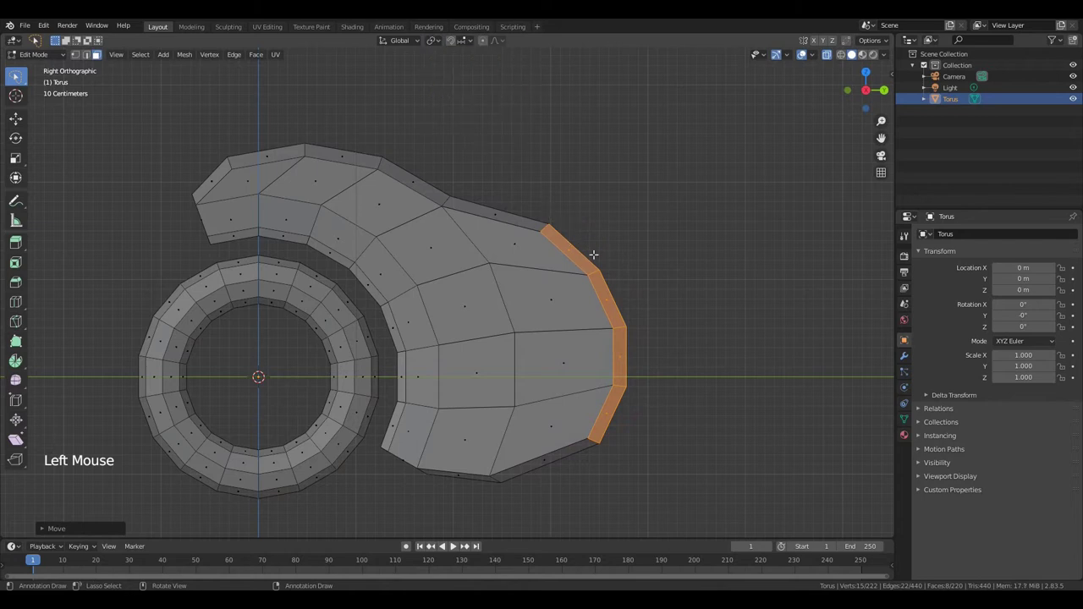
Extrude the small upper-right faces out into a tail and shrink its end
key("a")
key("a")
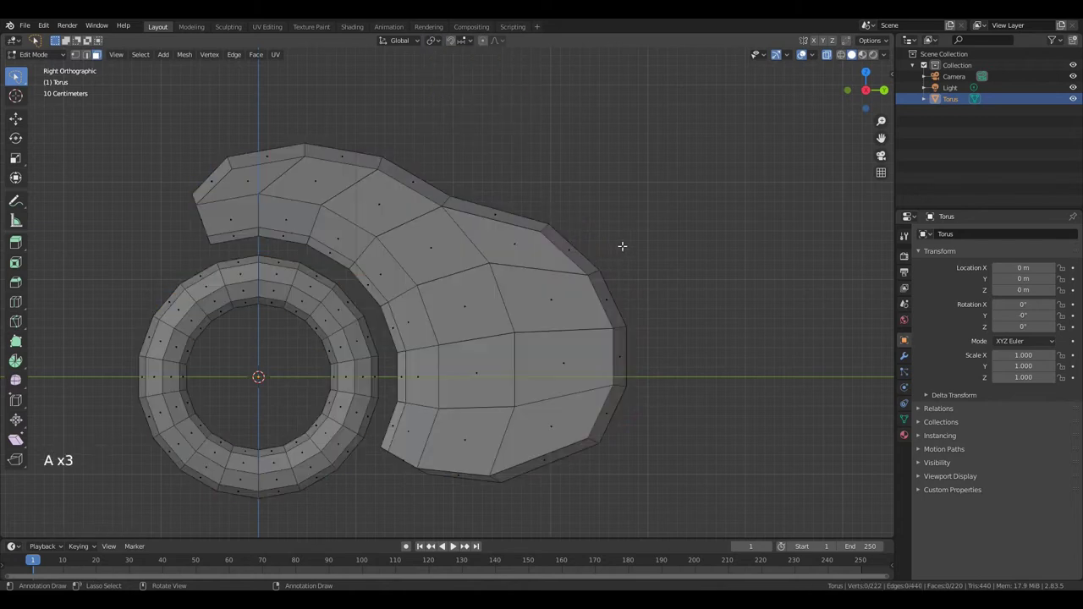
left_click(616, 240)
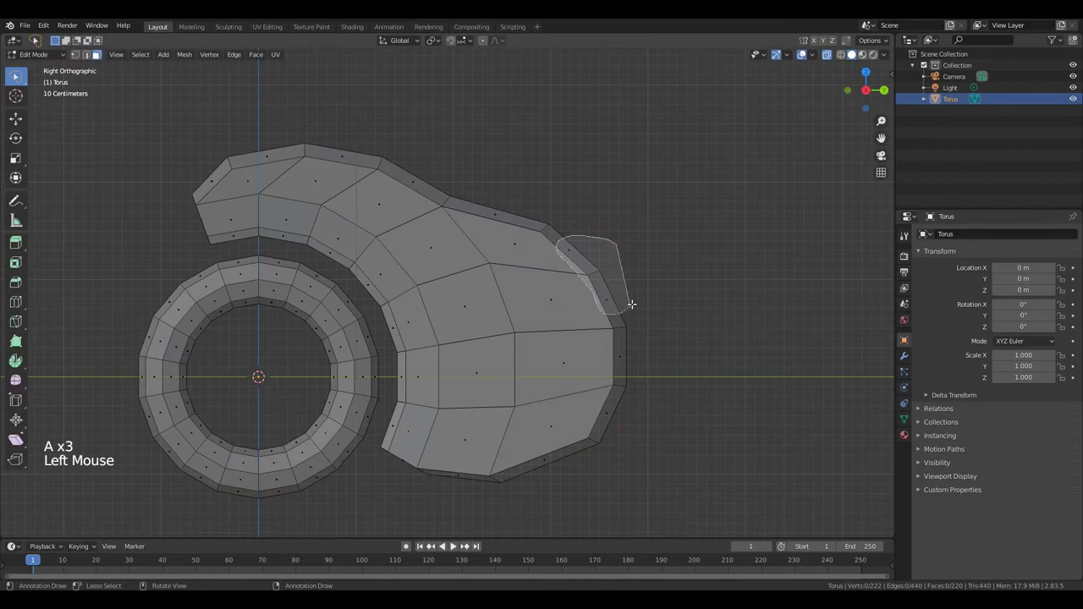
key("e")
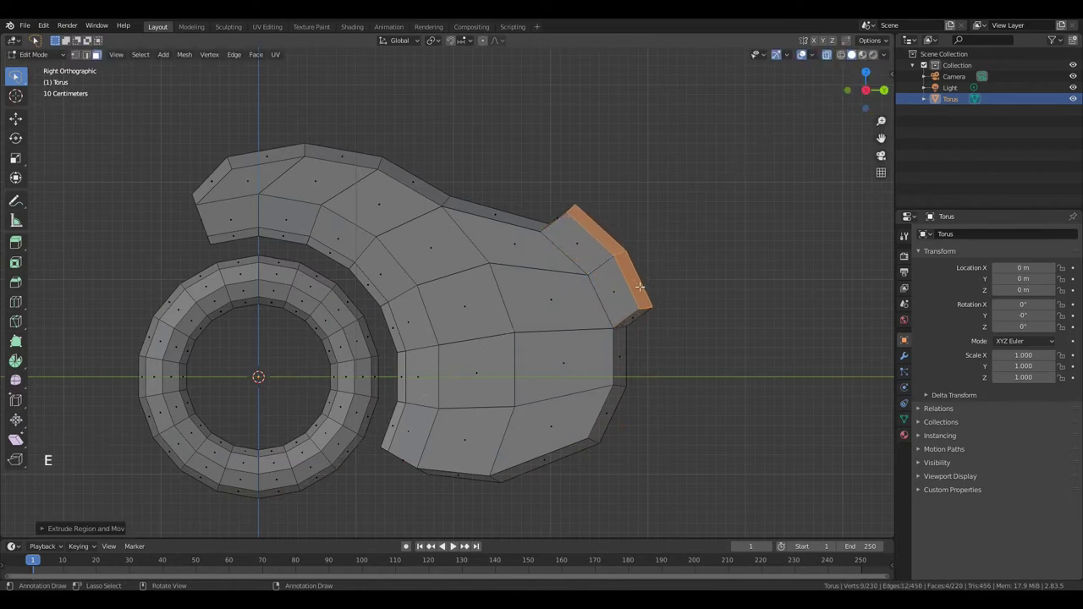
key("g")
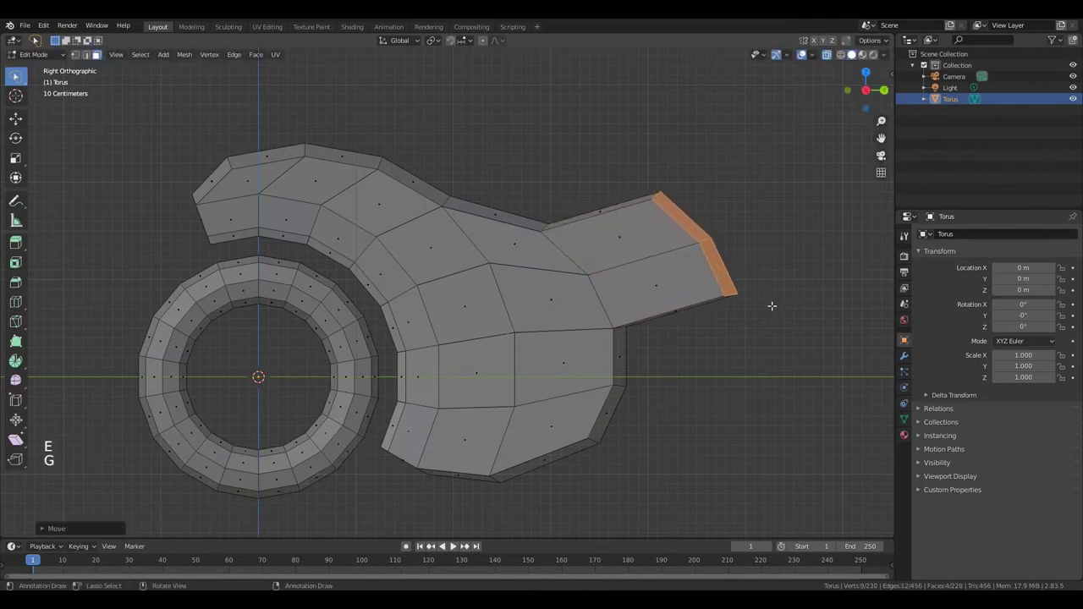
key("s")
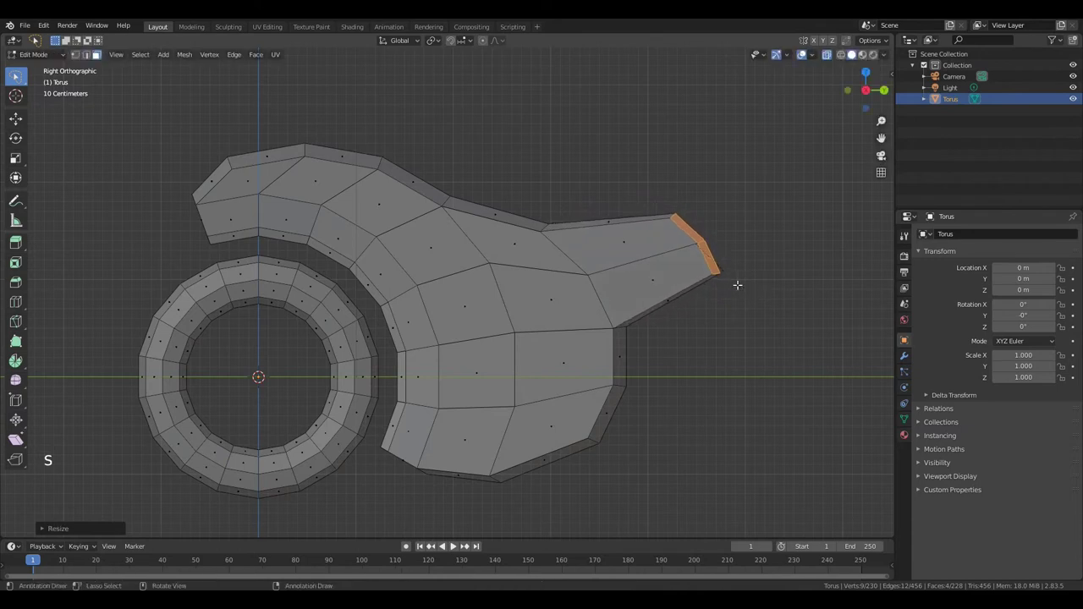
key("e")
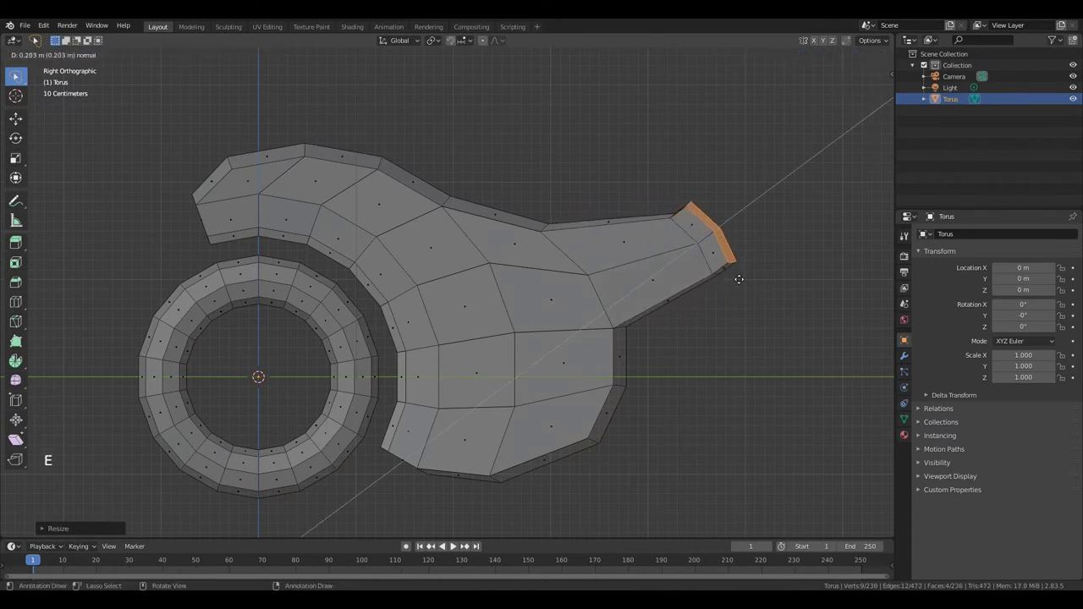
Tilt and narrow the tail tip so it tapers to a point
key("r")
key("s")
key("g")
key("r")
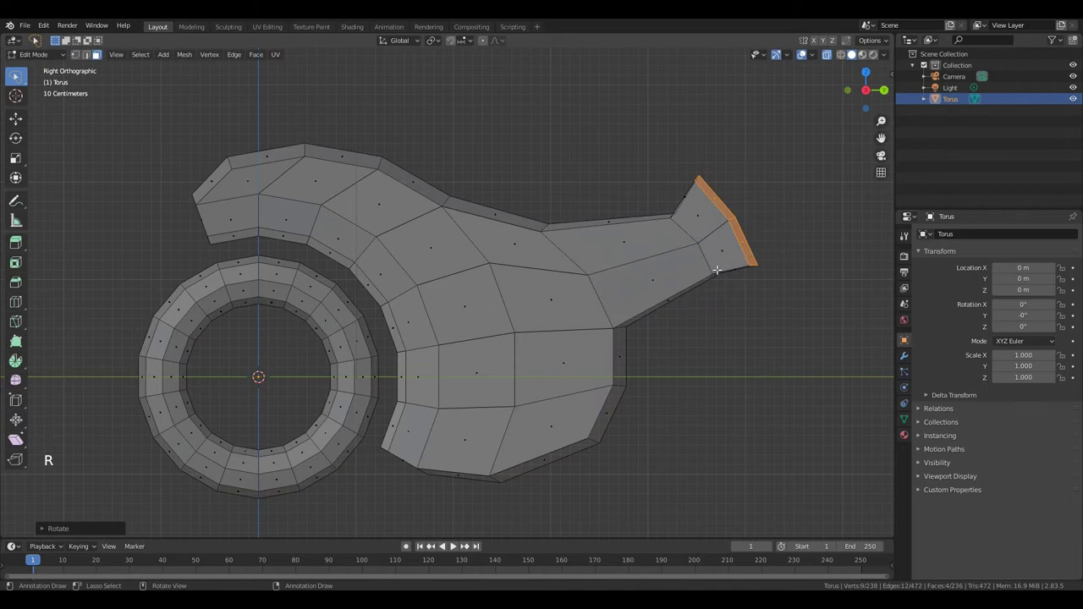
key("e")
key("r")
key("g")
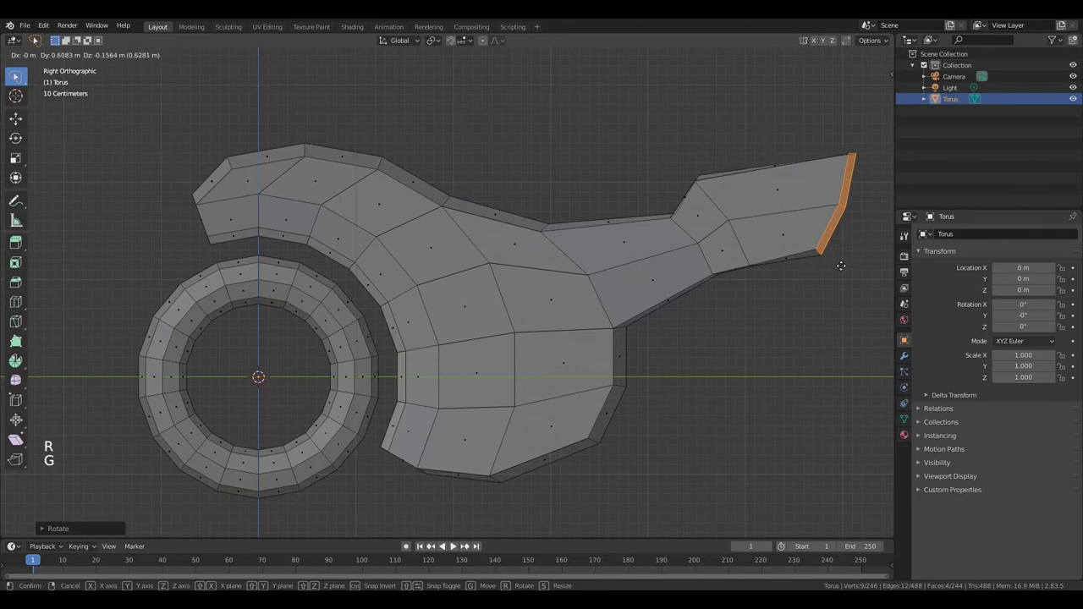
key("s")
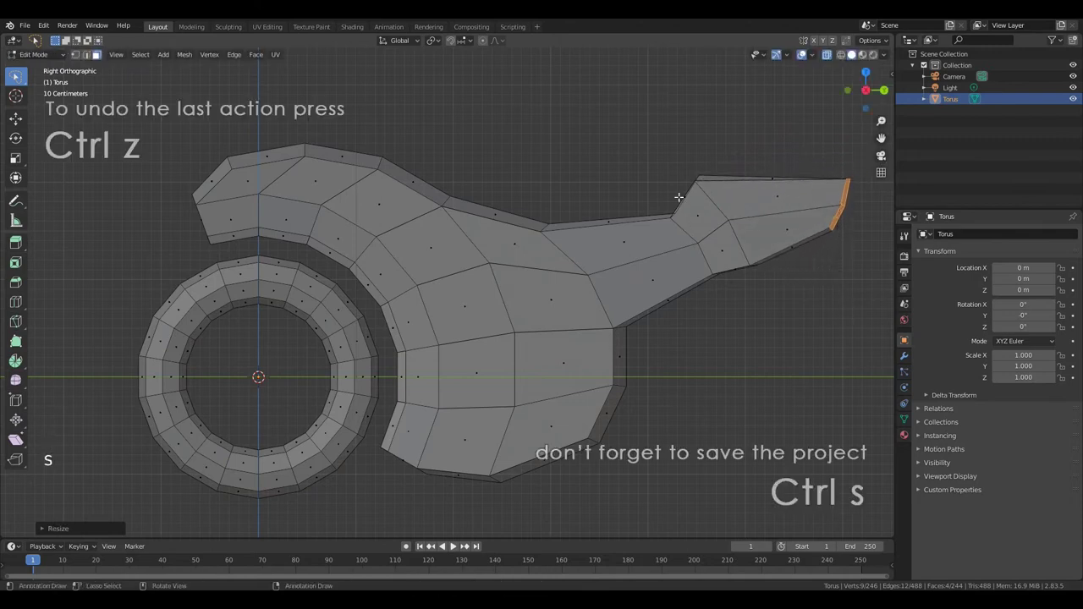
Extrude the top middle edges upward into a tank hump and shape it
key("a")
left_click(406, 158)
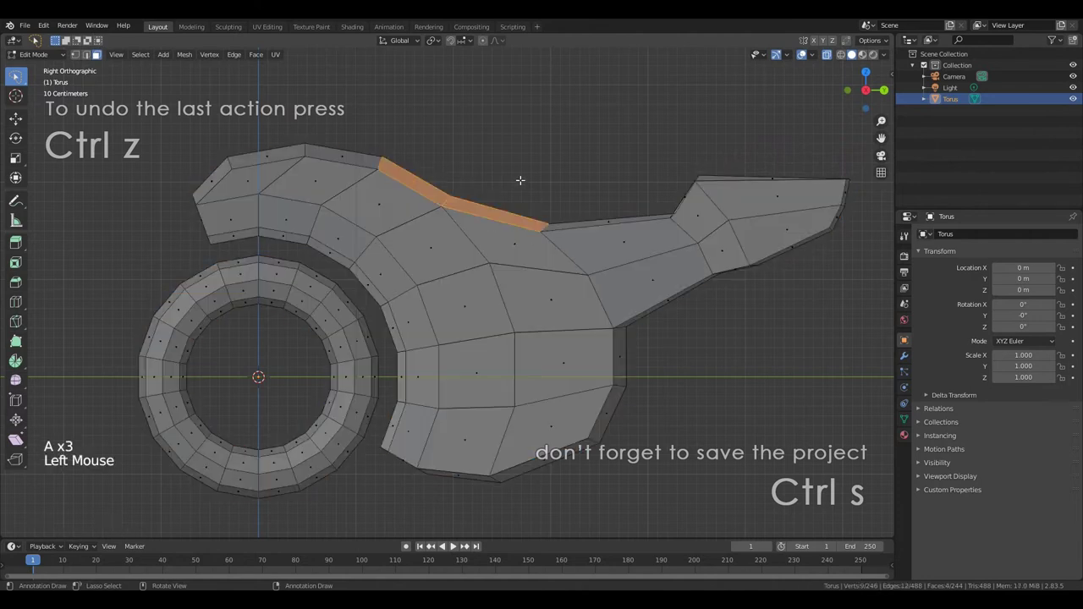
key("e")
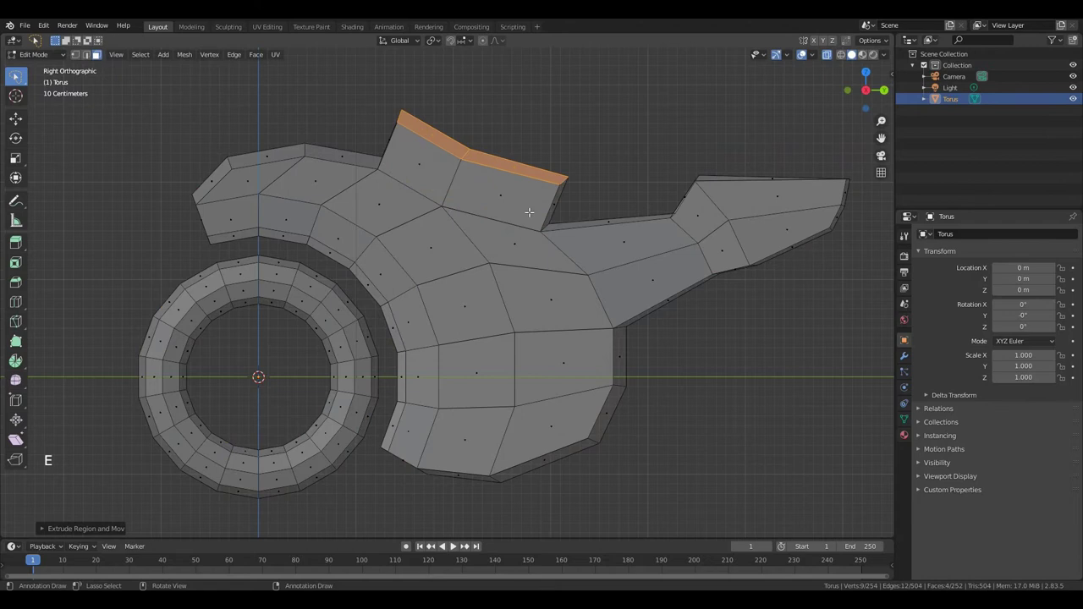
key("s")
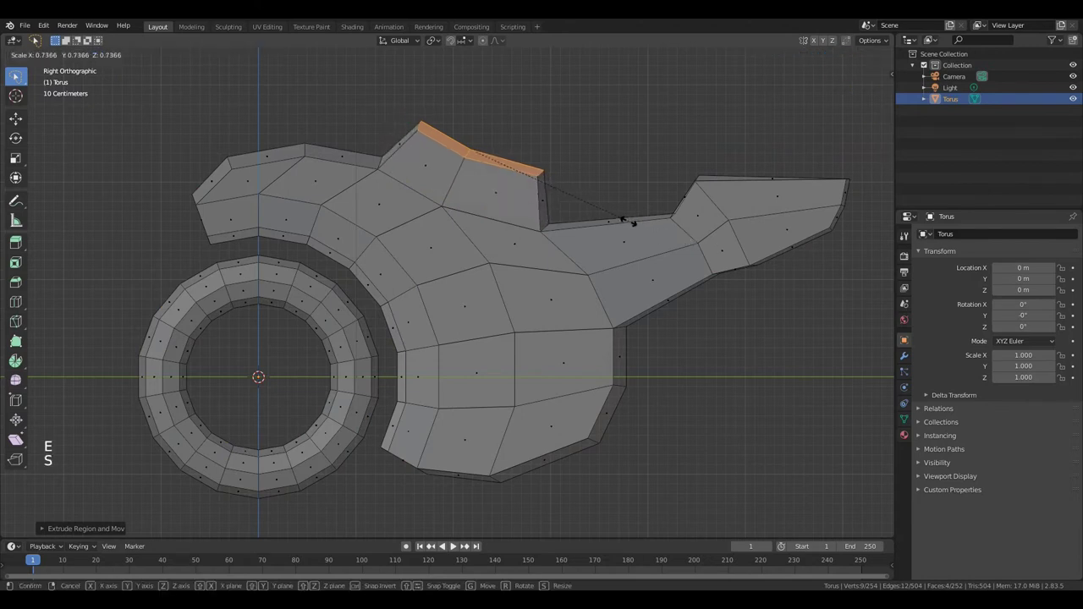
key("g")
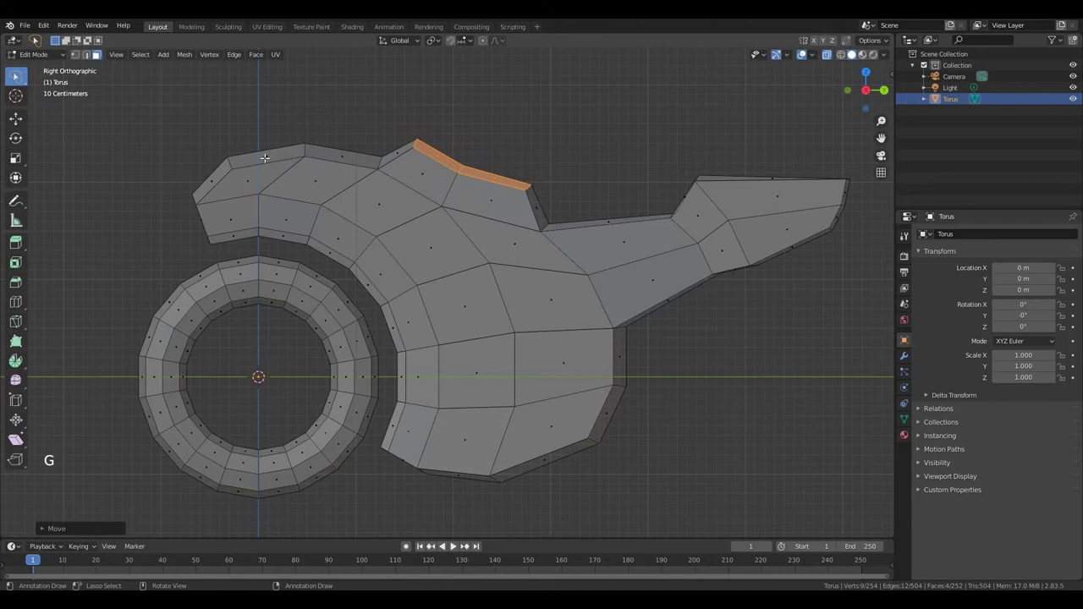
Pull the front top edge up into a narrow pointed windscreen tip
key("a")
key("b")
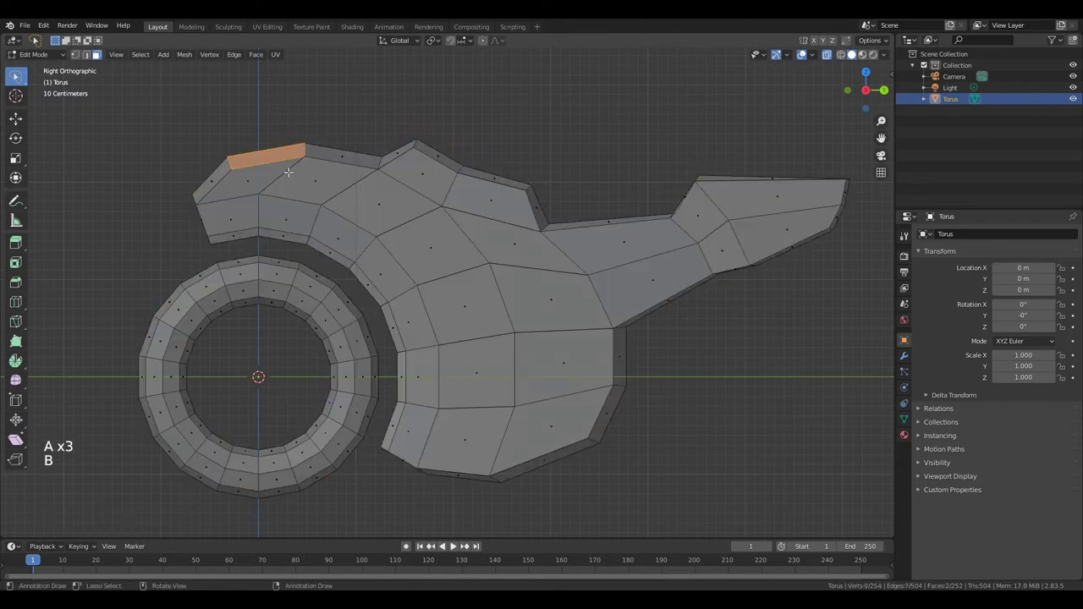
key("e")
key("g")
key("s")
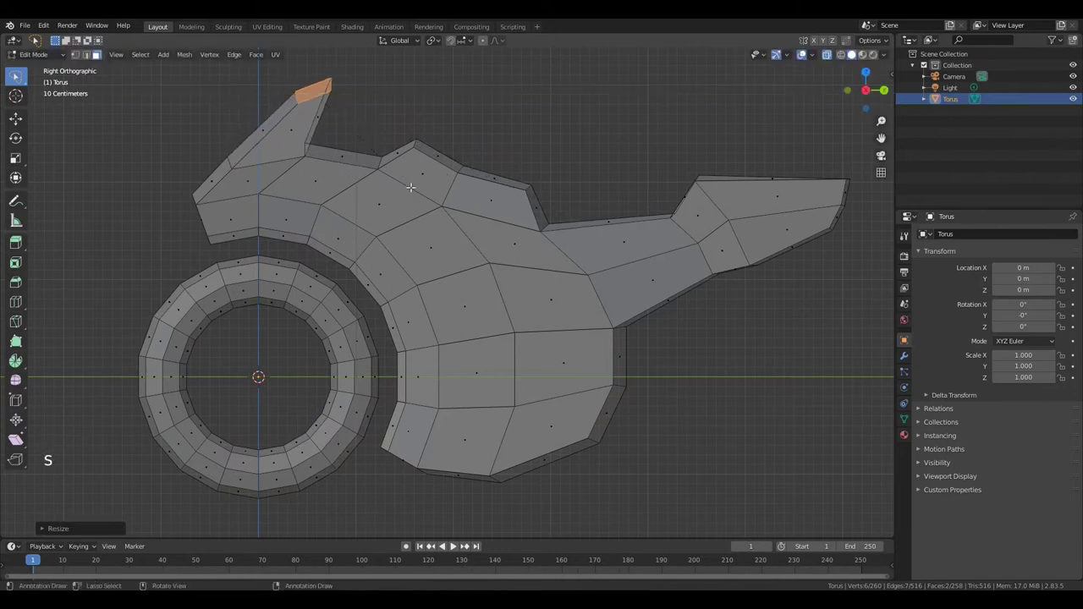
Box-select the top edges between the tank hump and the tail
key("2")
key("a")
key("b")
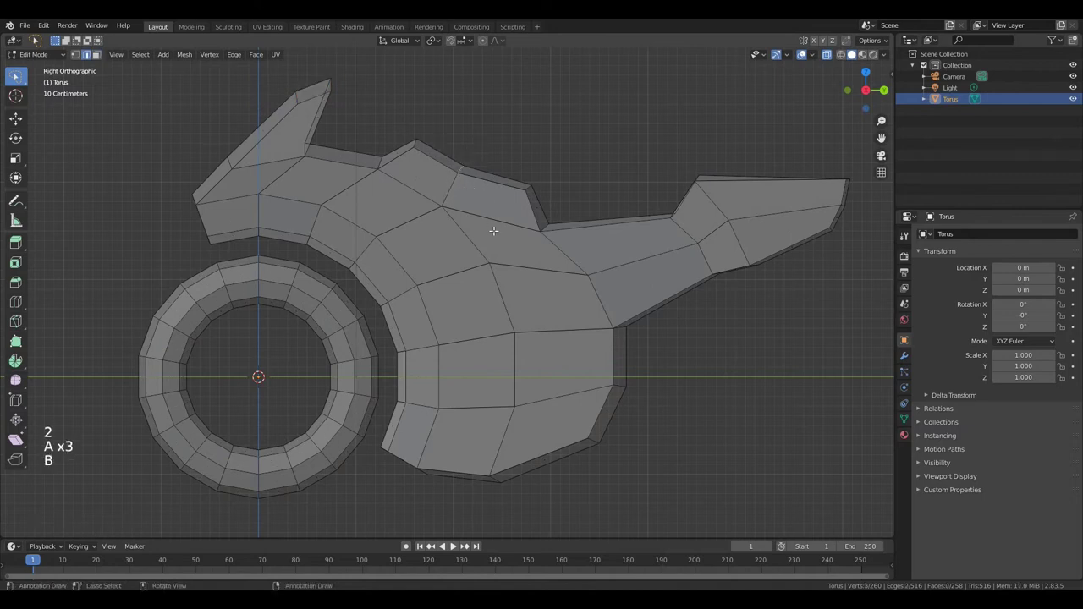
key("g")
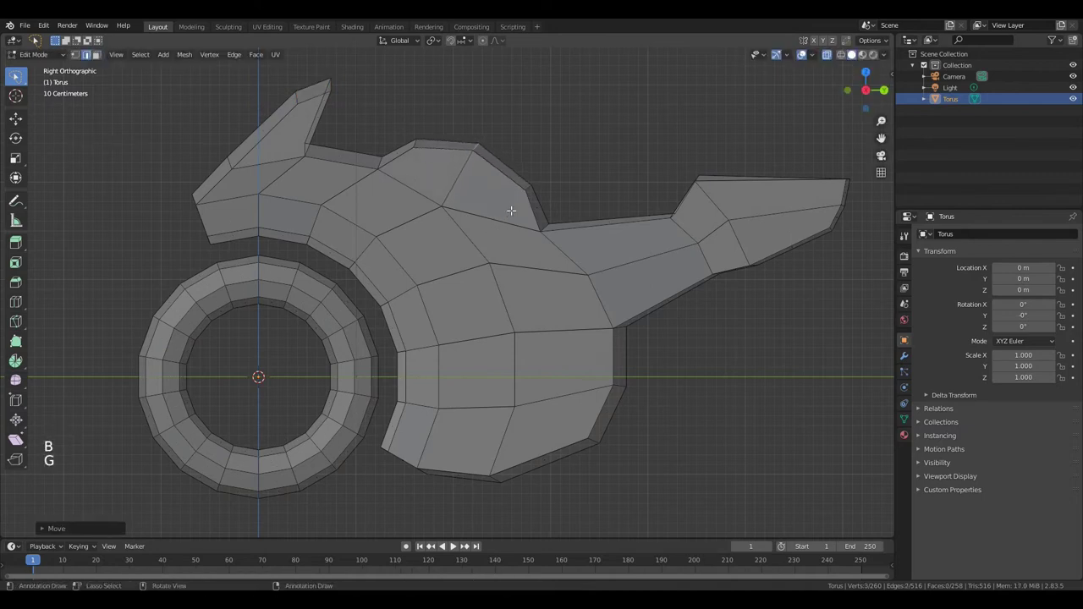
key("3")
key("a")
key("a")
key("b")
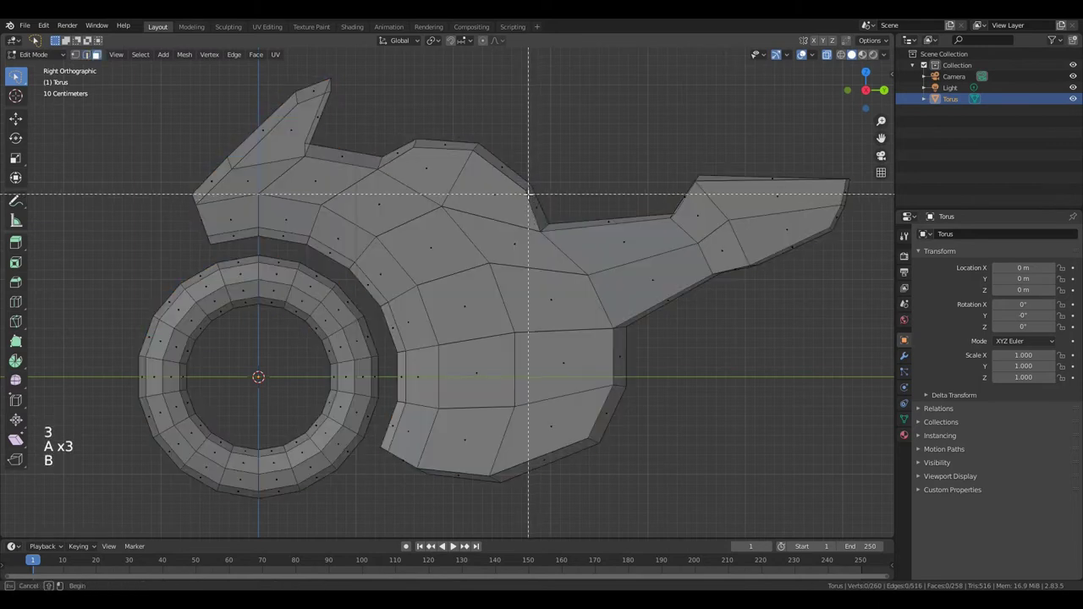
key("b")
Extrude those edges and lower them into a seat dip
key("e")
key("s")
key("g")
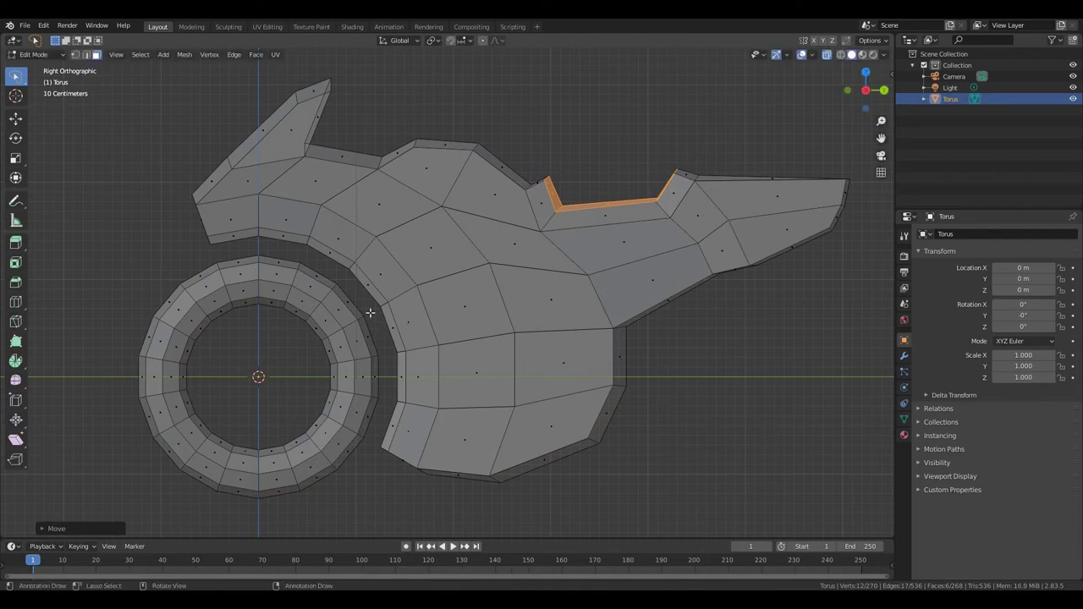
Add a cube, scale it into a thin long bar and tilt it into the front fork position
key("shift+a")
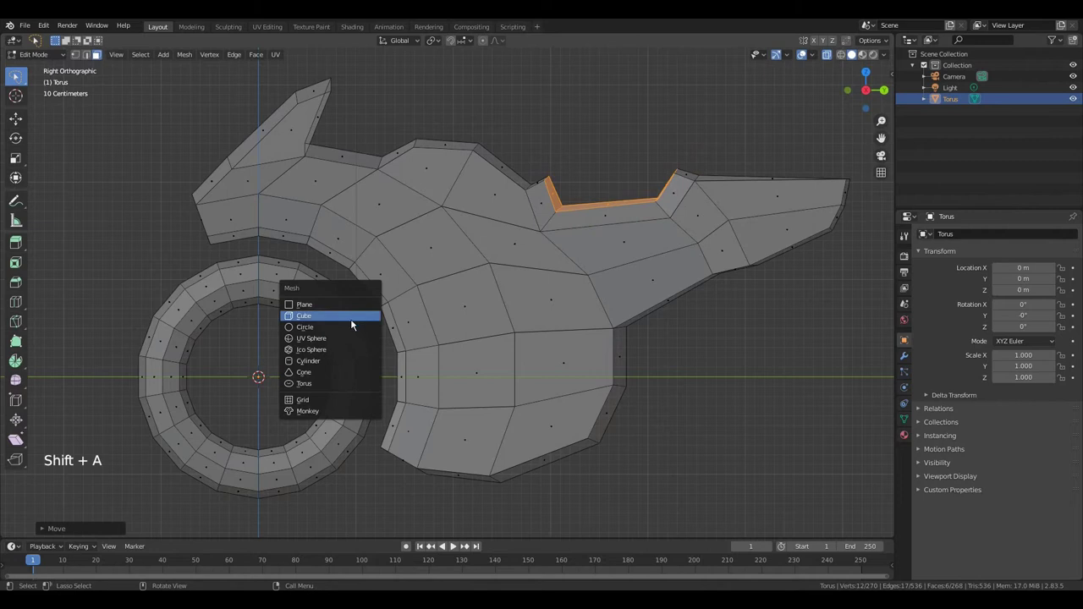
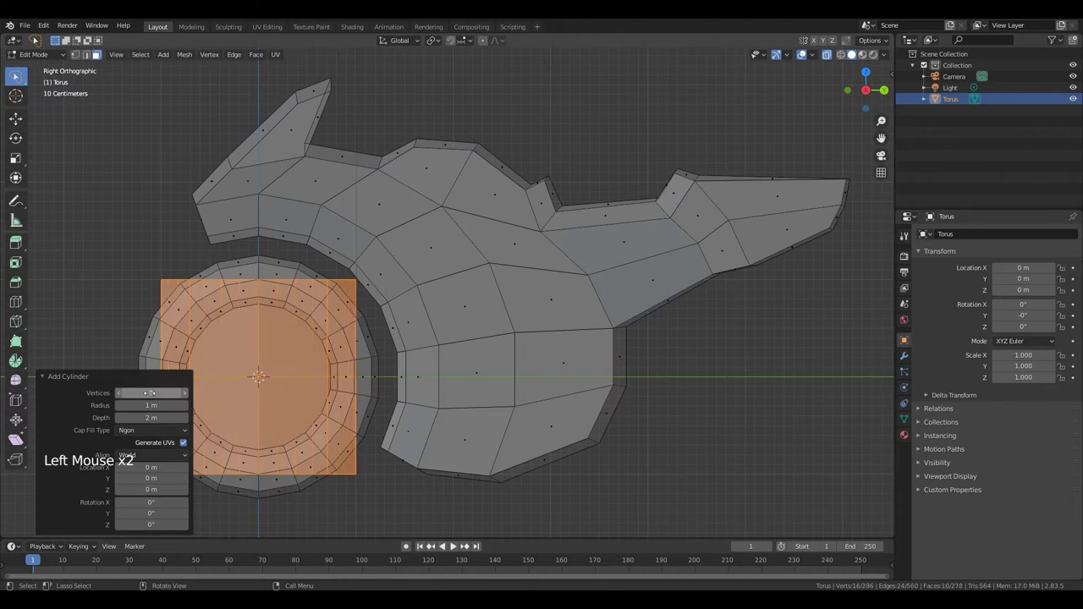
left_click(78, 378)
key("s")
key("s")
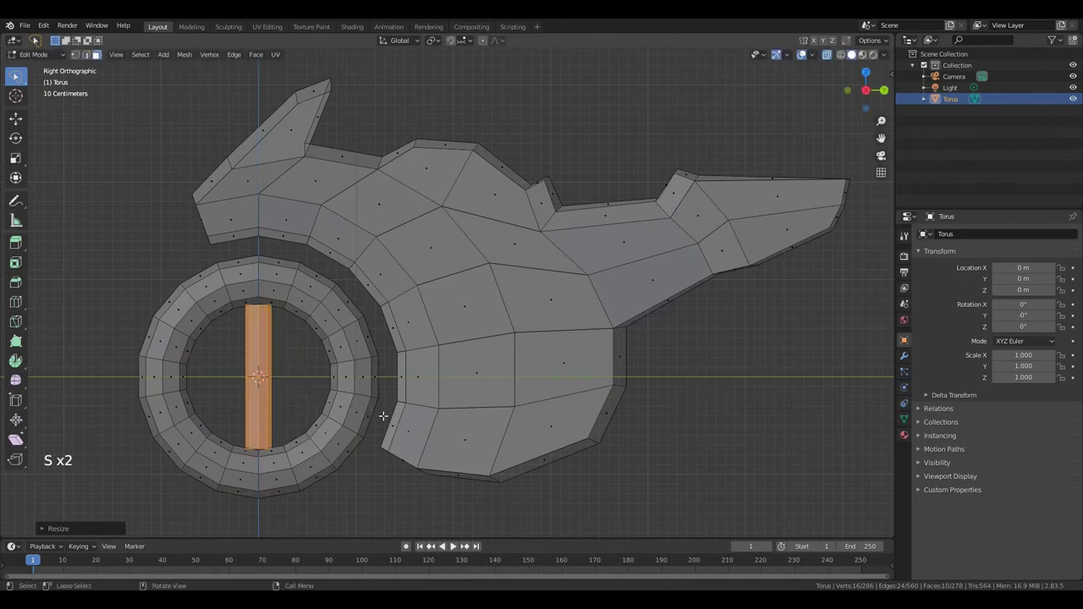
key("s")
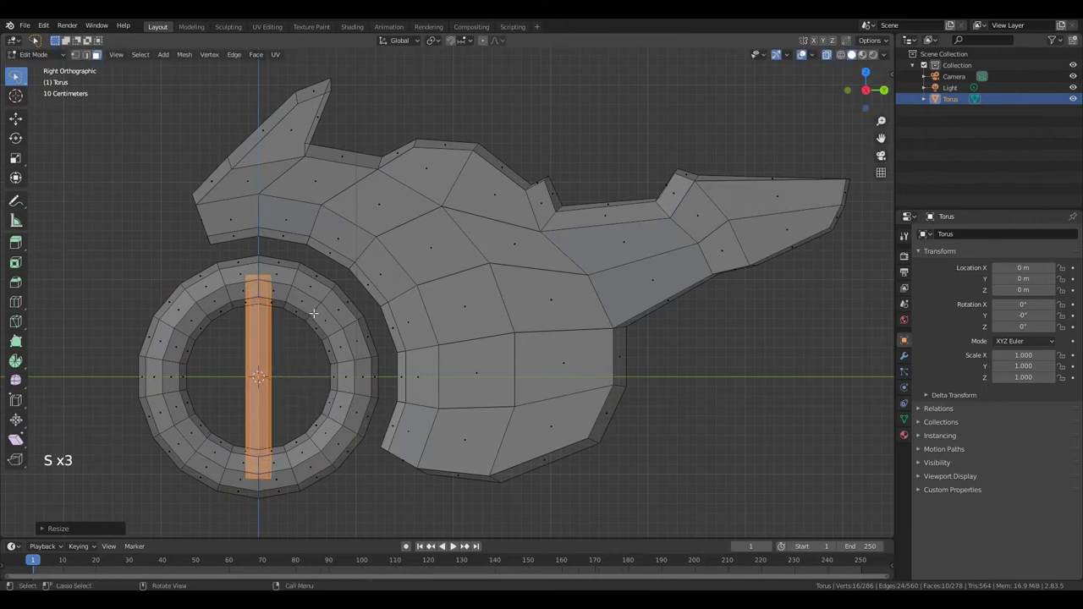
key("r")
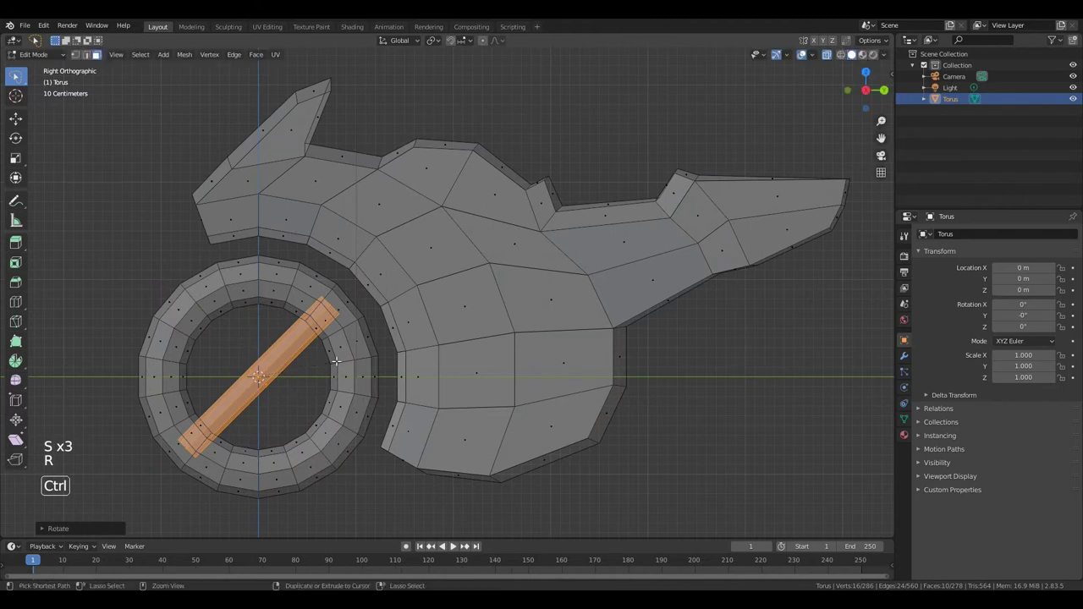
key("g")
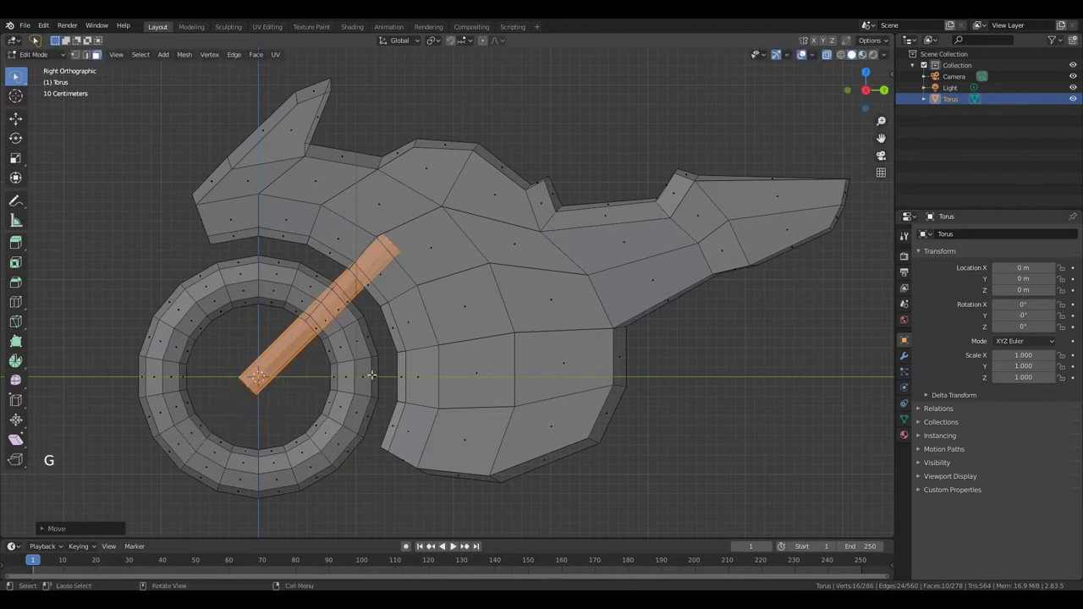
Duplicate the wheel's outer edge loop and scale it down inside the rim
left_click(359, 313)
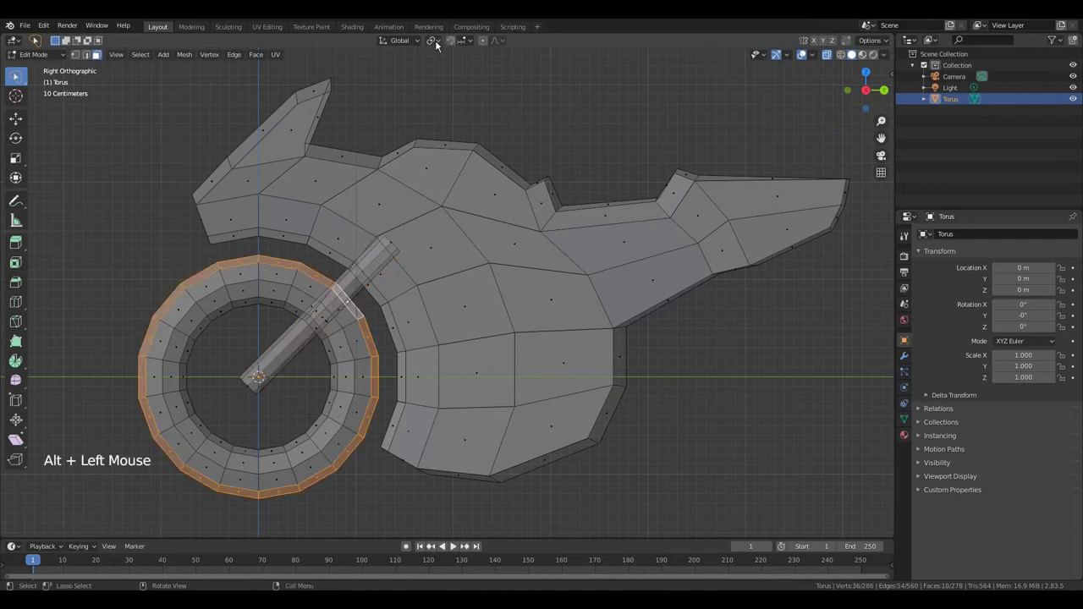
left_click(437, 44)
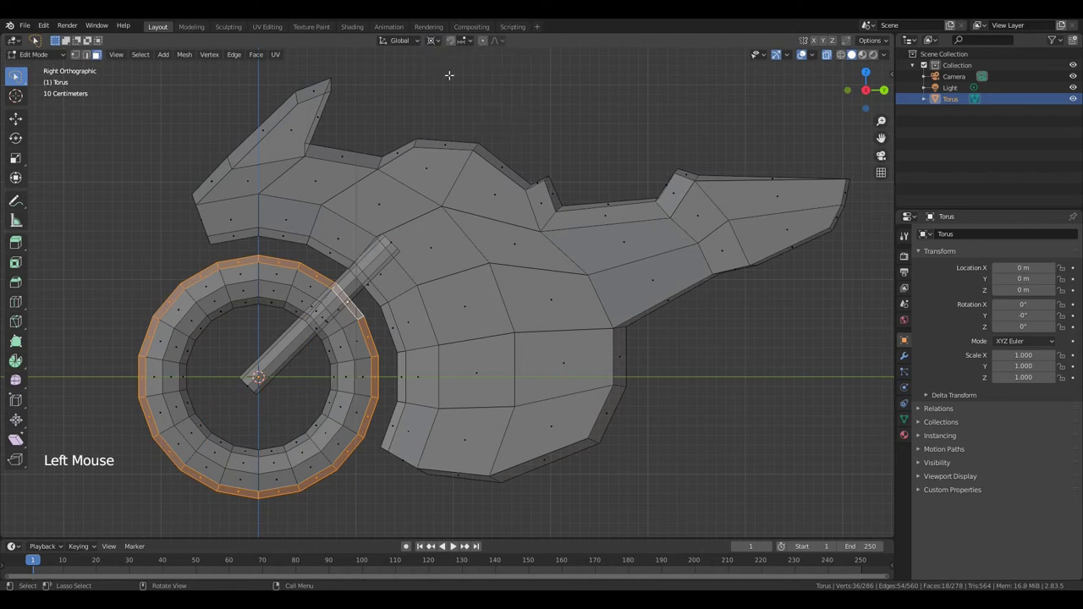
key("shift+d")
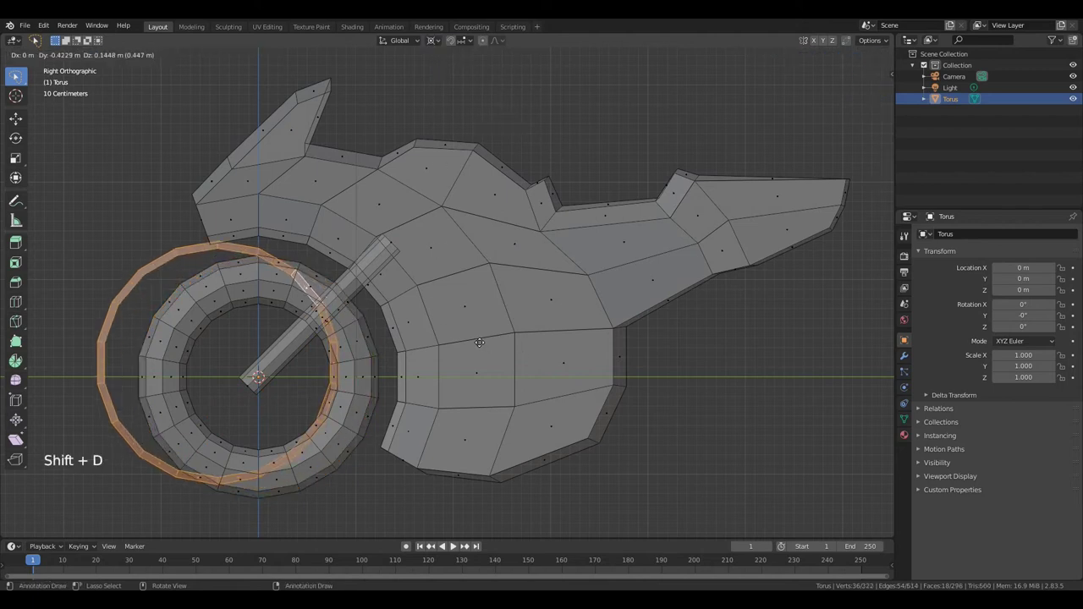
key("s")
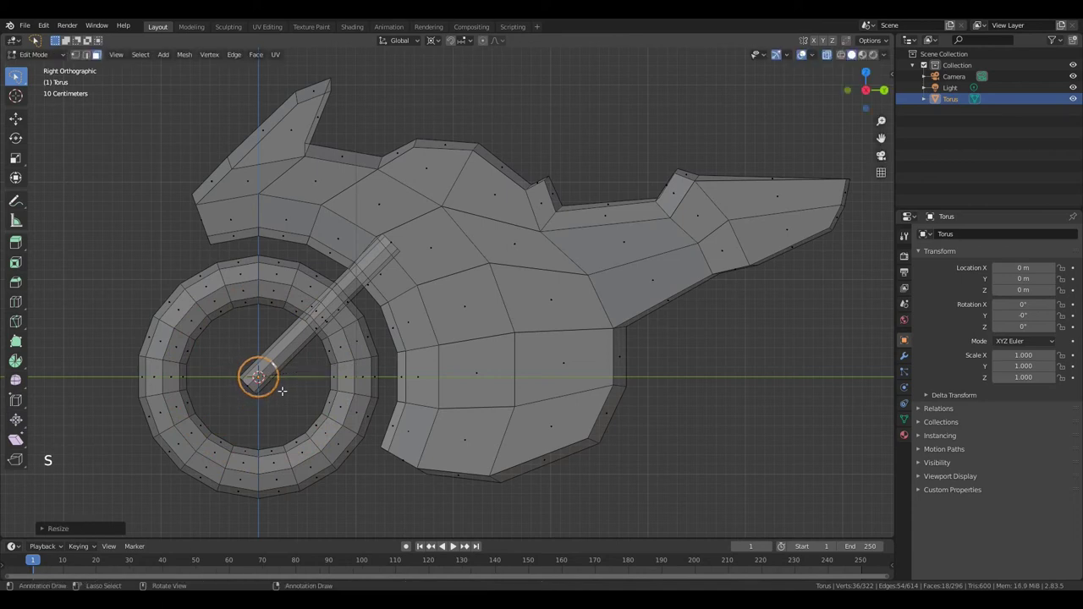
Scale the hub loop small and extrude alternate edges into three spokes reaching the rim
key("KP_Decimal")
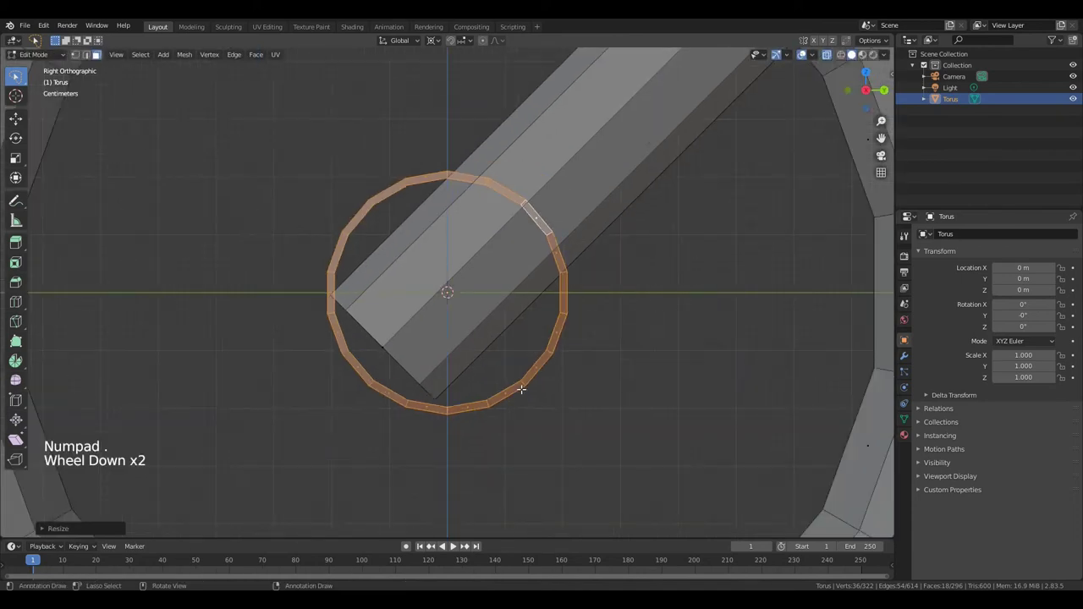
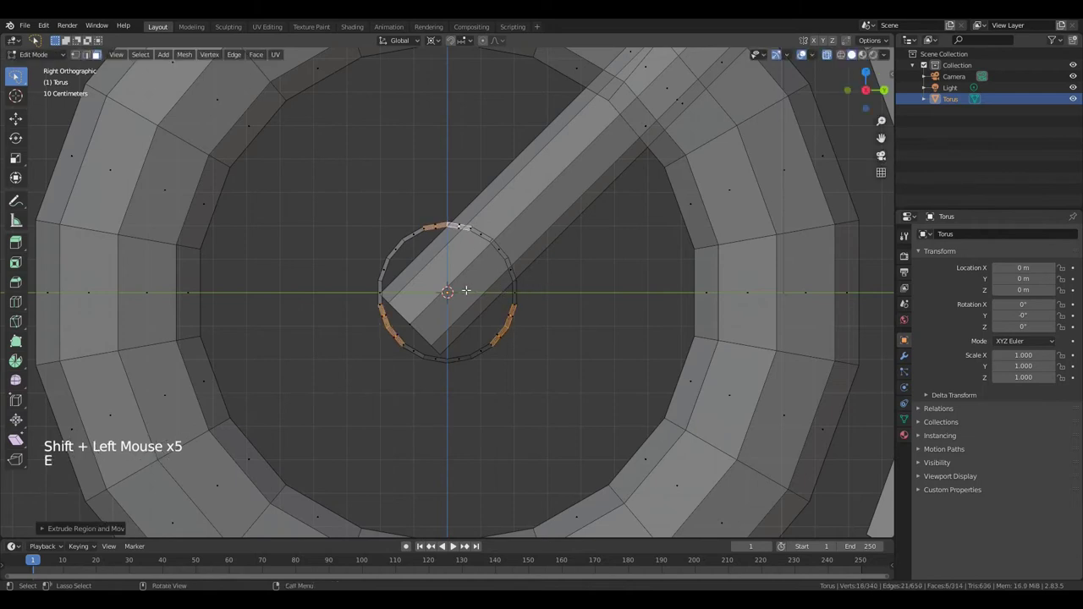
key("s")
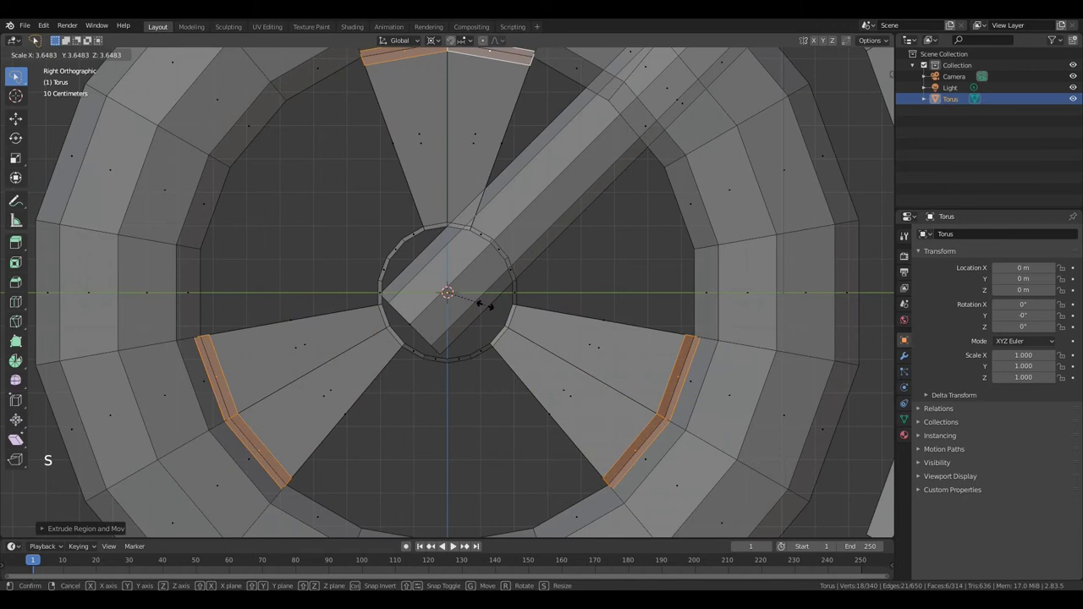
scroll("down", 3)
key("a")
key("a")
key("a")
key("KP_Decimal")
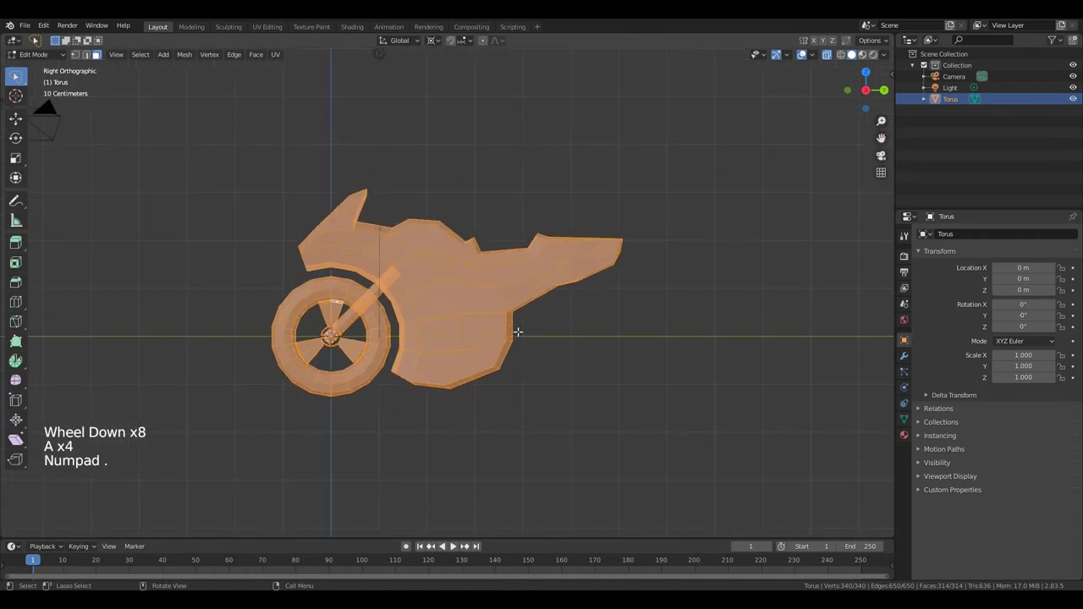
Enable connected-only Proportional Editing with Smooth falloff from a perspective view of the body
scroll("up", 3)
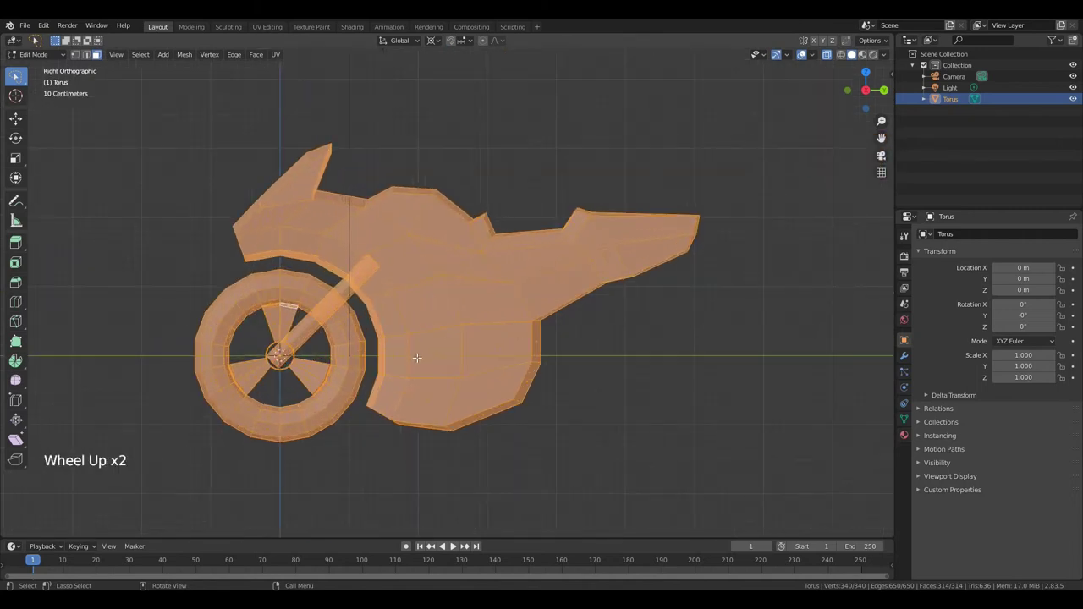
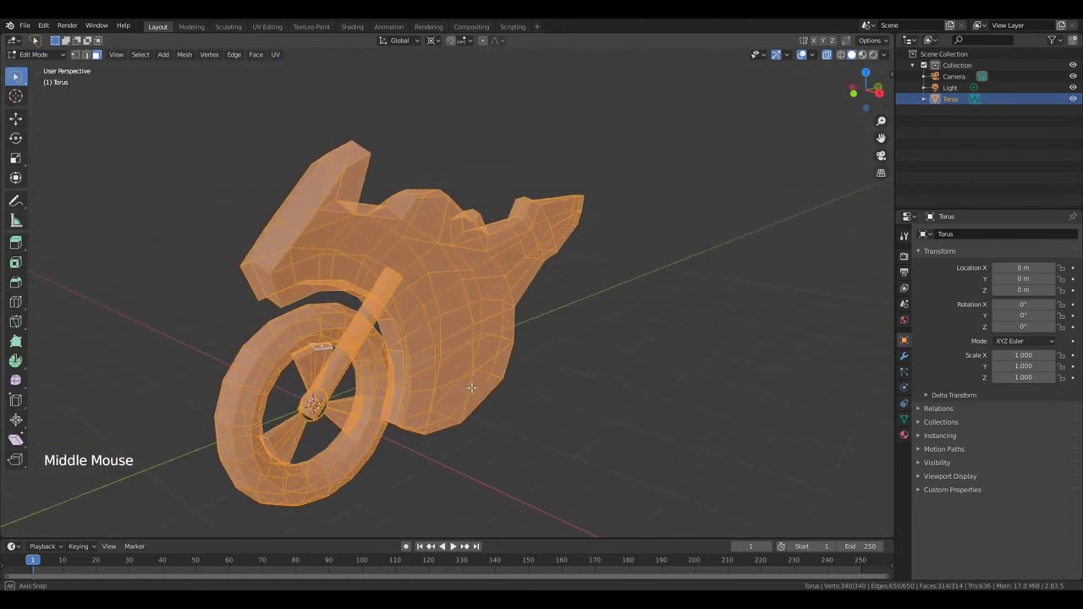
key("a")
key("a")
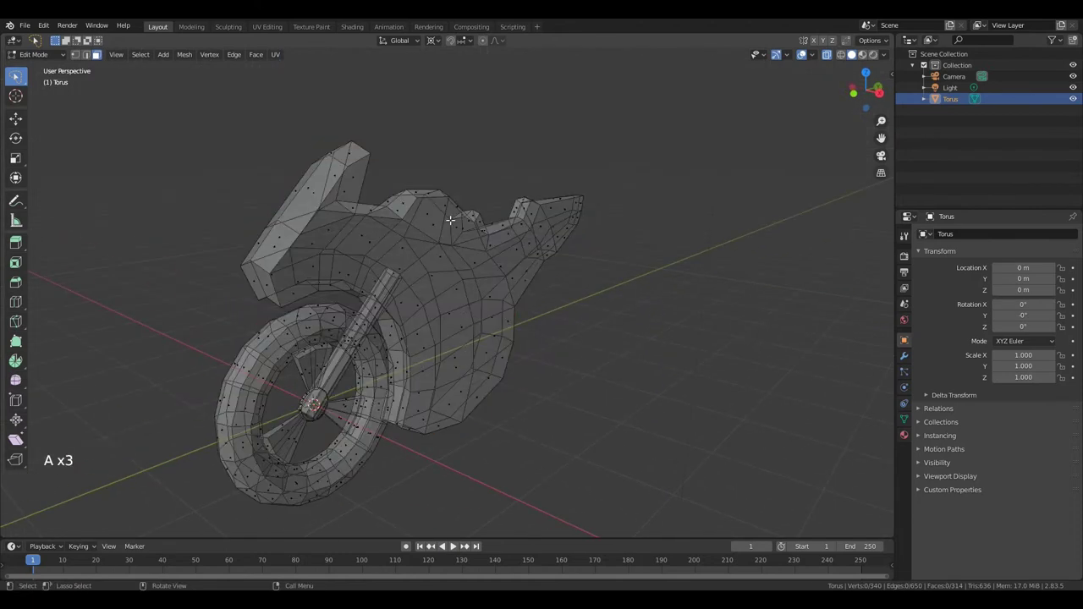
left_click(438, 42)
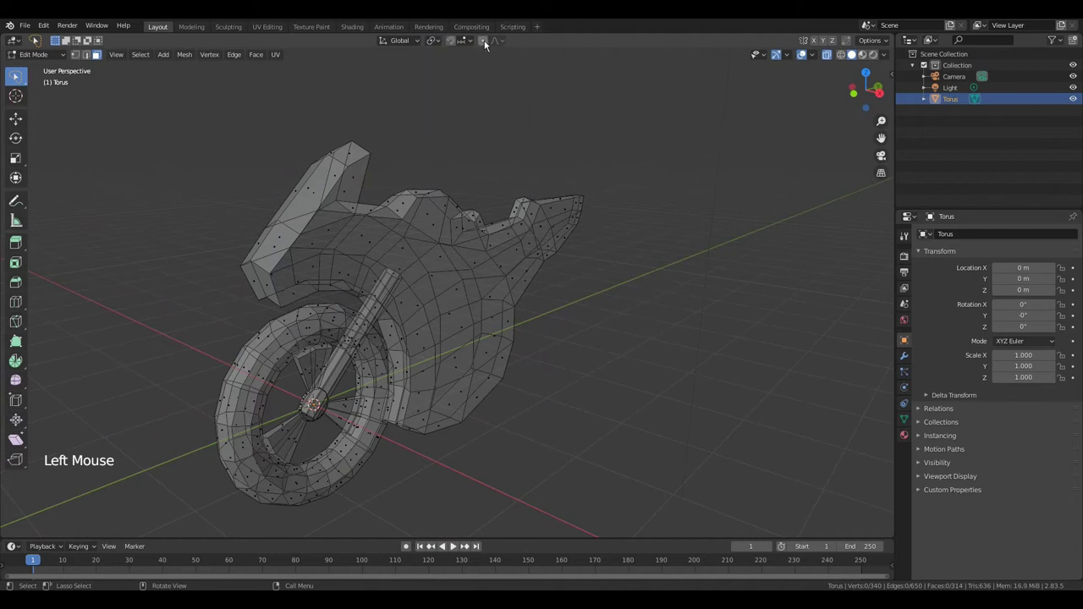
left_click(487, 41)
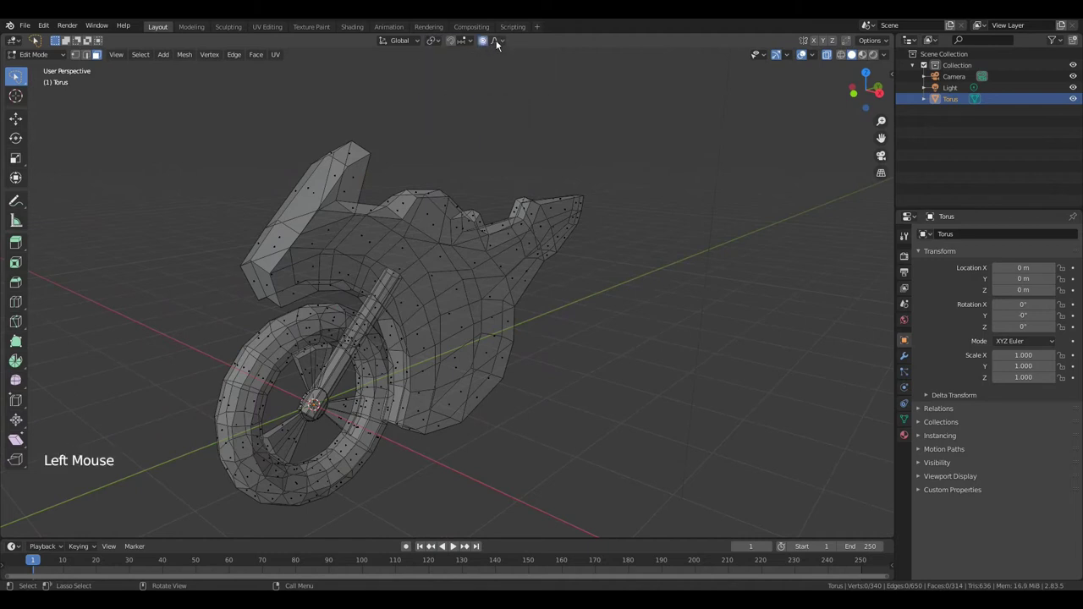
left_click(505, 44)
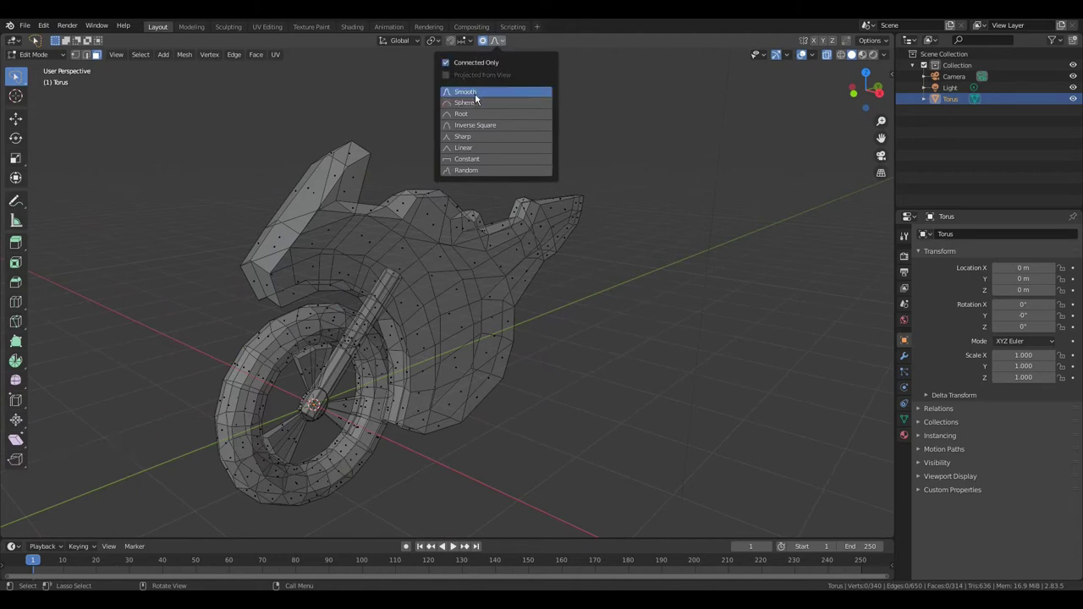
left_click(447, 308)
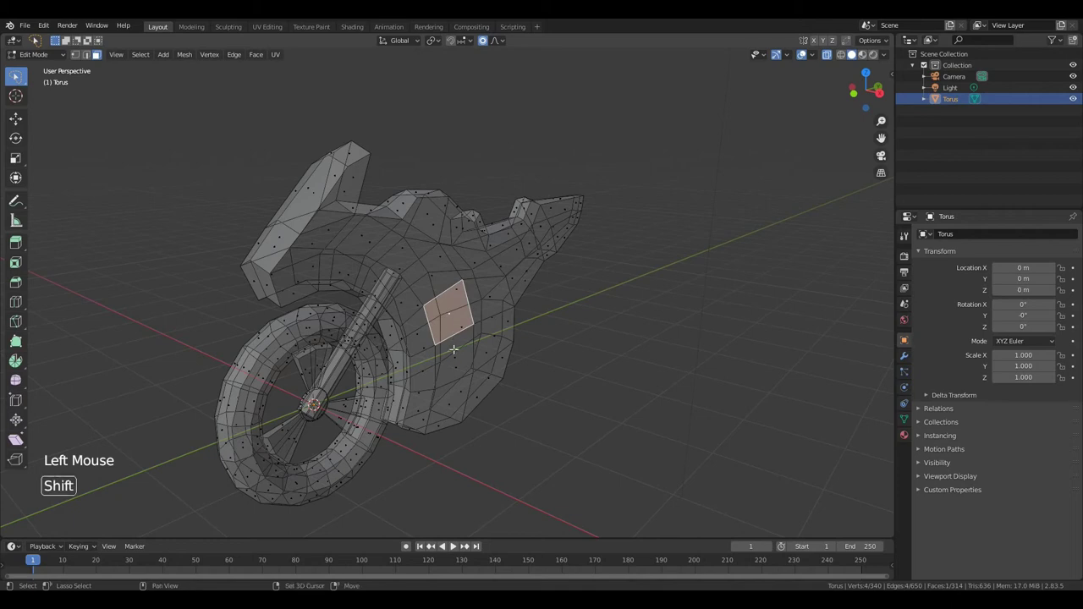
Pull the side faces of the body outward with proportional falloff to form a bulge
left_click(456, 353)
key("g")
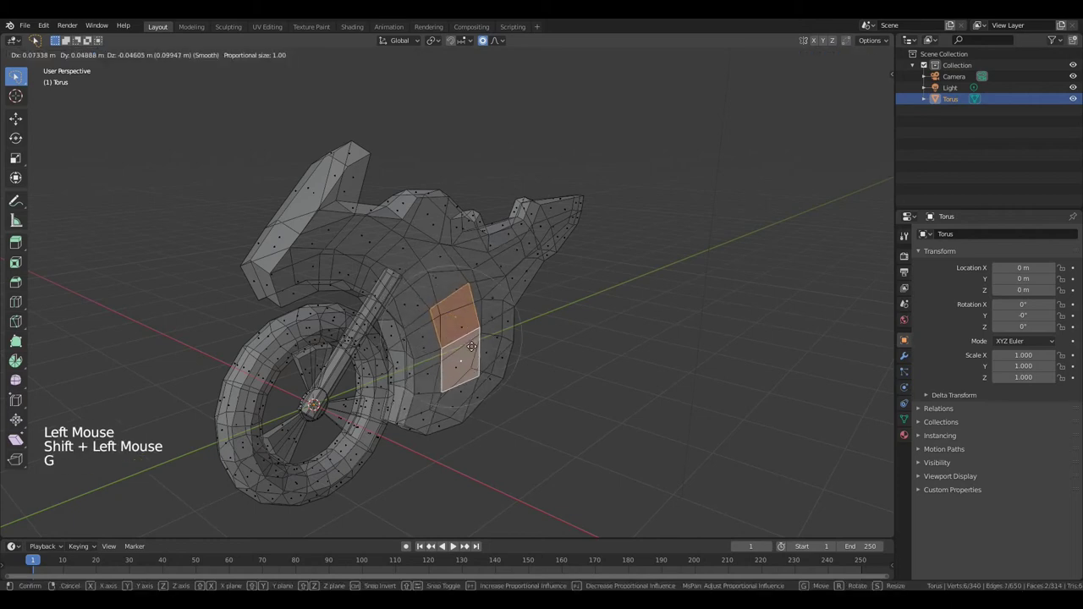
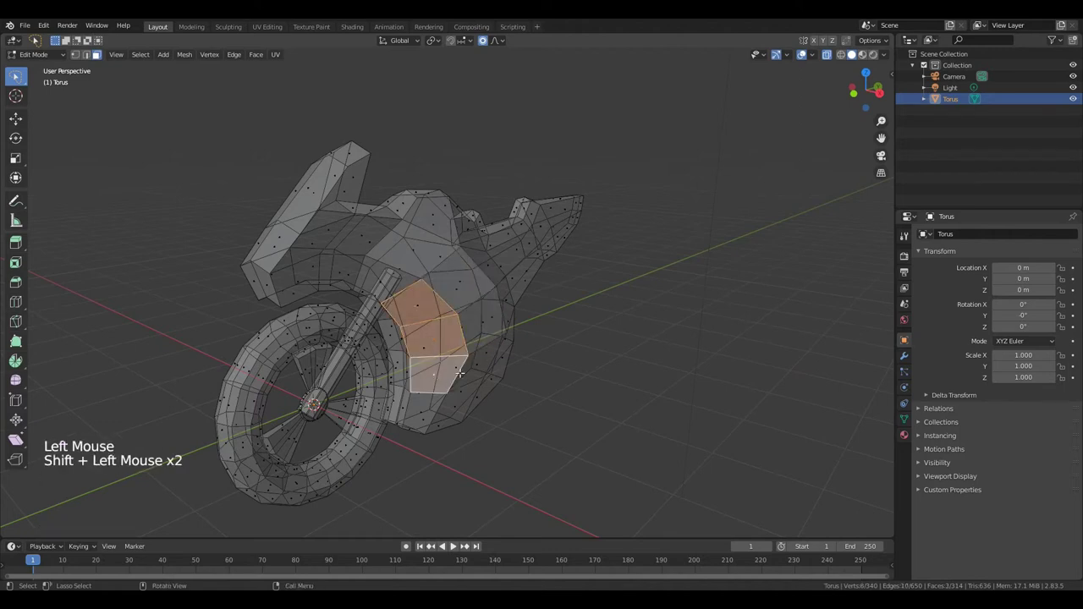
Inset, extrude inward and shrink those faces into a small recessed vent
key("i")
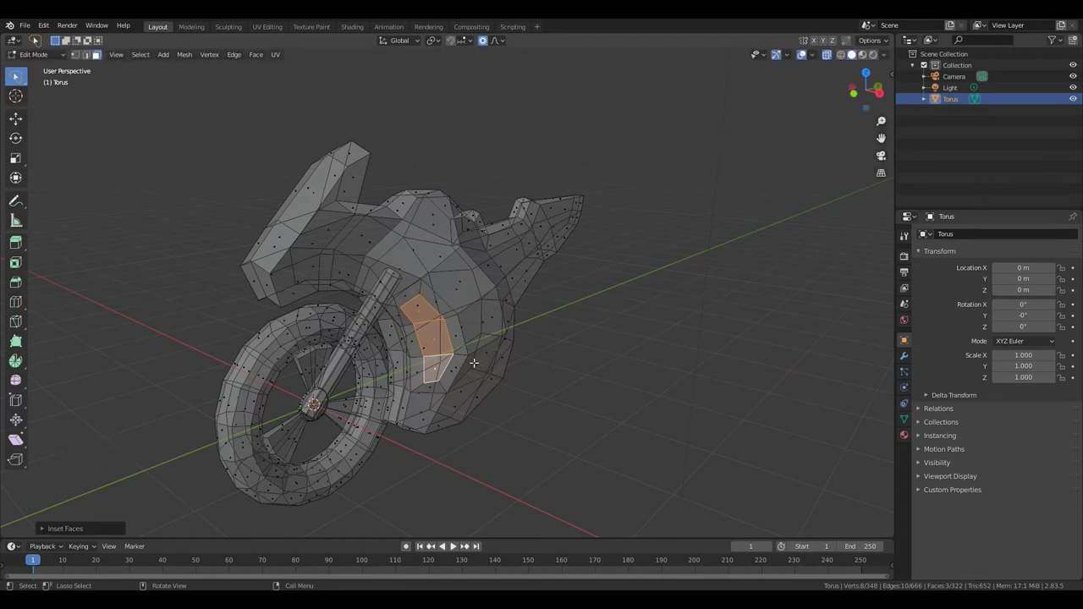
key("e")
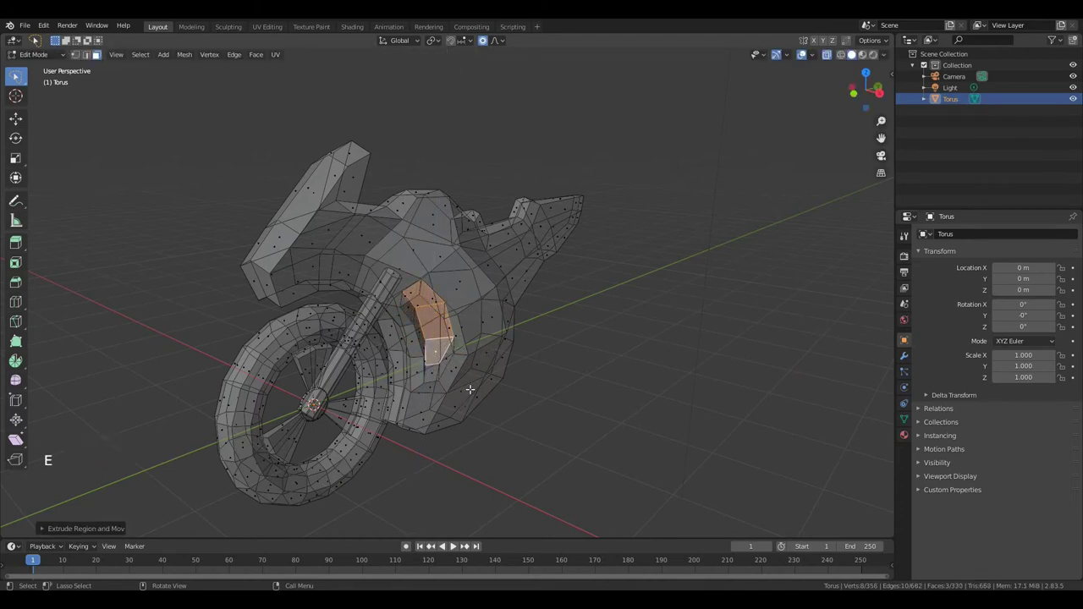
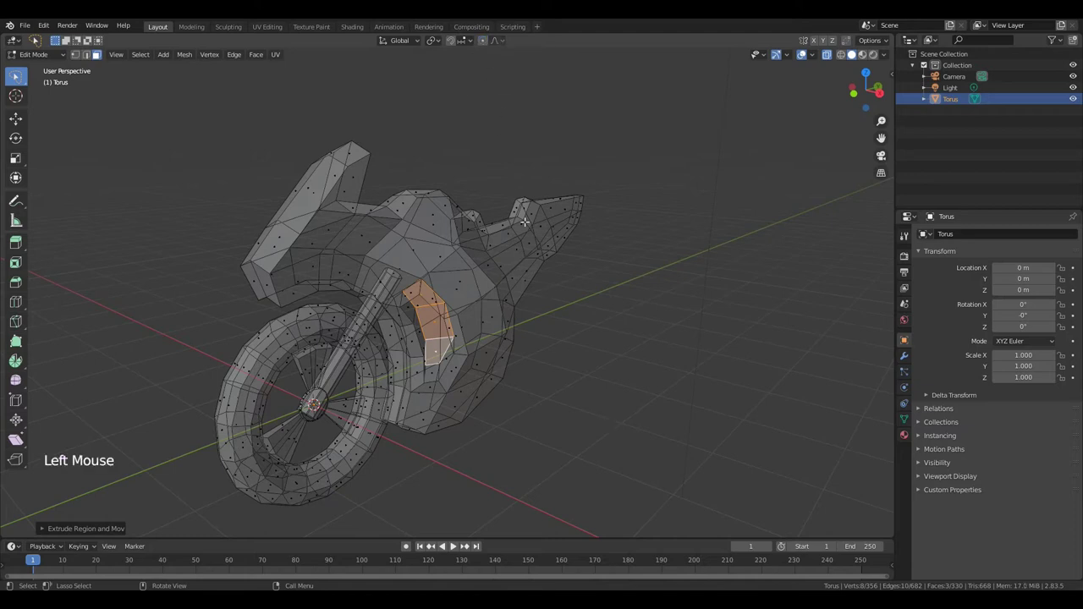
key("s")
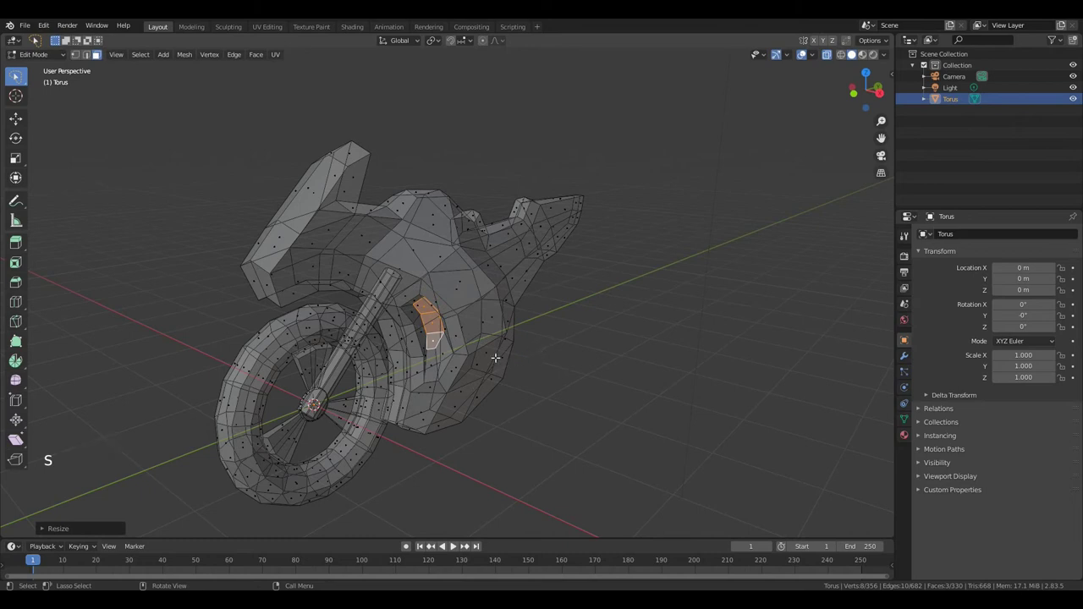
key("2")
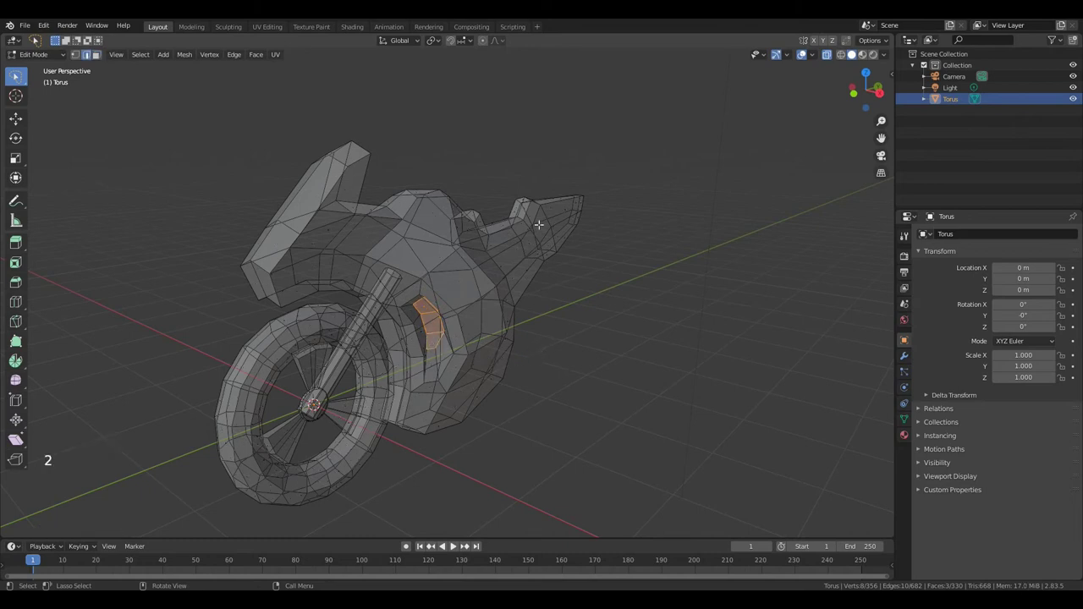
Slide the fairing's windshield edge loop forward along the Y axis
left_click(829, 58)
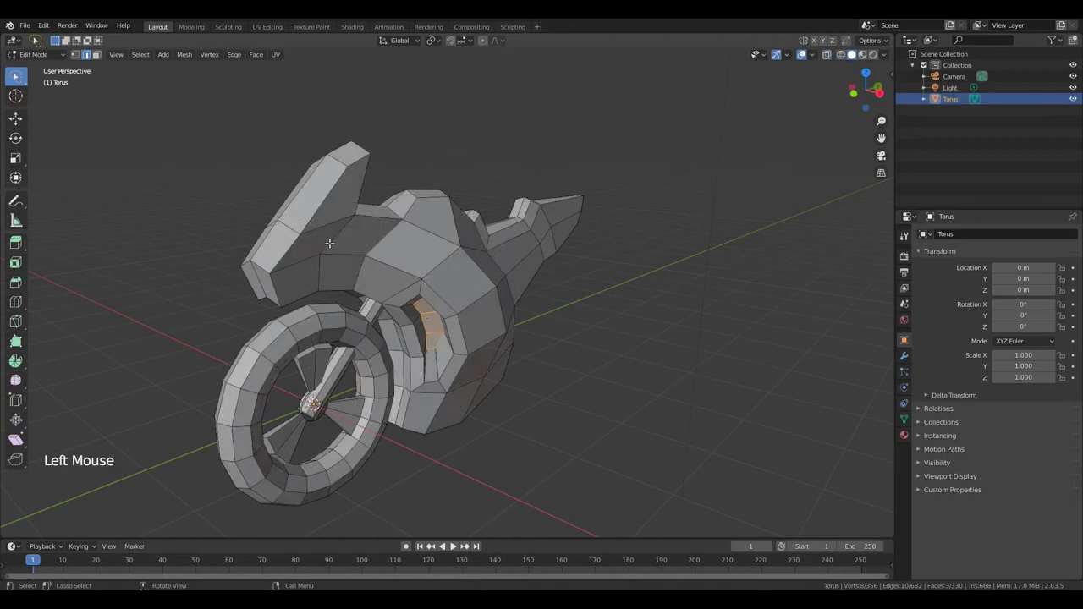
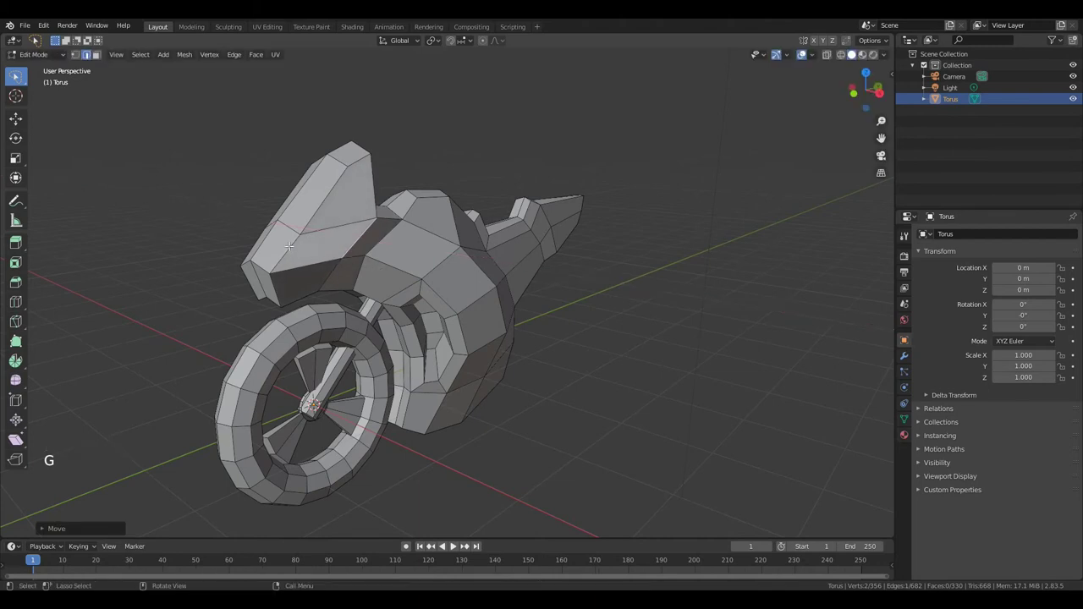
left_click(272, 295)
key("g")
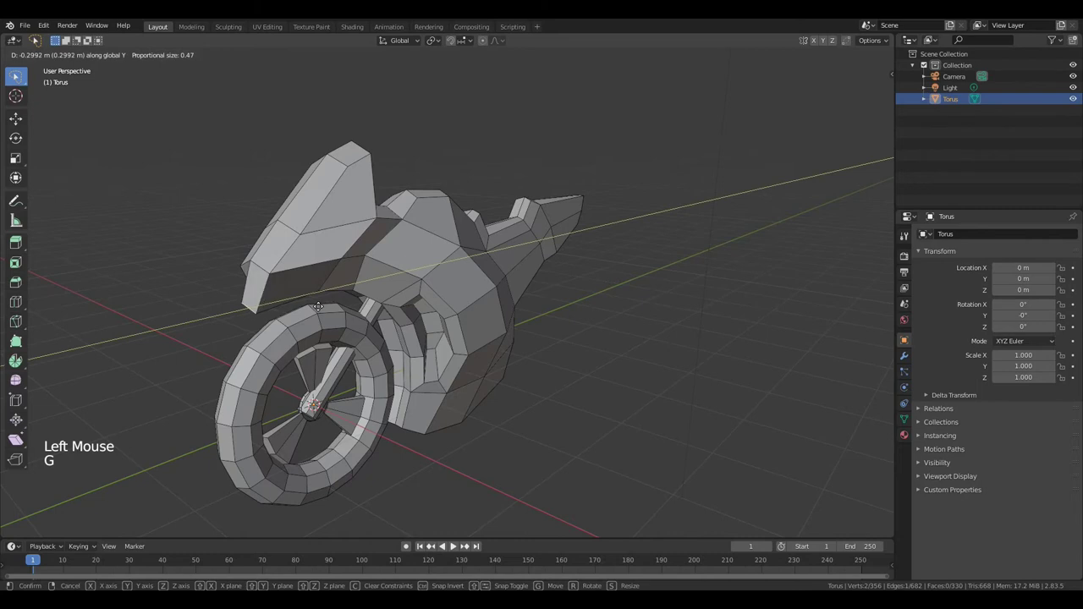
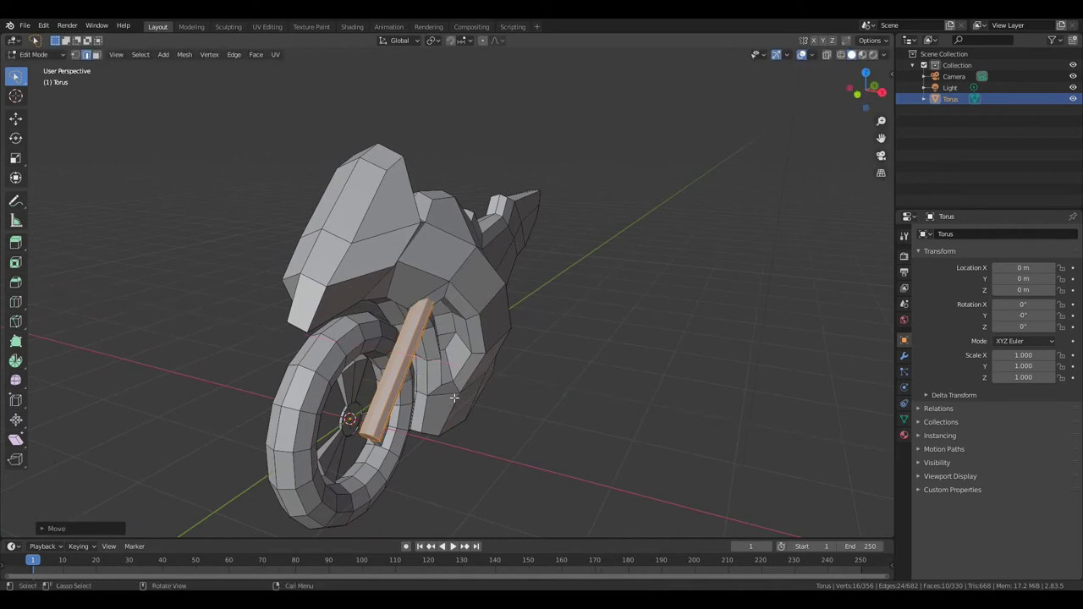
In side view, shorten the rod, lay it sideways and seat it against the fairing as a handlebar
key("KP_3")
key("shift+d")
key("s")
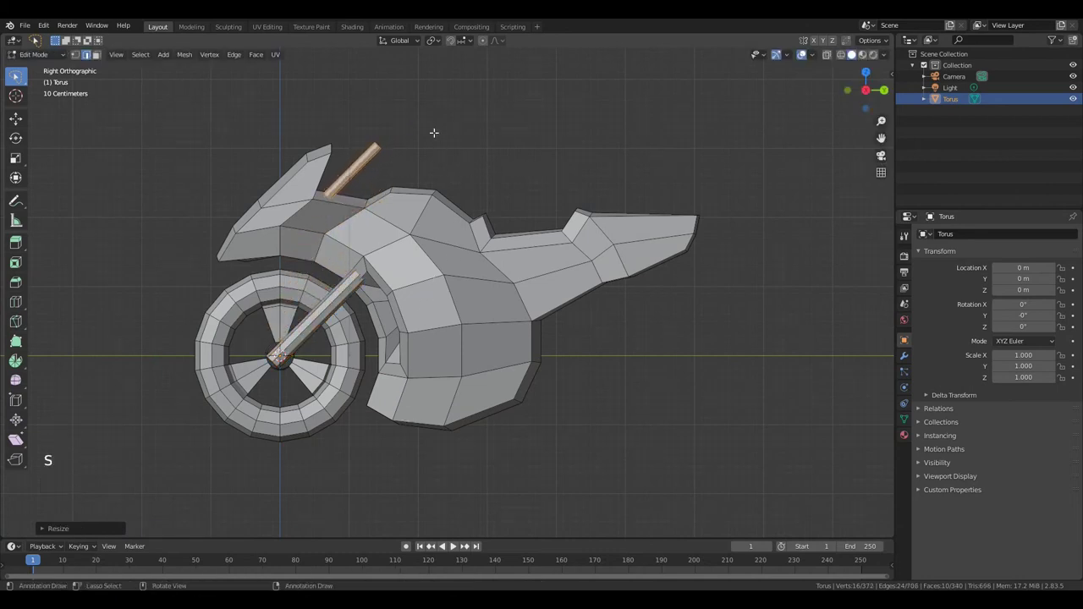
key("r")
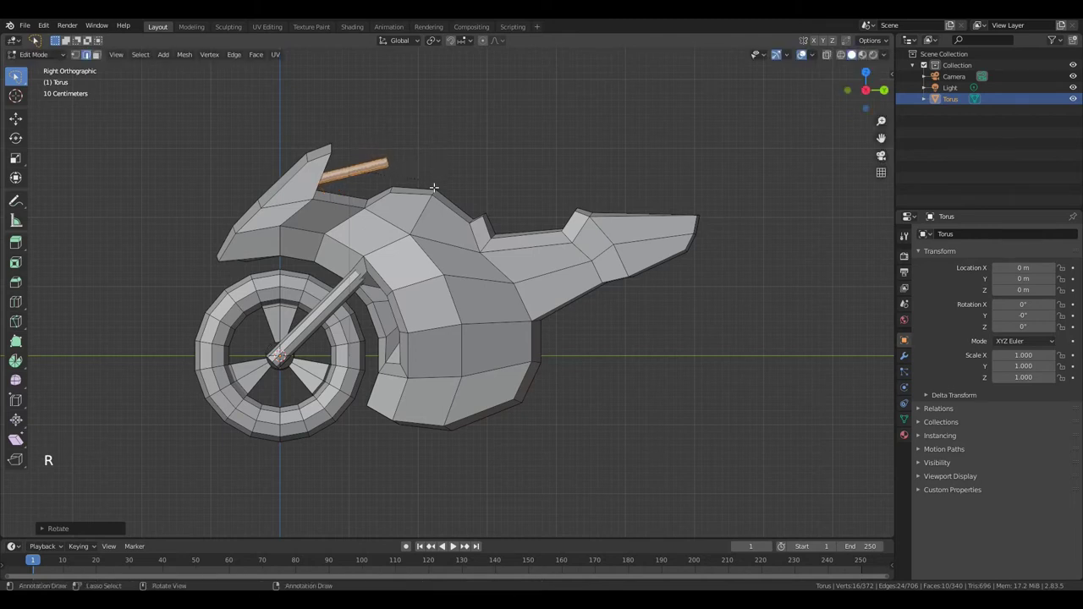
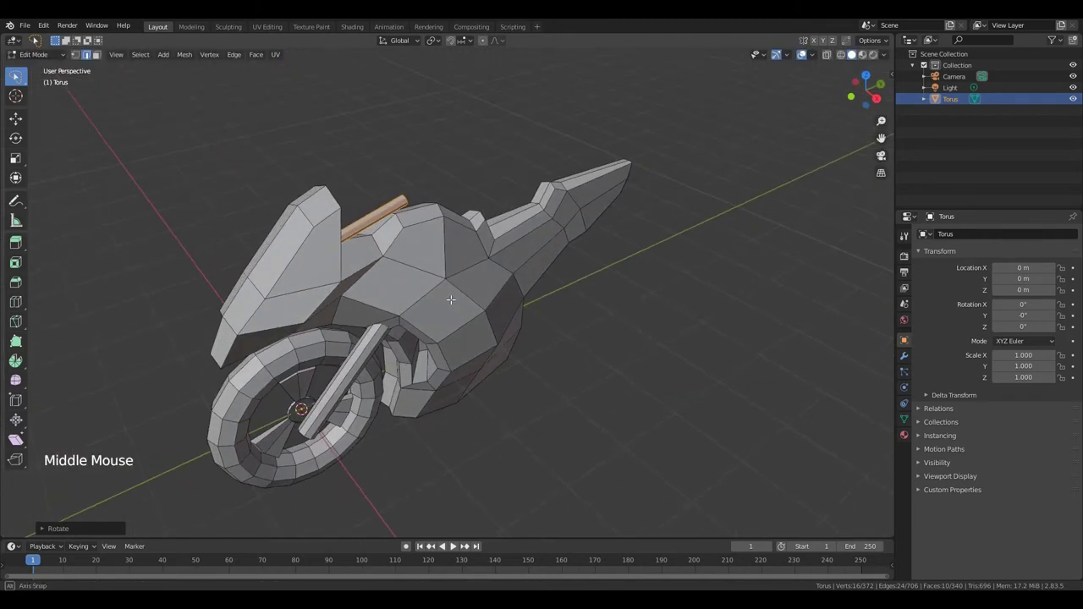
key("r")
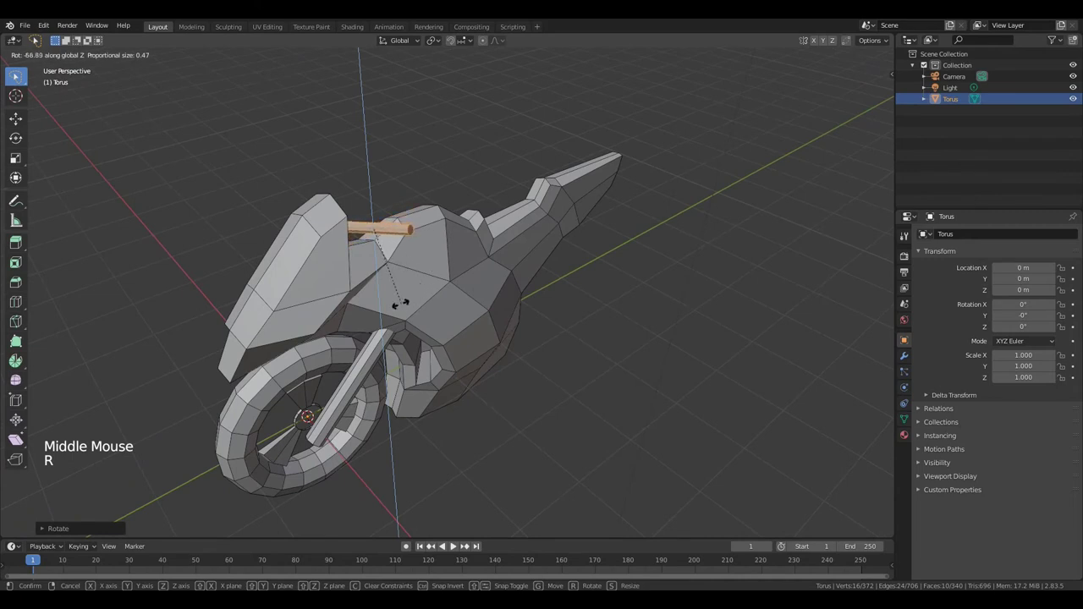
key("g")
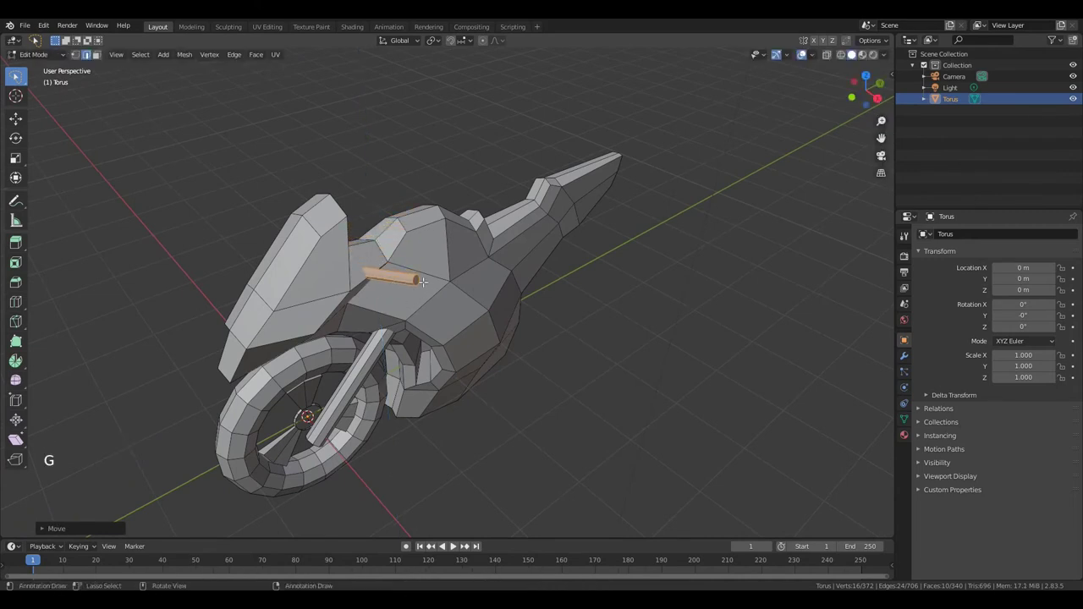
key("g")
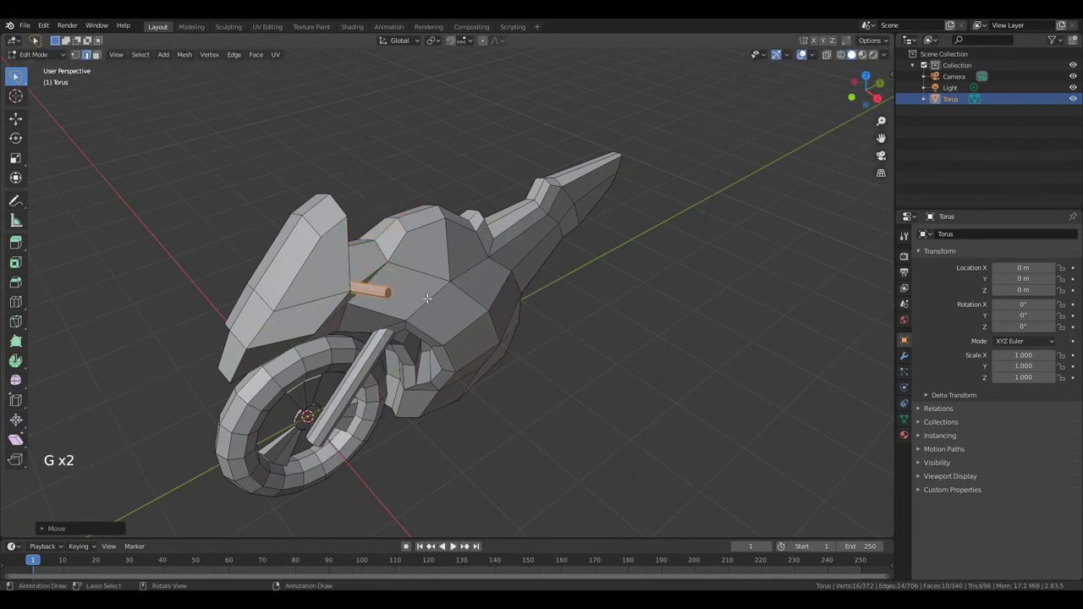
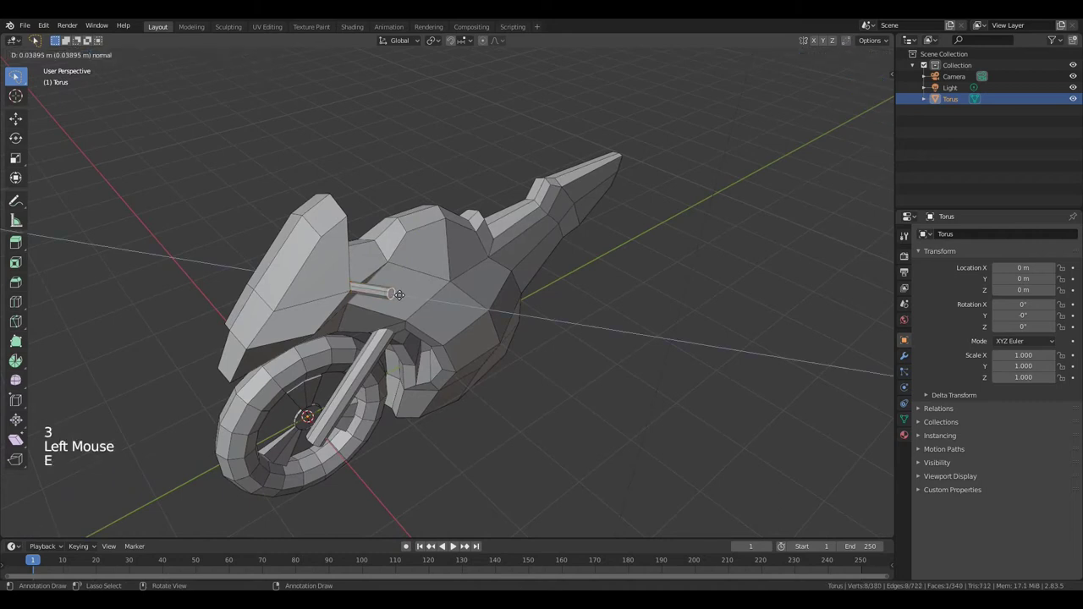
Extrude and widen the handlebar's end into a rounded grip, then select the front wheel and fork
key("s")
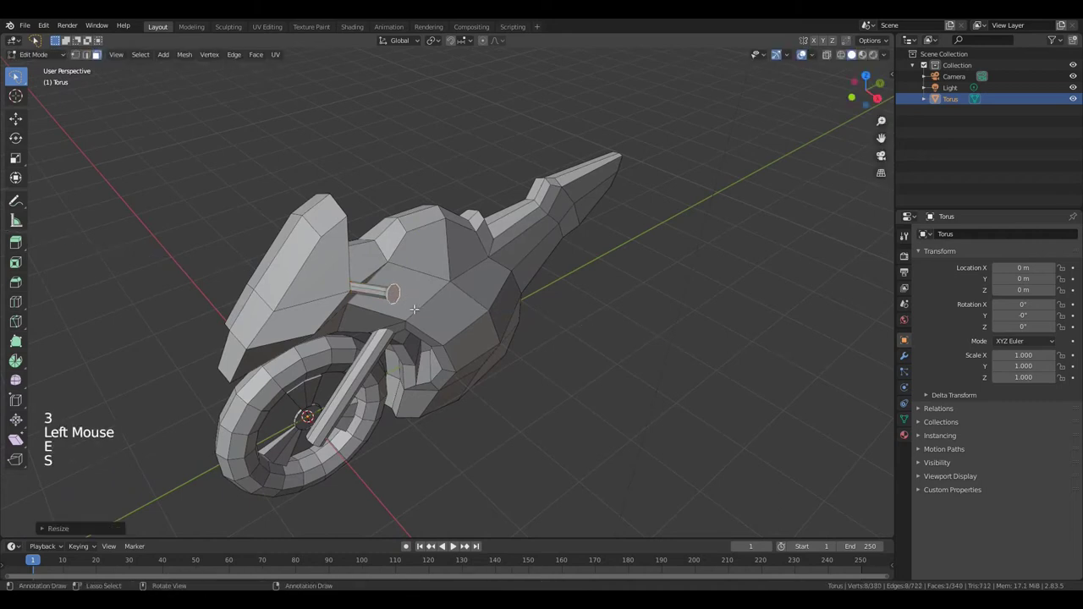
key("e")
key("s")
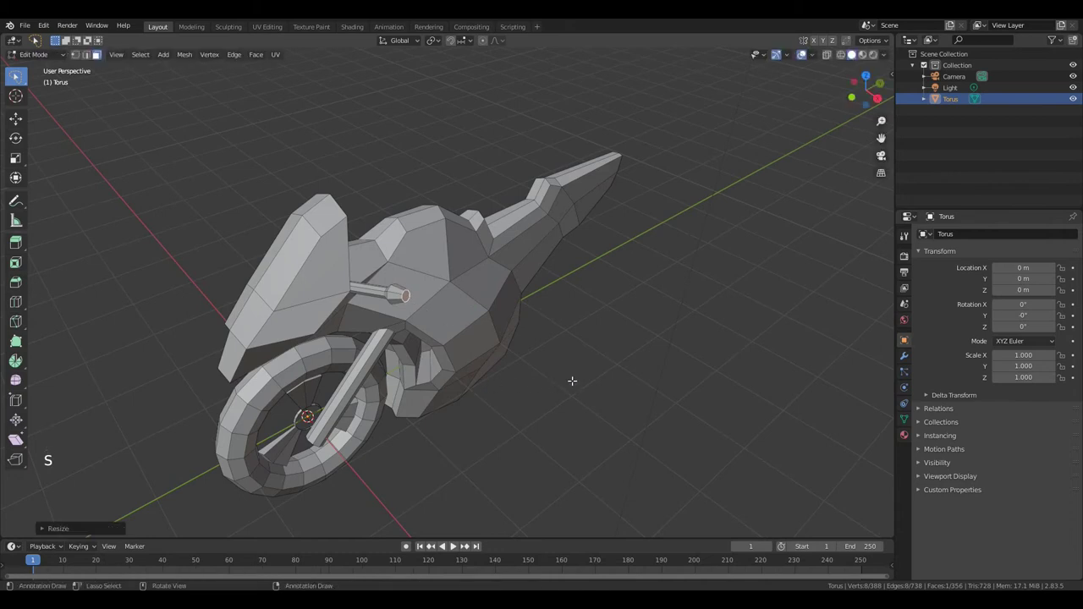
key("KP_3")
key("a")
key("a")
key("l")
key("l")
key("l")
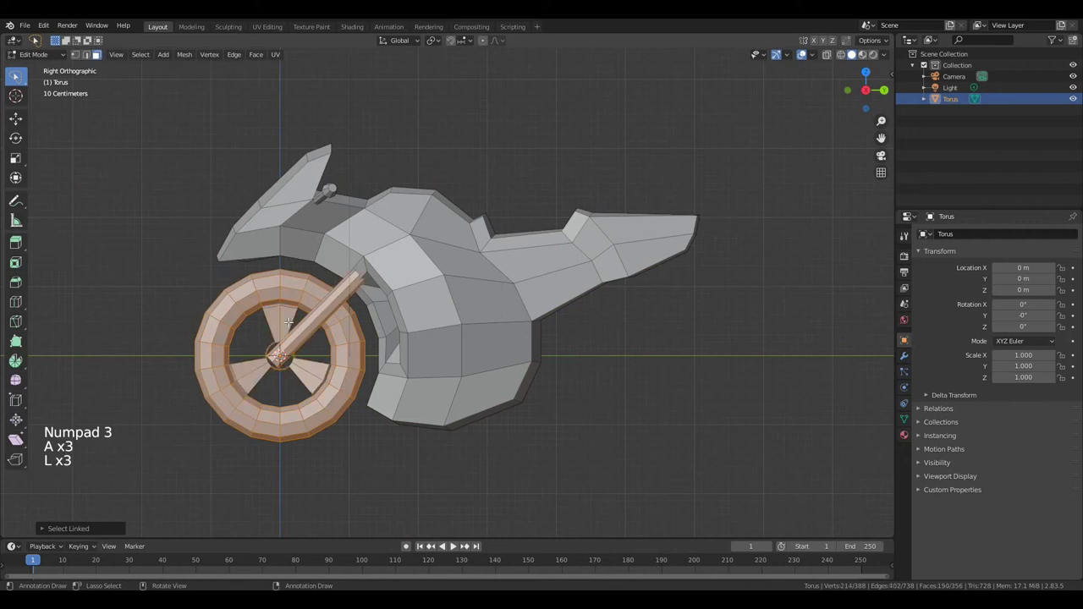
Duplicate the wheel and fork to the rear and lay the copied rod flat, stretched into a long pipe
key("shift+d")
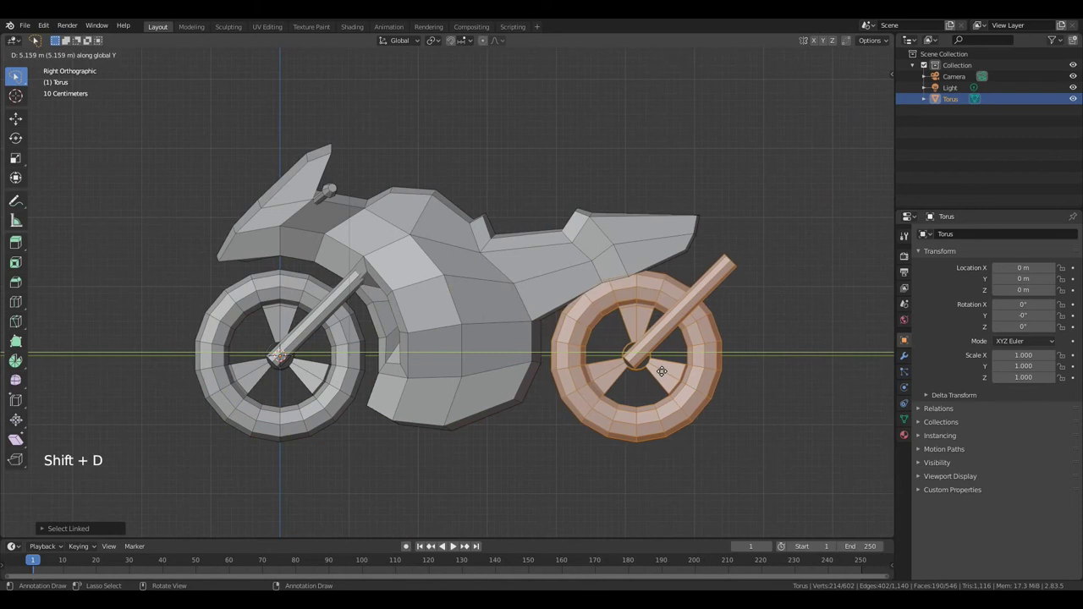
key("a")
key("a")
key("l")
key("g")
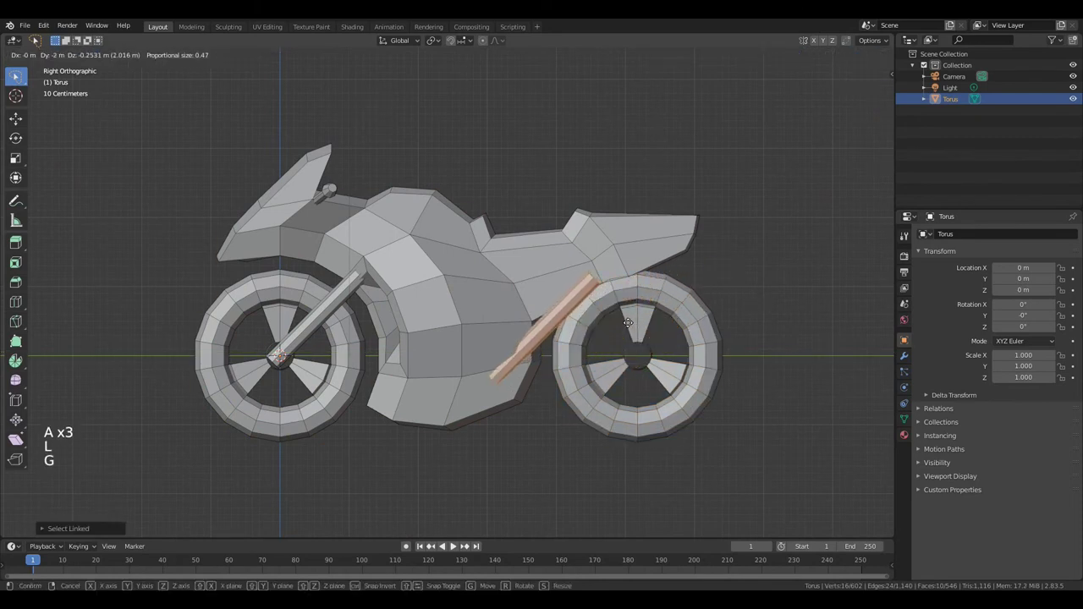
key("r")
key("g")
key("r")
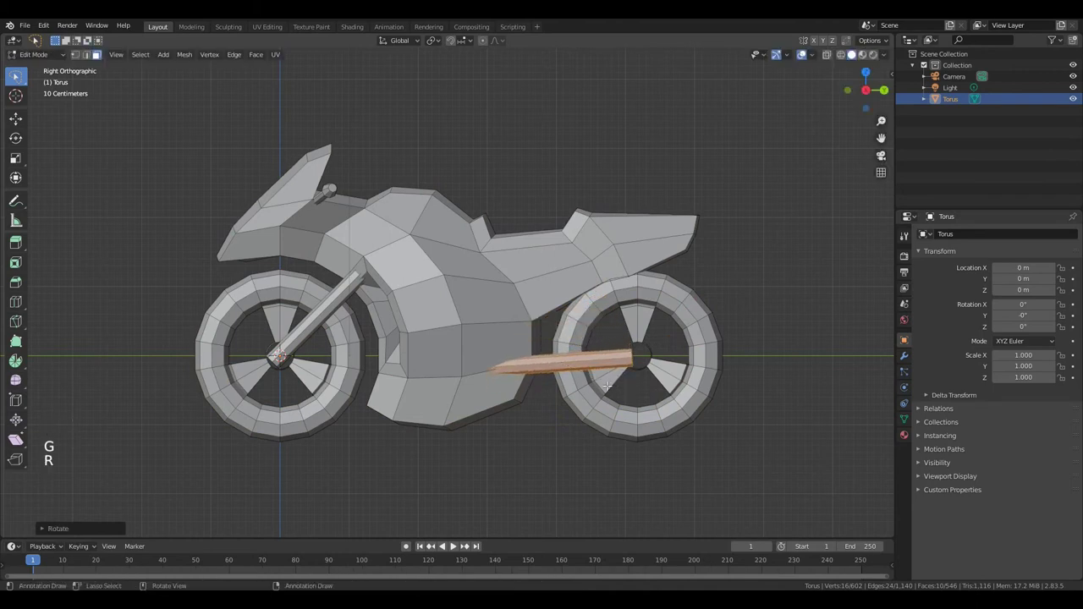
key("s")
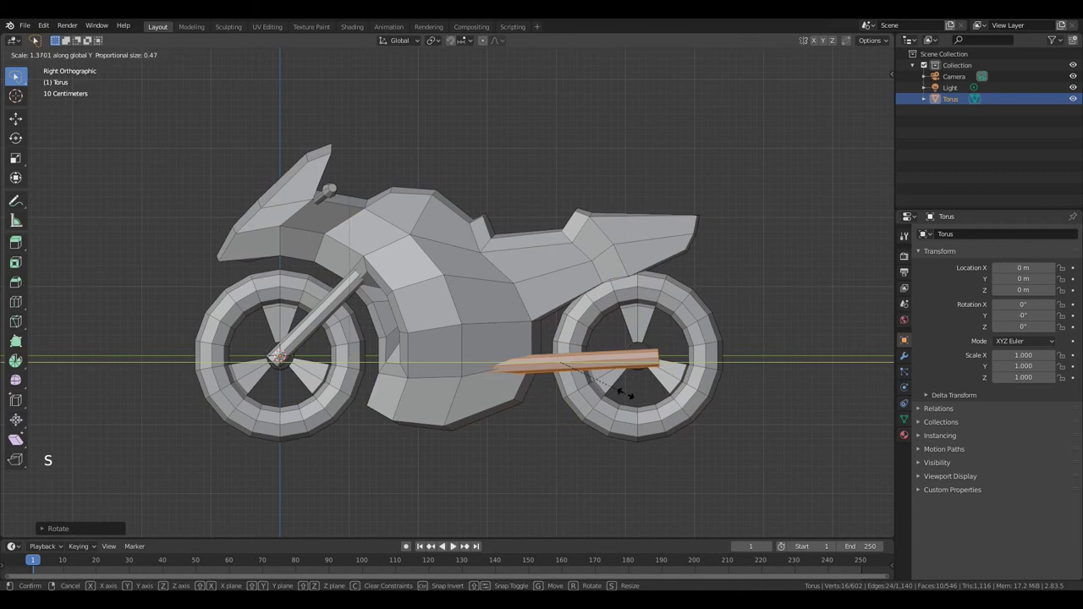
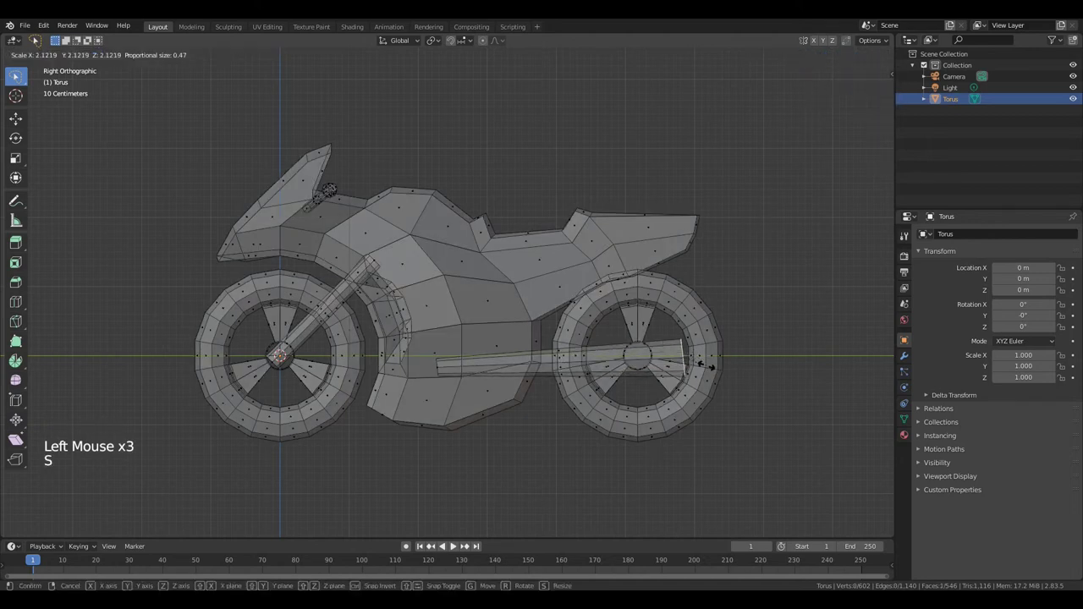
Extrude the pipe's rear end in sections and flare its tip into an exhaust
key("e")
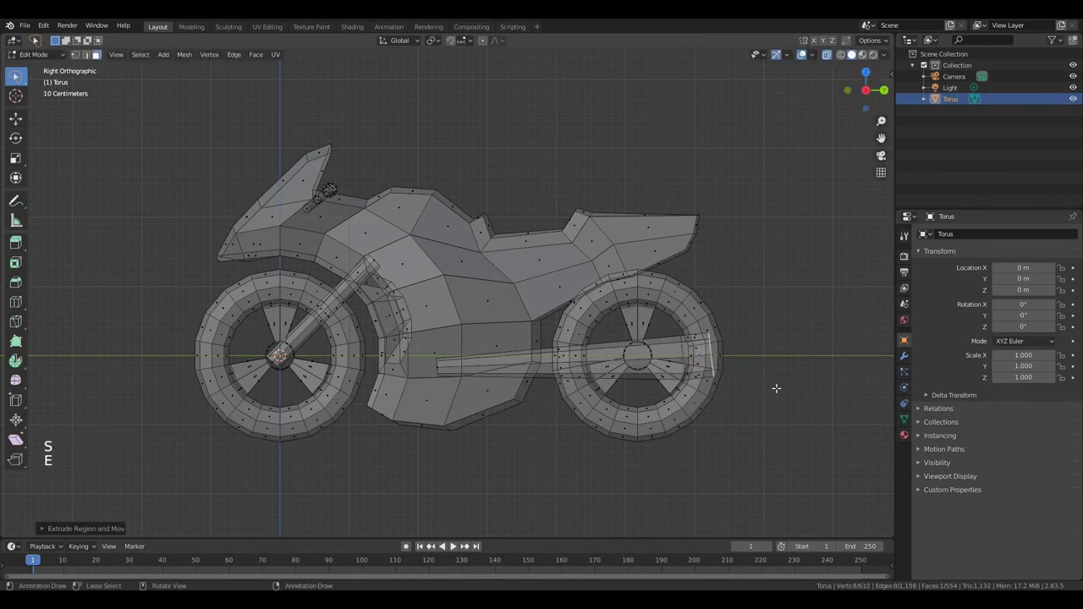
key("s")
key("e")
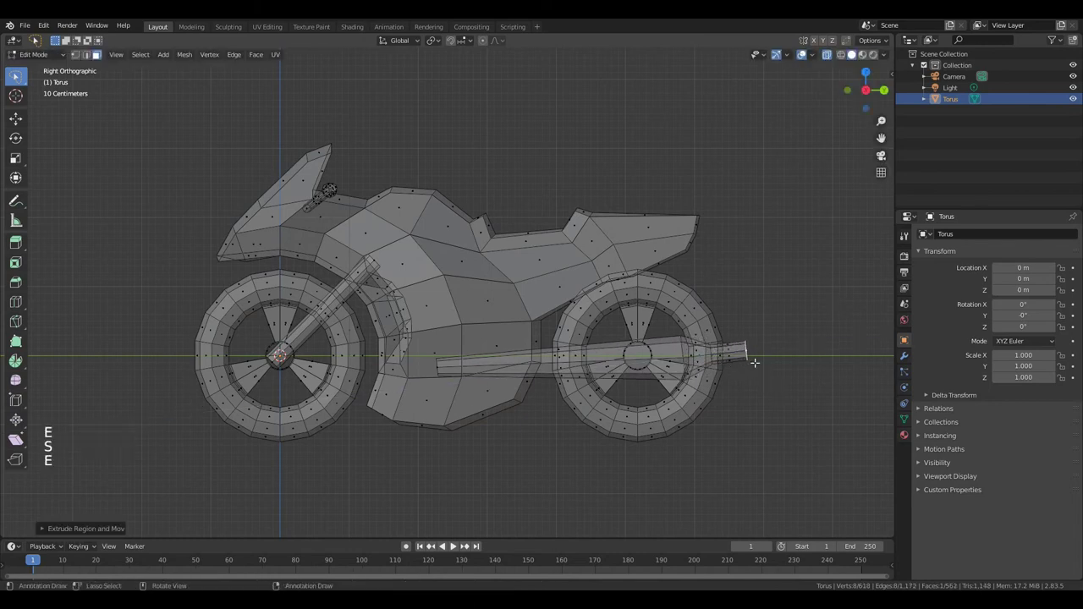
key("r")
key("s")
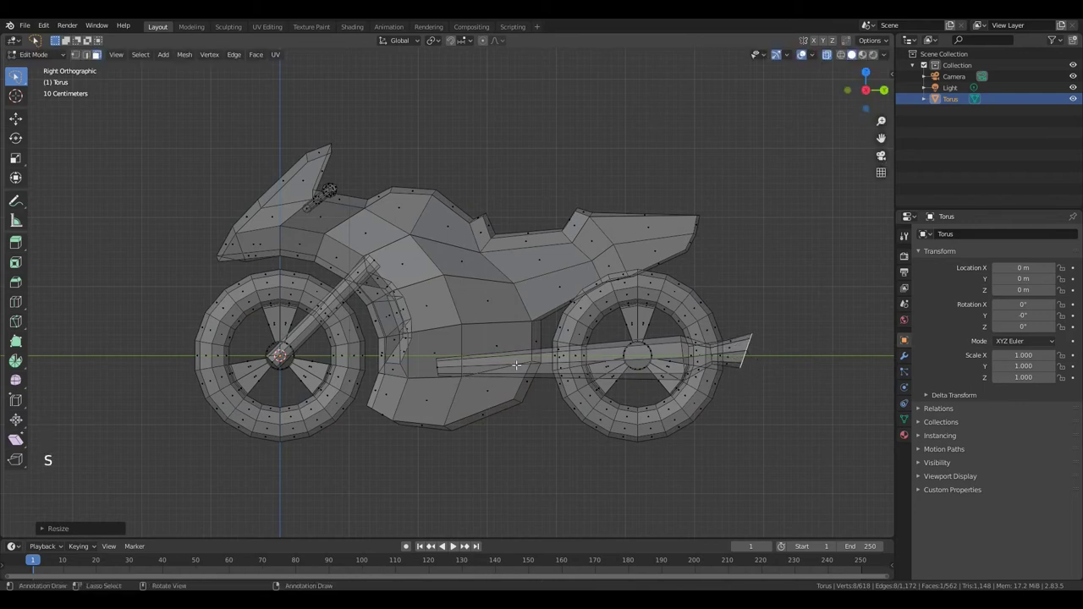
key("2")
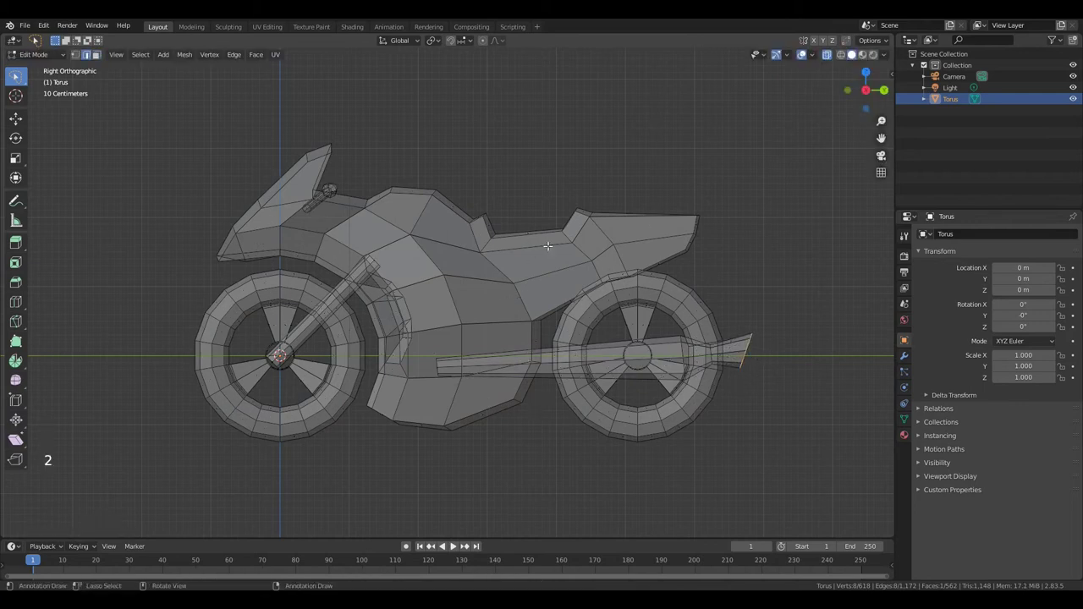
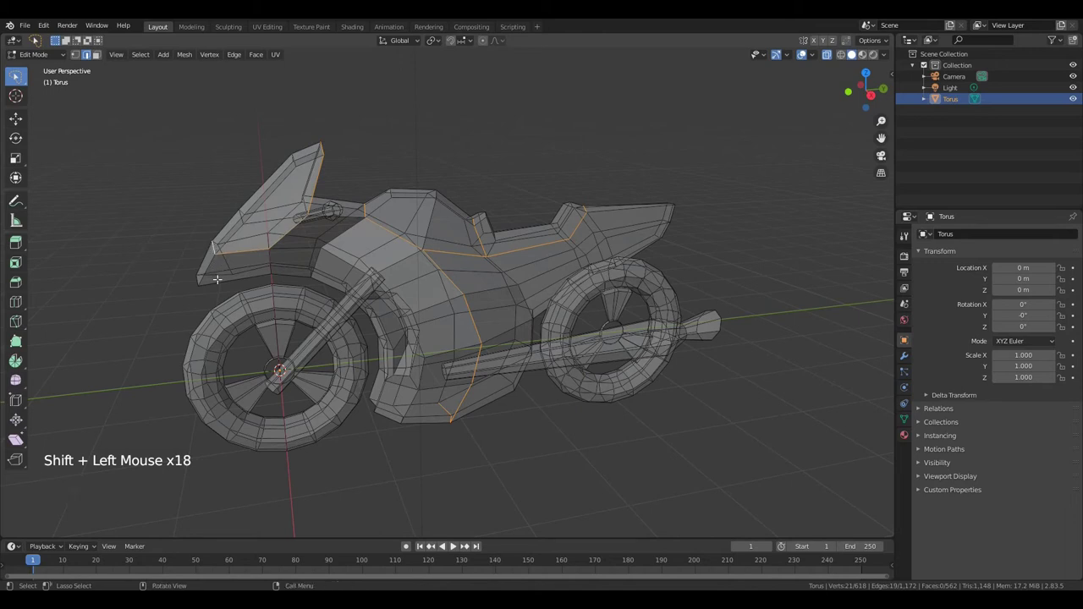
Add the remaining boundary edges and mark the whole chain as seams
scroll("up", 3)
middle_click(346, 387)
left_click(415, 259)
left_click(357, 277)
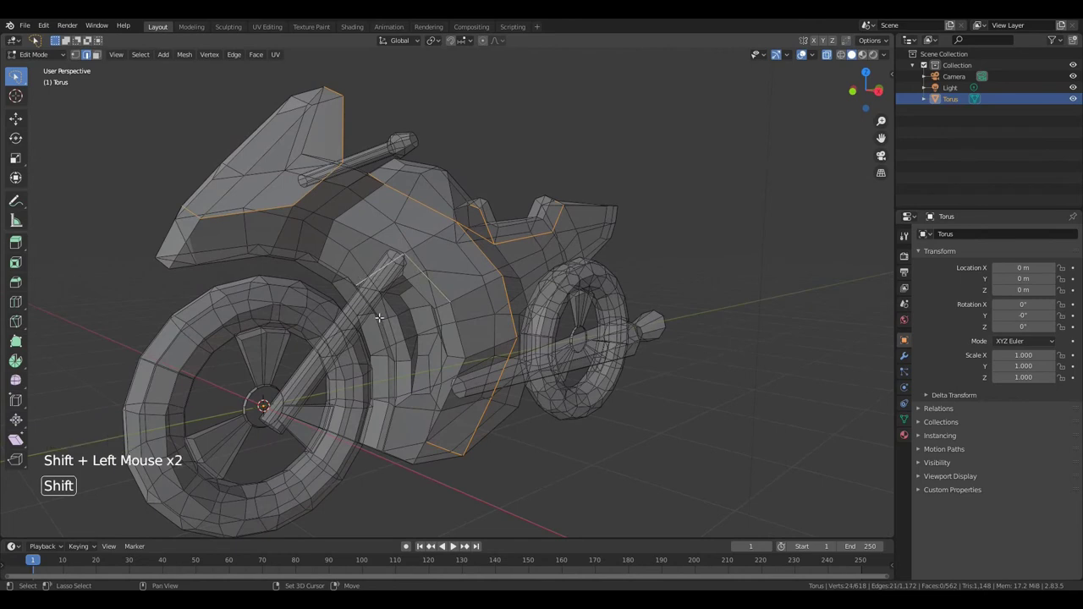
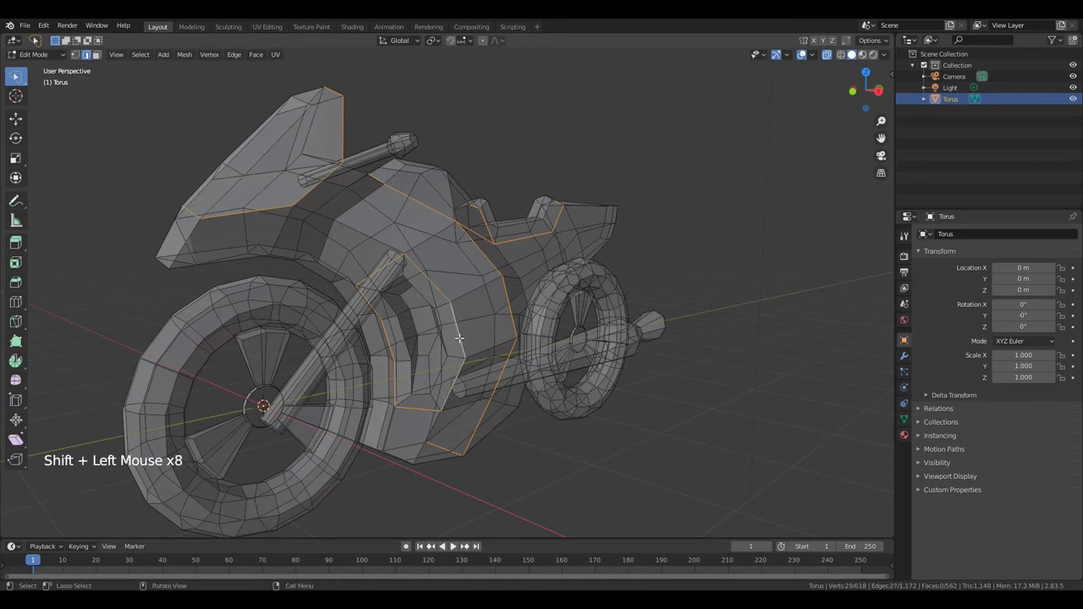
key("ctrl+e")
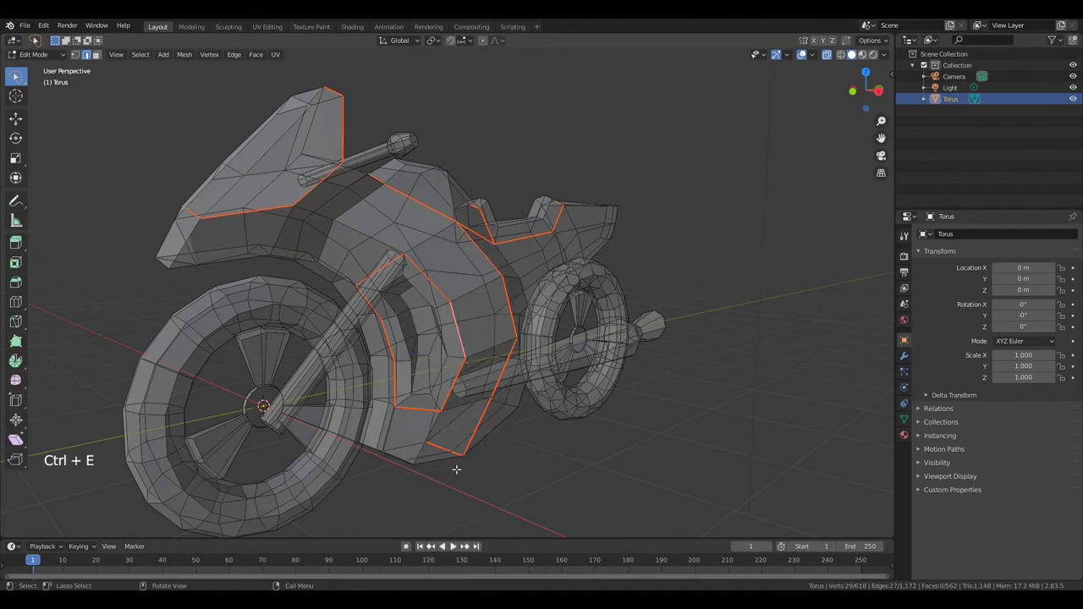
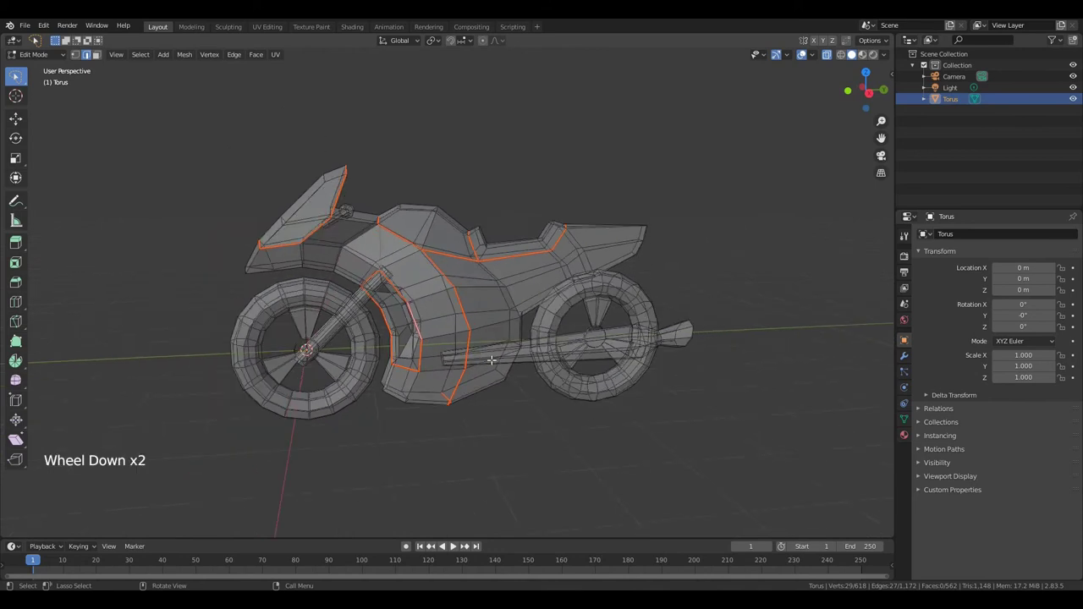
Go to front orthographic view with X-ray and start box-selecting one half of the bike
key("KP_1")
key("3")
key("a")
key("a")
key("b")
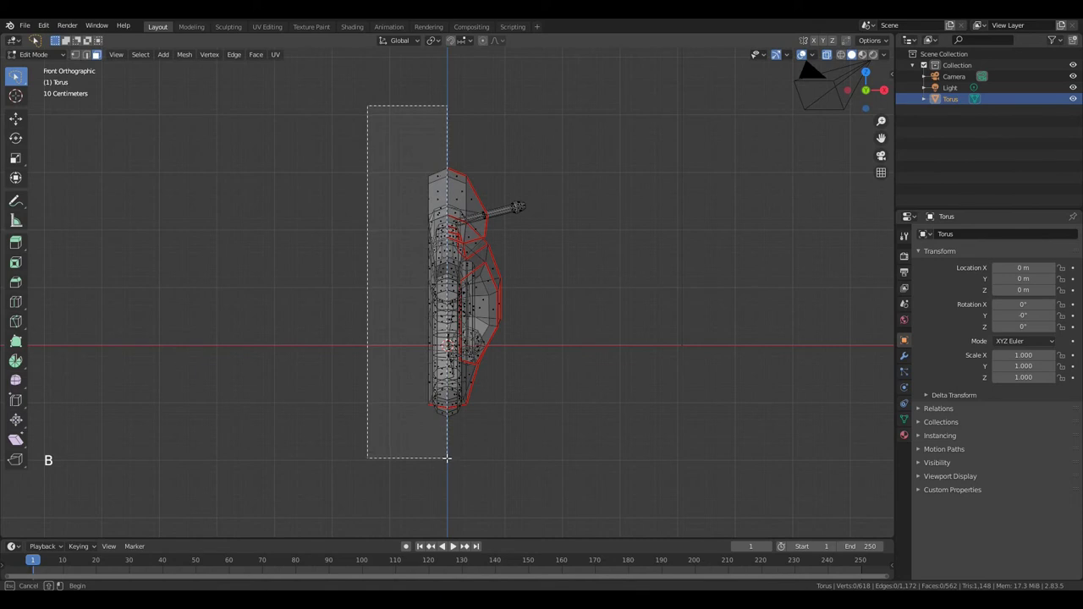
Delete the selected half and add a Mirror modifier on X to the object
key("x")
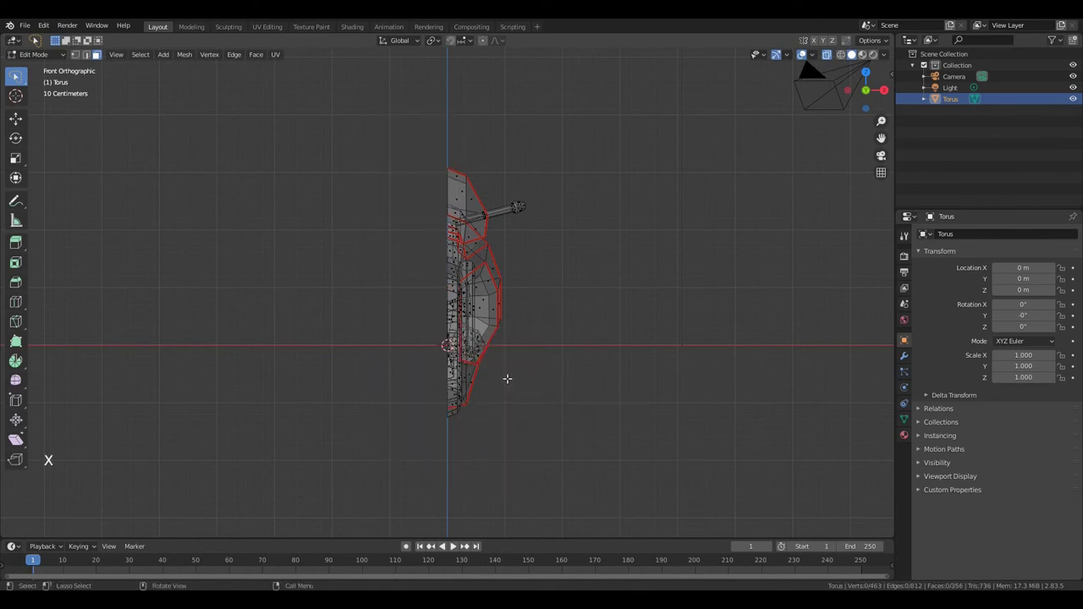
key("Tab")
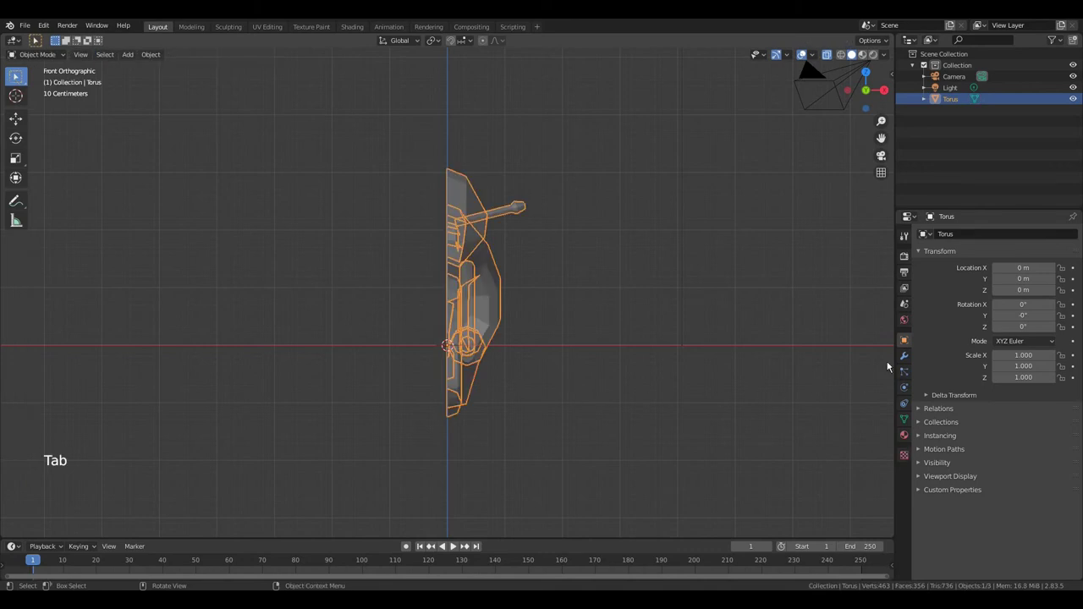
left_click(909, 356)
left_click(940, 236)
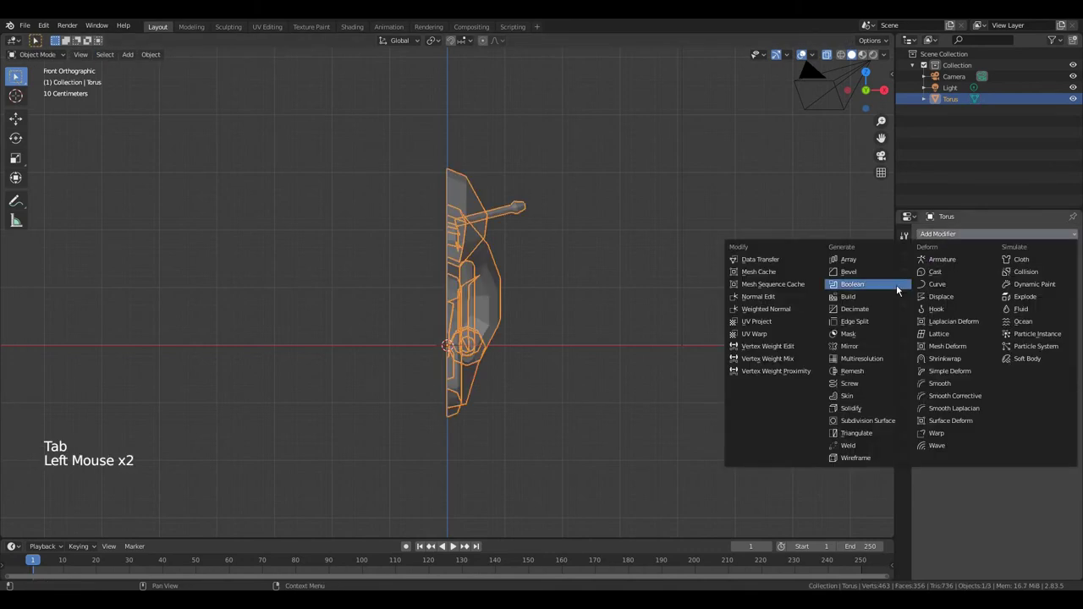
Inspect the mirrored bike and return to solid shading
scroll("up", 3)
middle_click(683, 325)
scroll("down", 3)
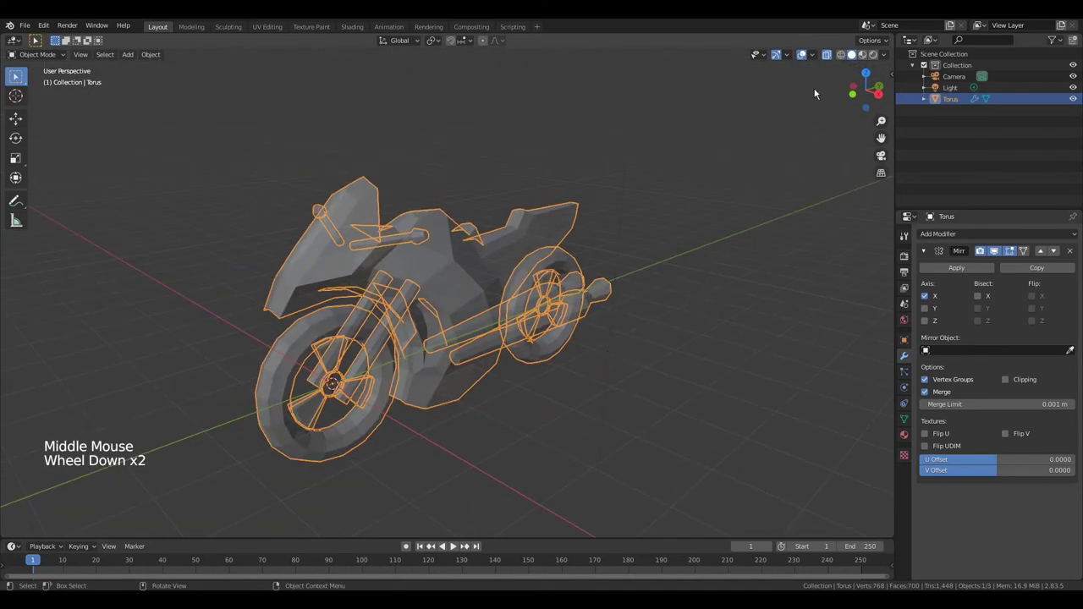
left_click(832, 58)
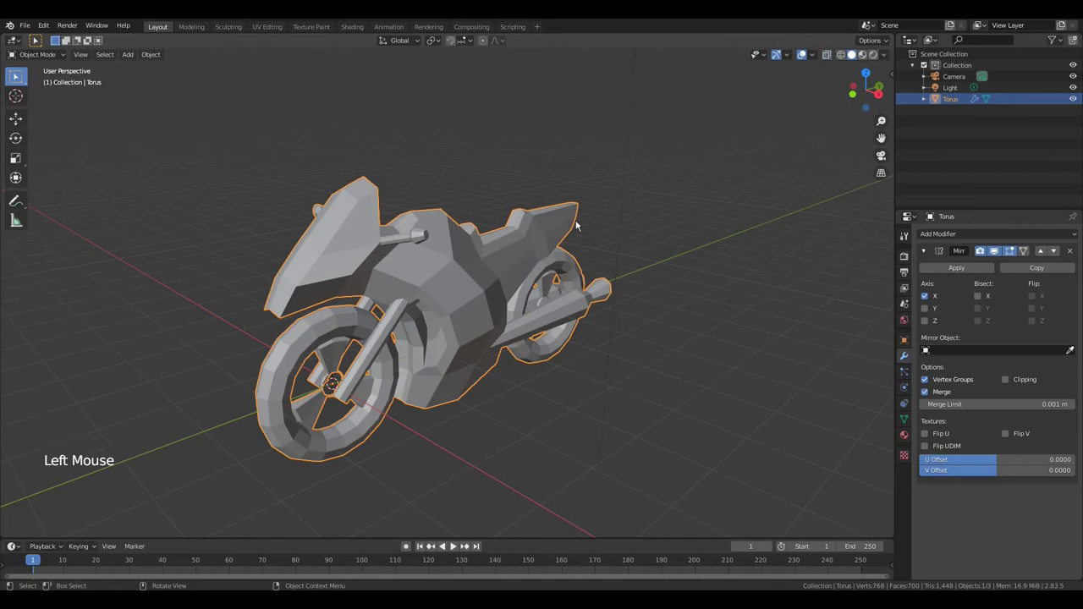
Nudge a small face below the tail sideways with proportional editing and stay in Edit Mode
key("Tab")
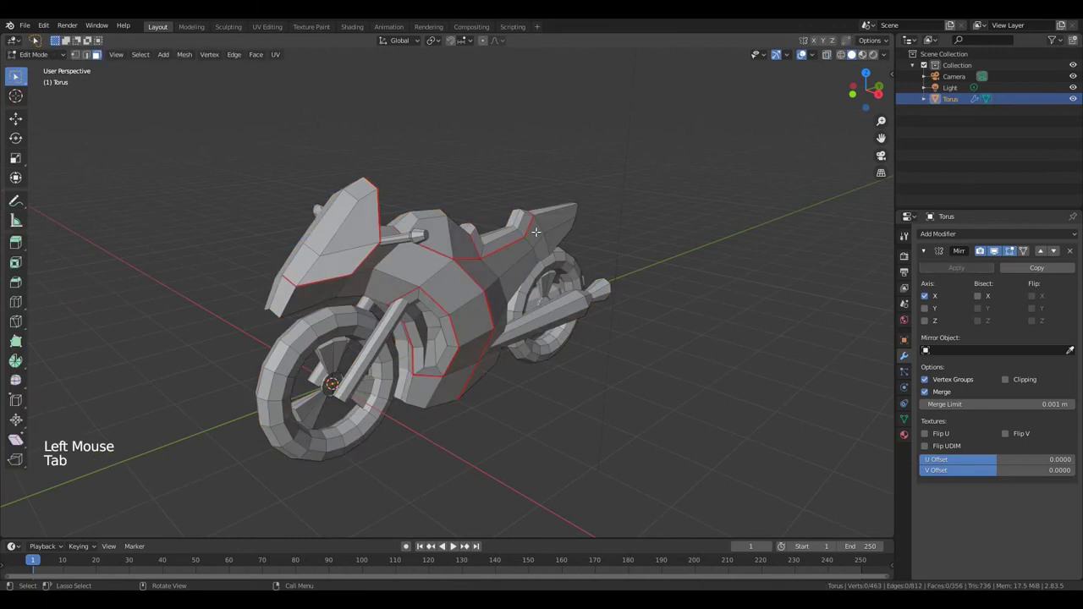
double_click(542, 241)
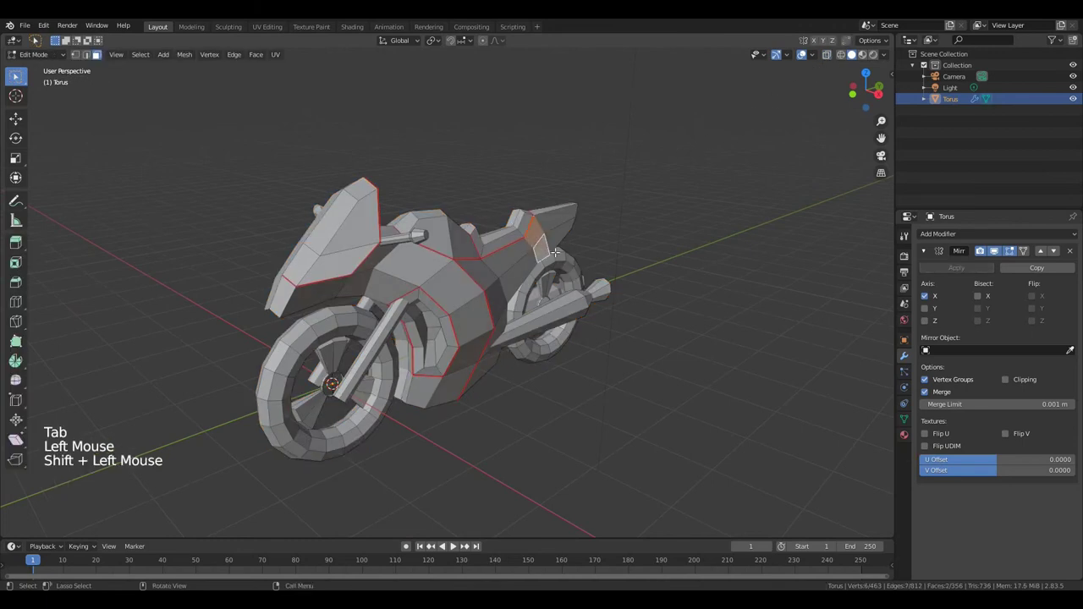
key("g")
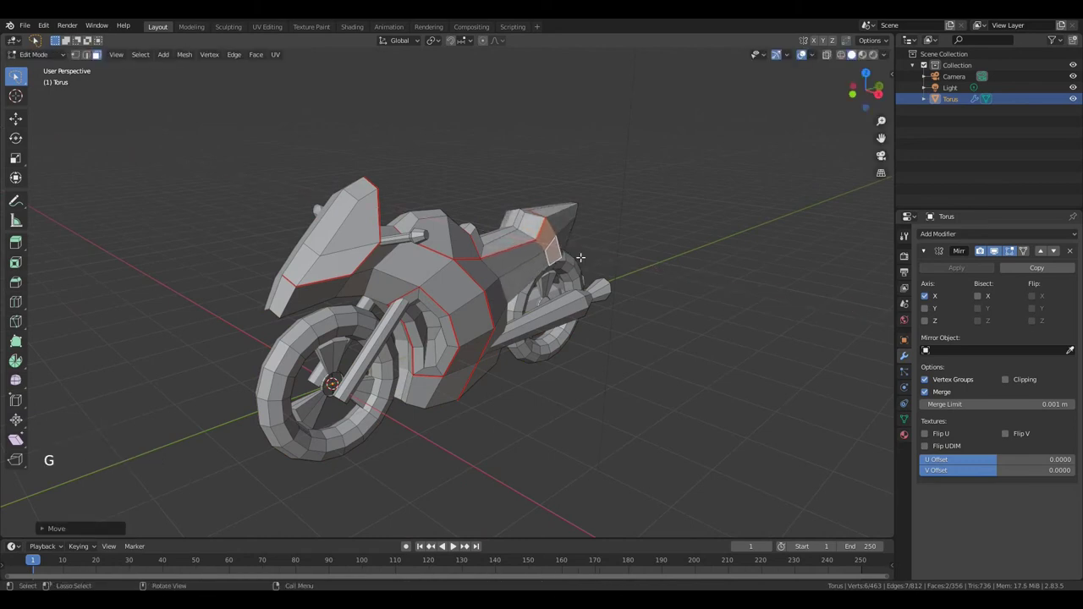
key("Tab")
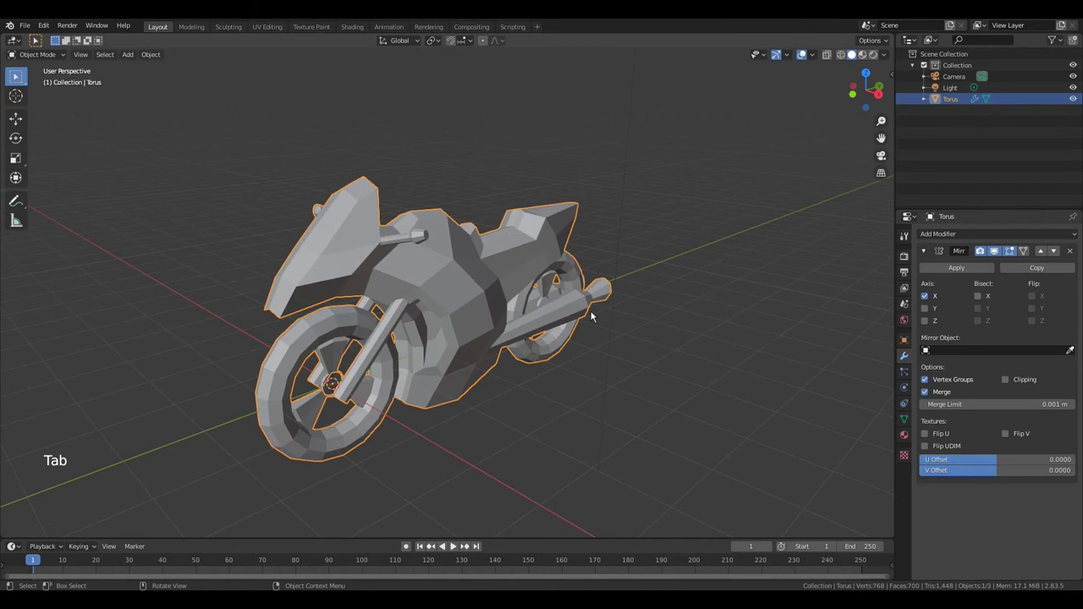
middle_click(596, 352)
key("Tab")
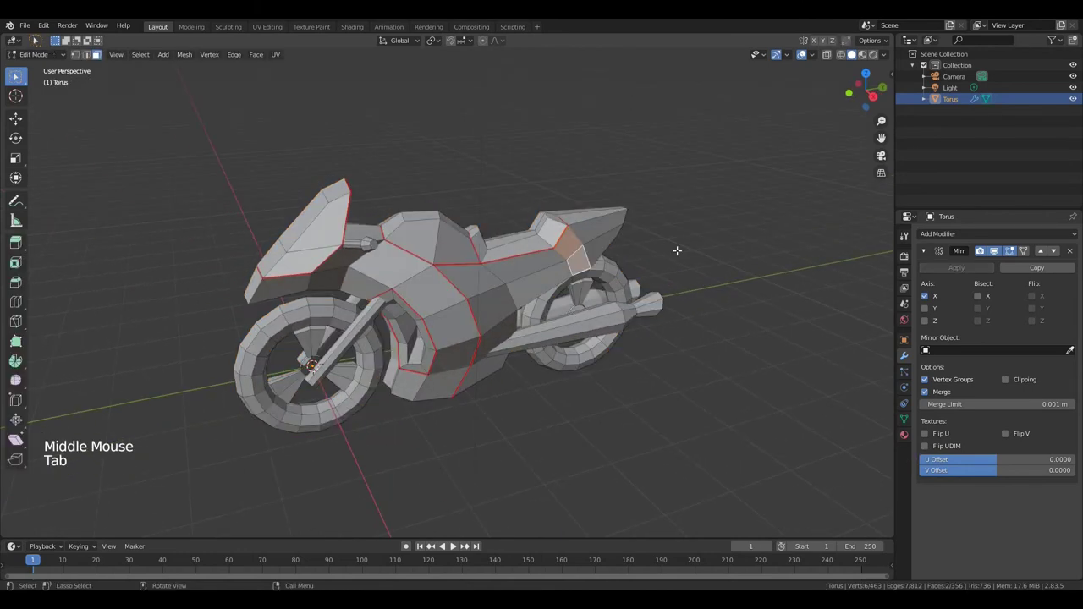
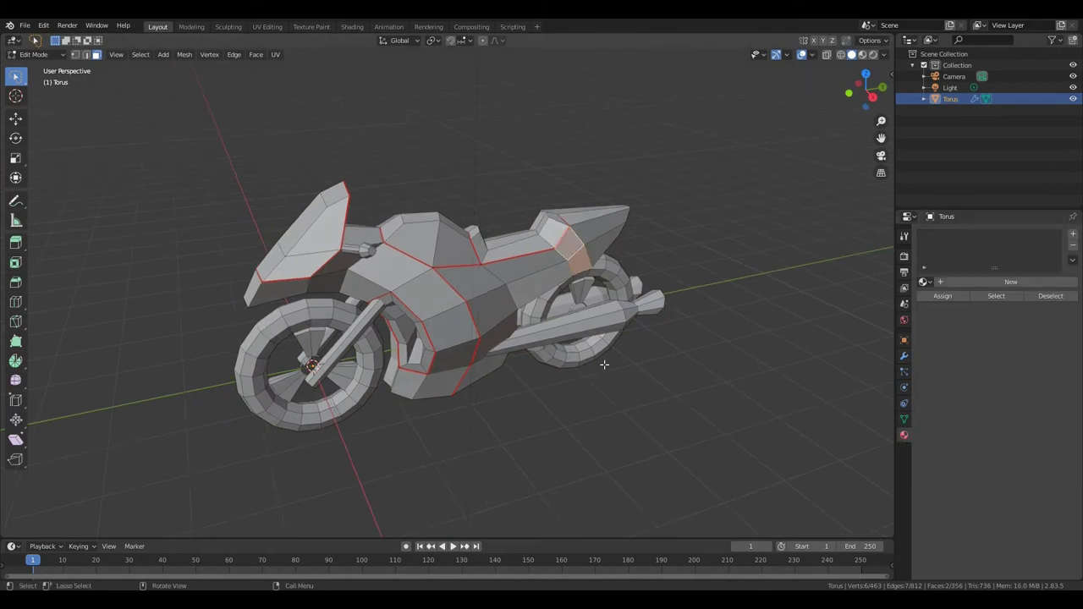
Add five material slots to the bike and make the first slot current
key("2")
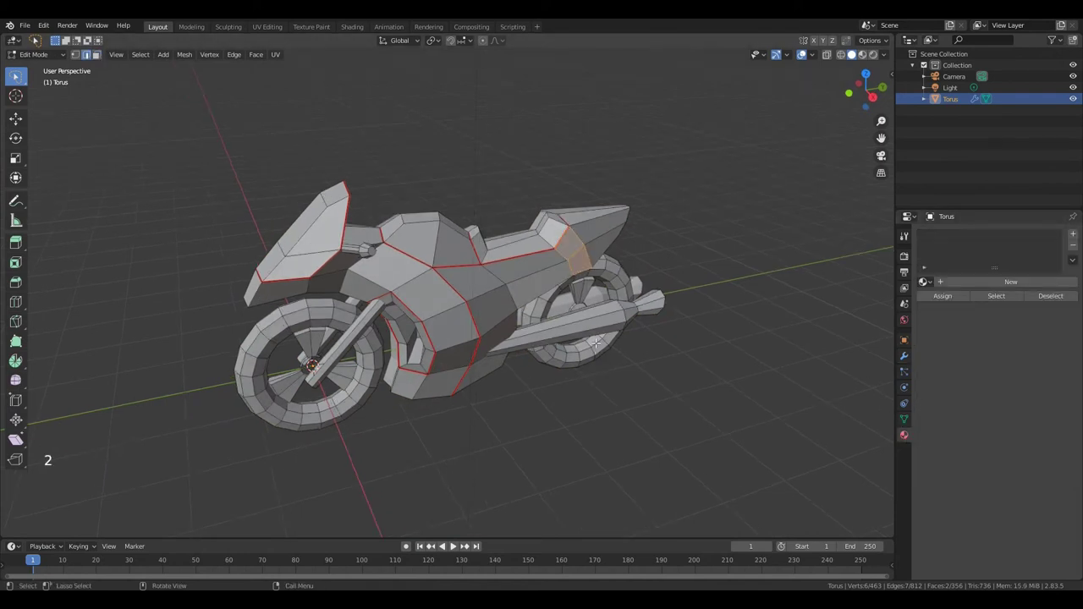
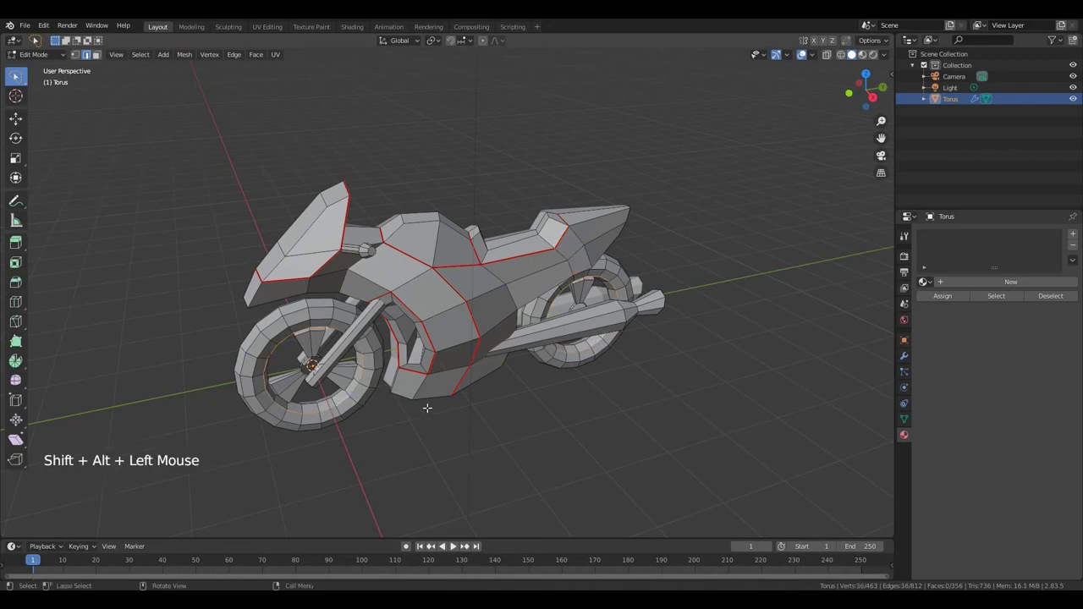
key("ctrl+e")
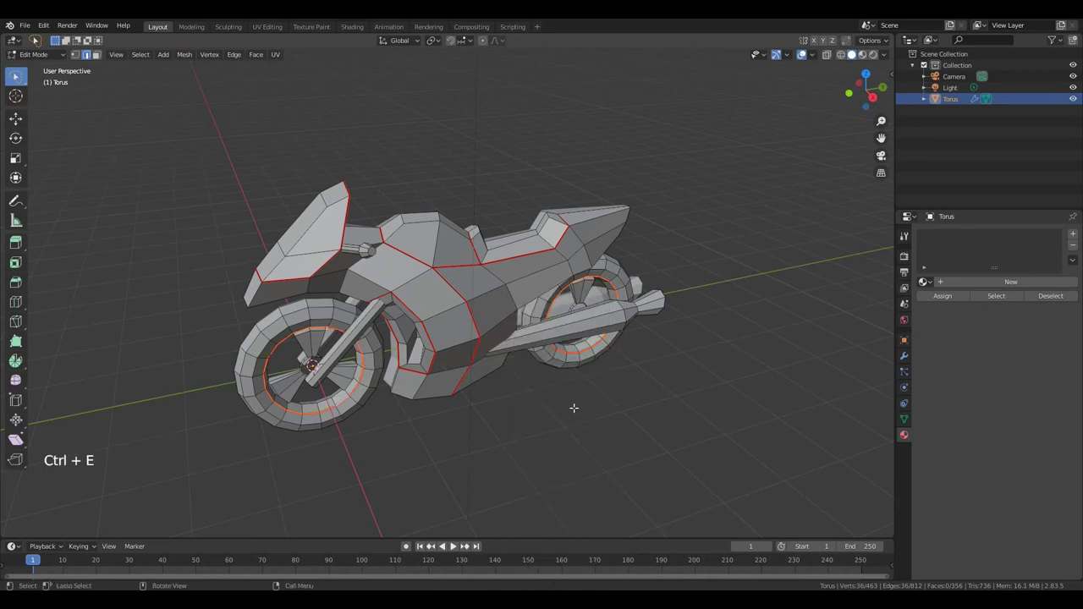
key("3")
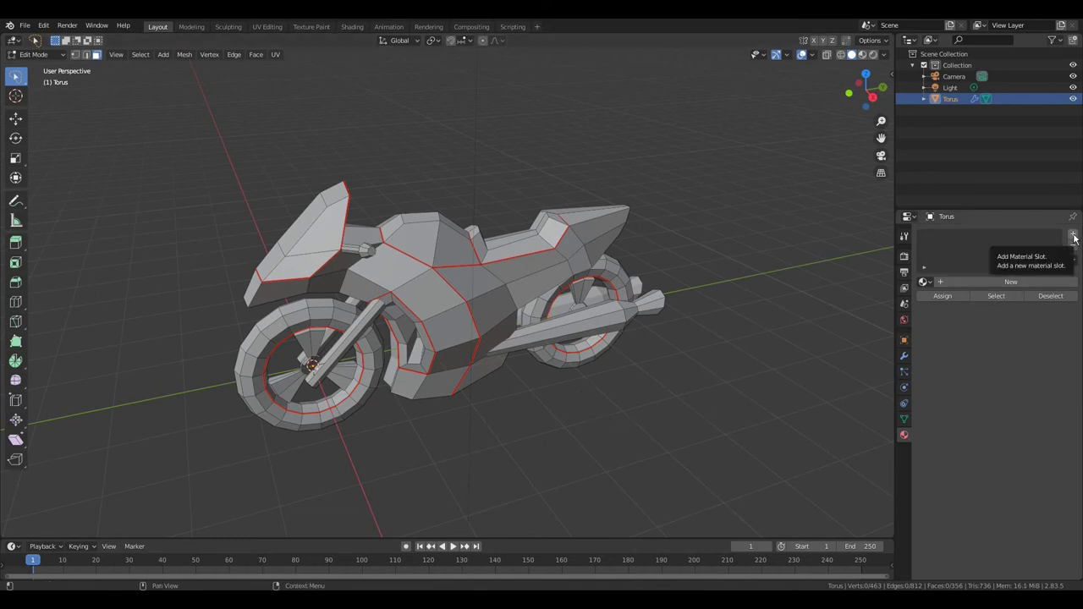
left_click(1074, 237)
left_click(1074, 237)
left_click(1074, 237)
left_click(1079, 236)
left_click(1079, 236)
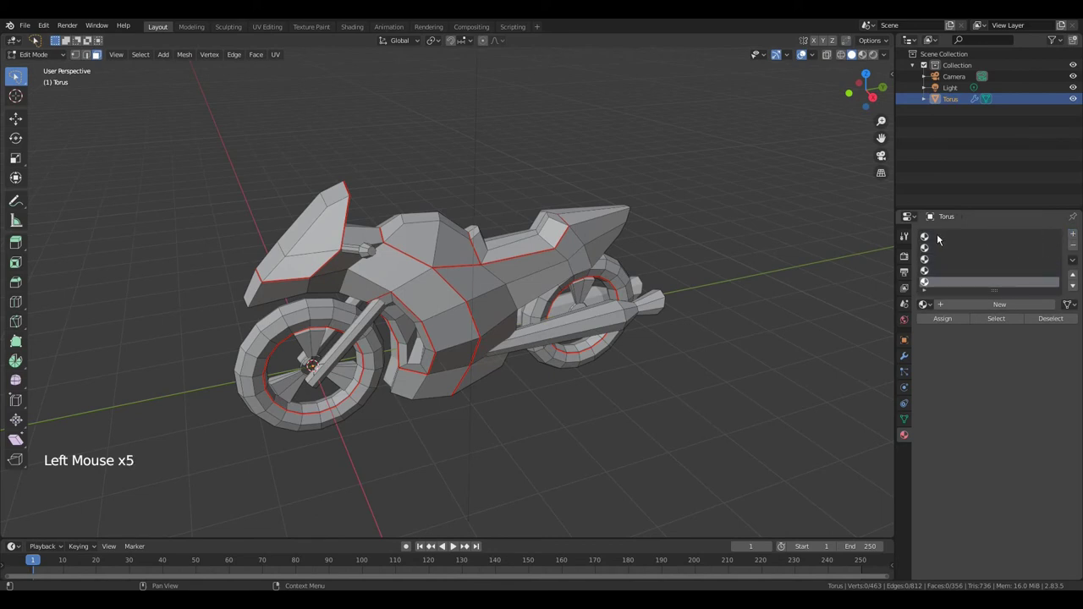
left_click(938, 238)
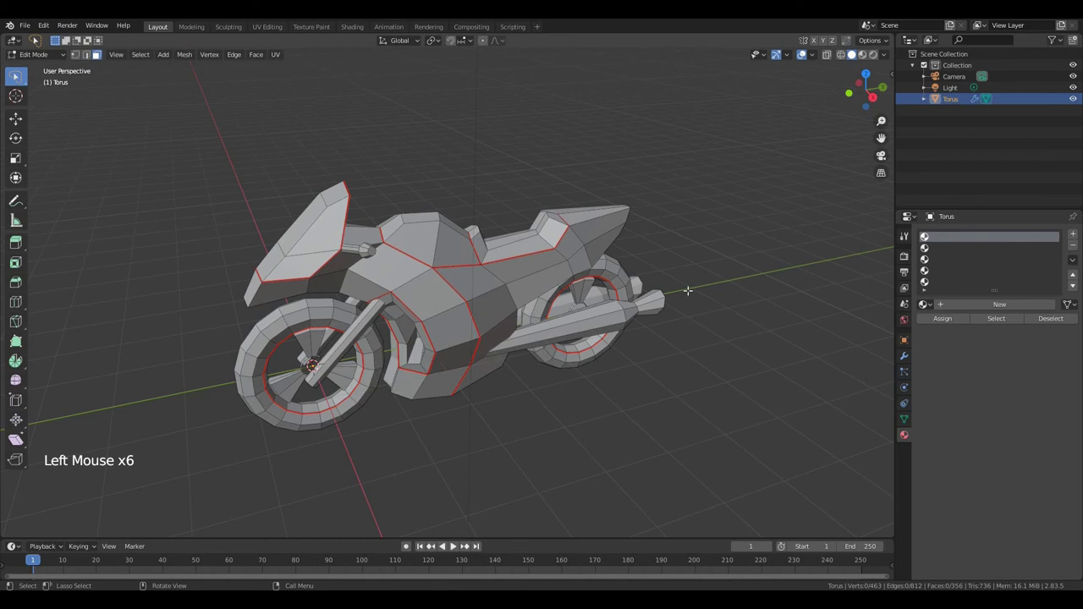
Select the linked rear body section and create a dark grey material with Specular 0
key("a")
key("a")
key("l")
key("l")
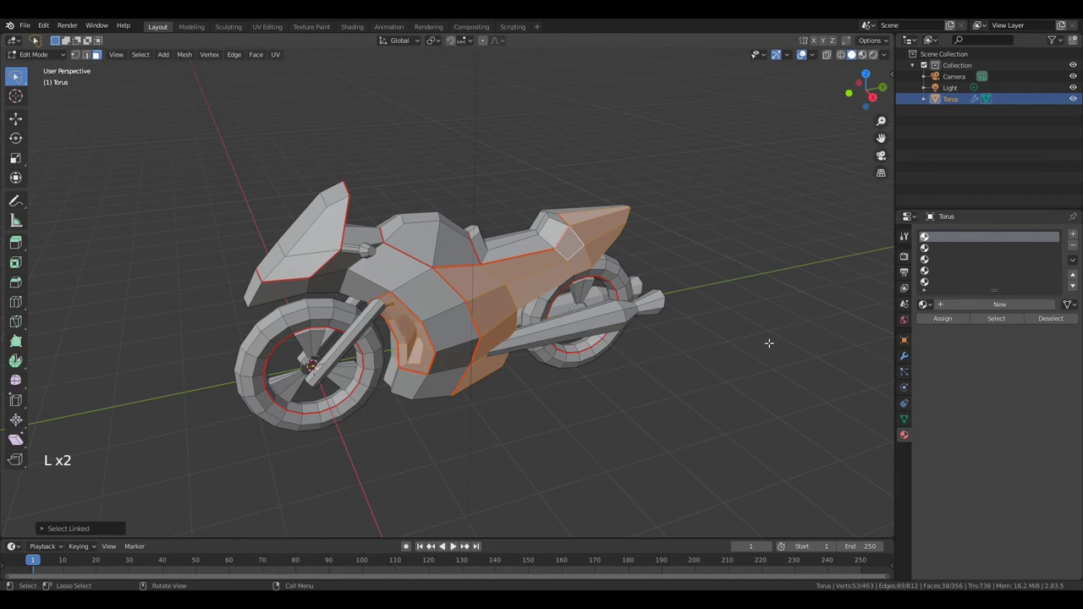
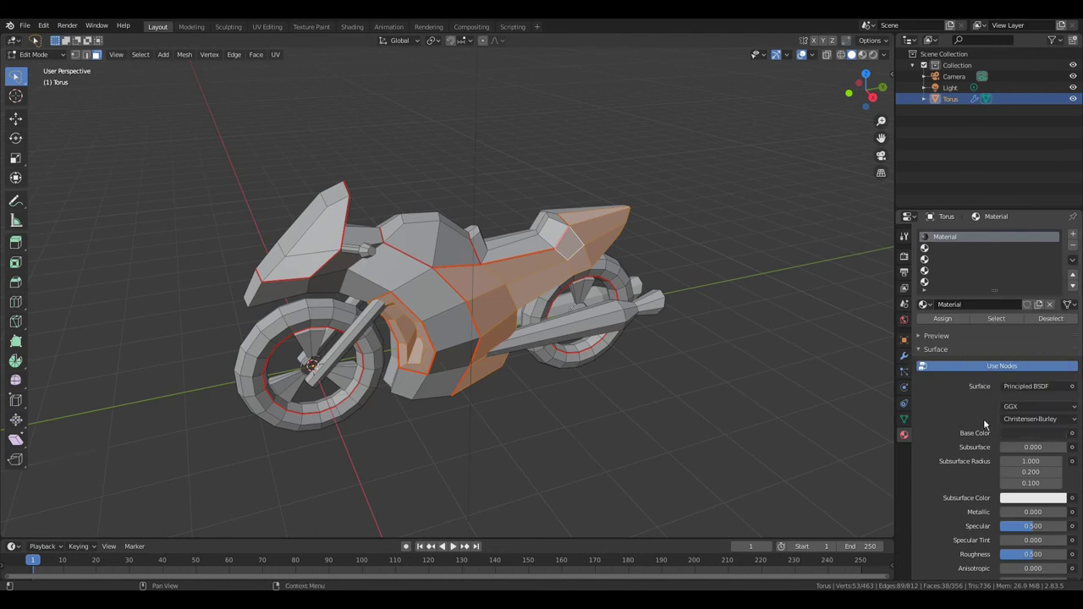
left_click(1047, 528)
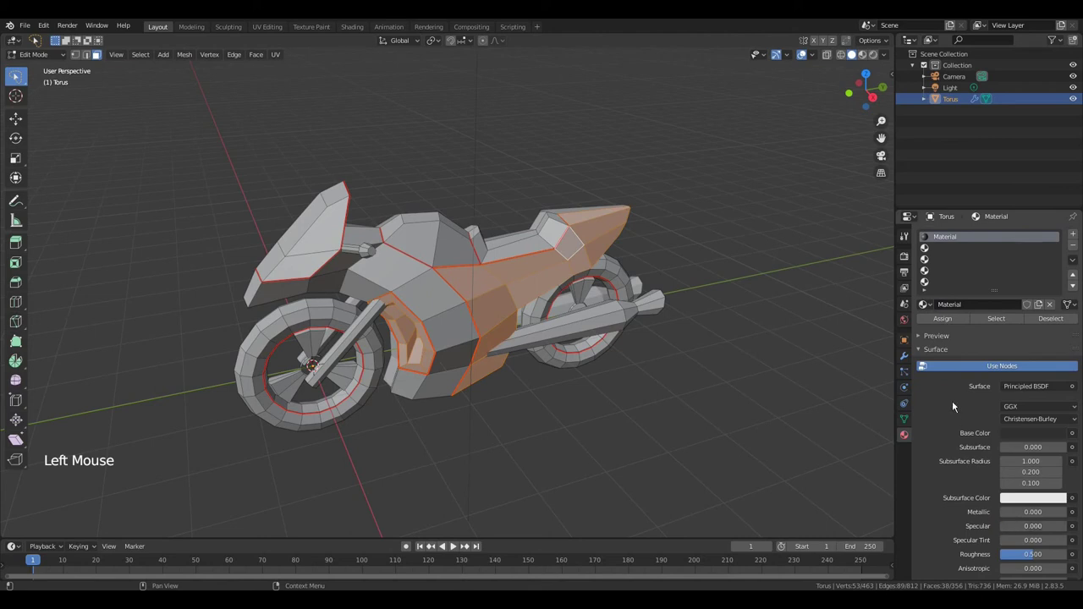
left_click(944, 321)
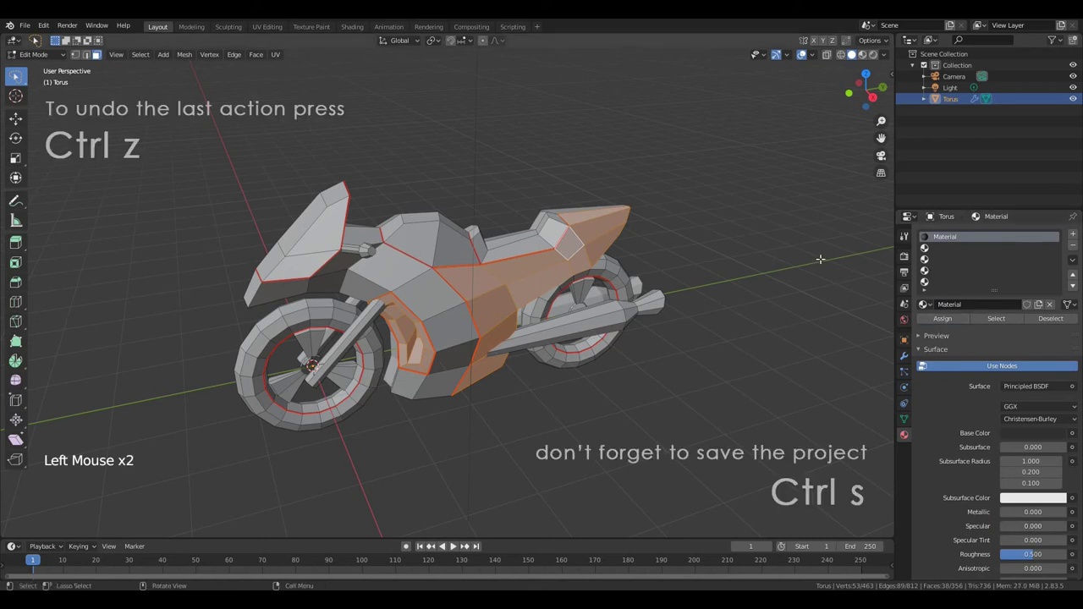
Assign the grey material, then select the seat, tyres and handlebar end
key("a")
key("a")
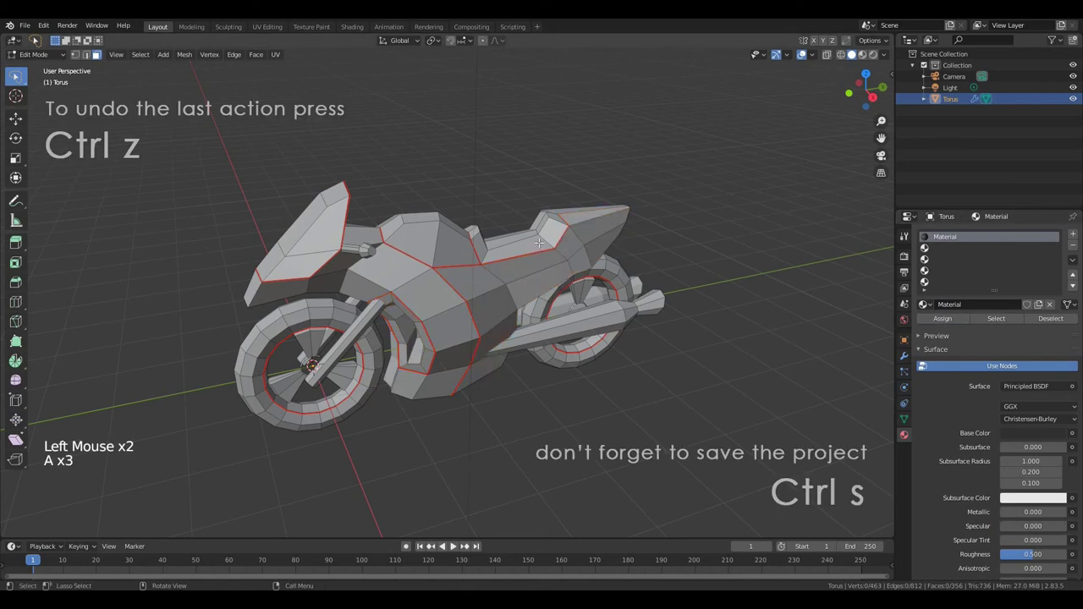
key("l")
key("l")
key("l")
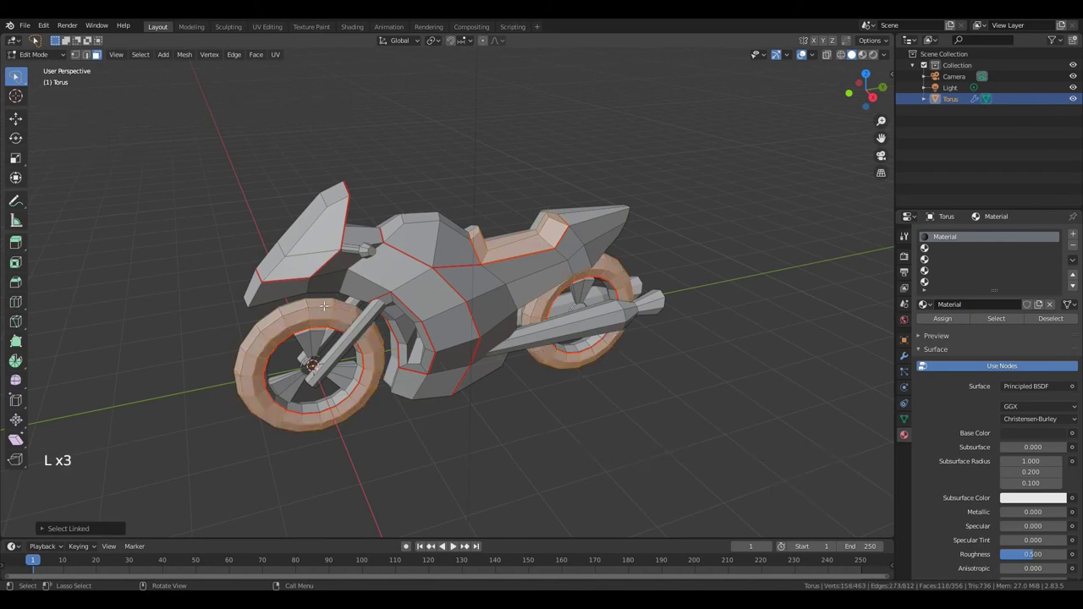
key("l")
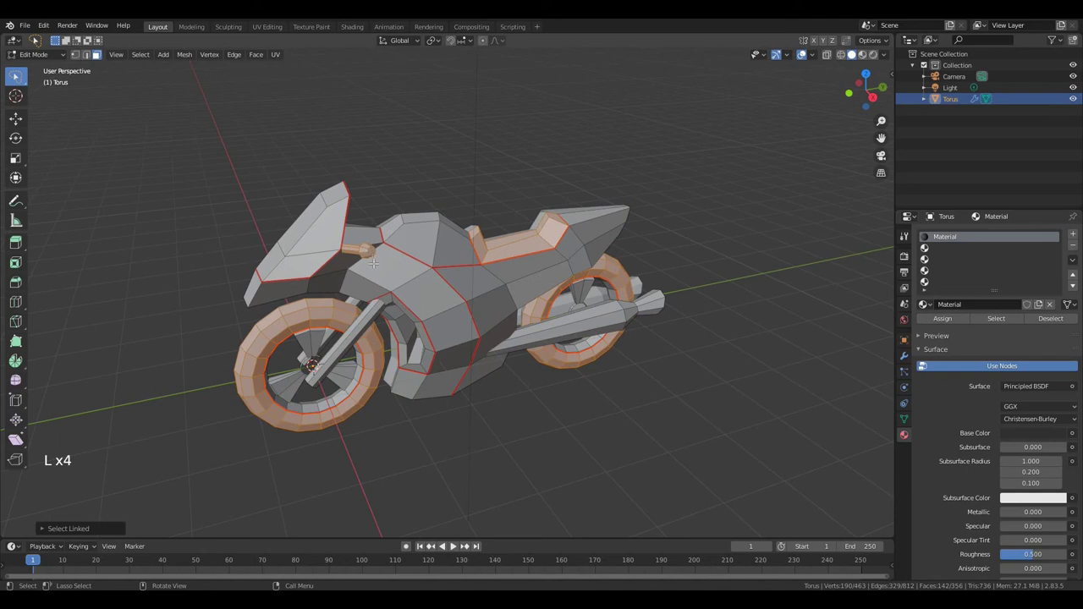
Create a new black material in a fresh slot for those parts
left_click(943, 251)
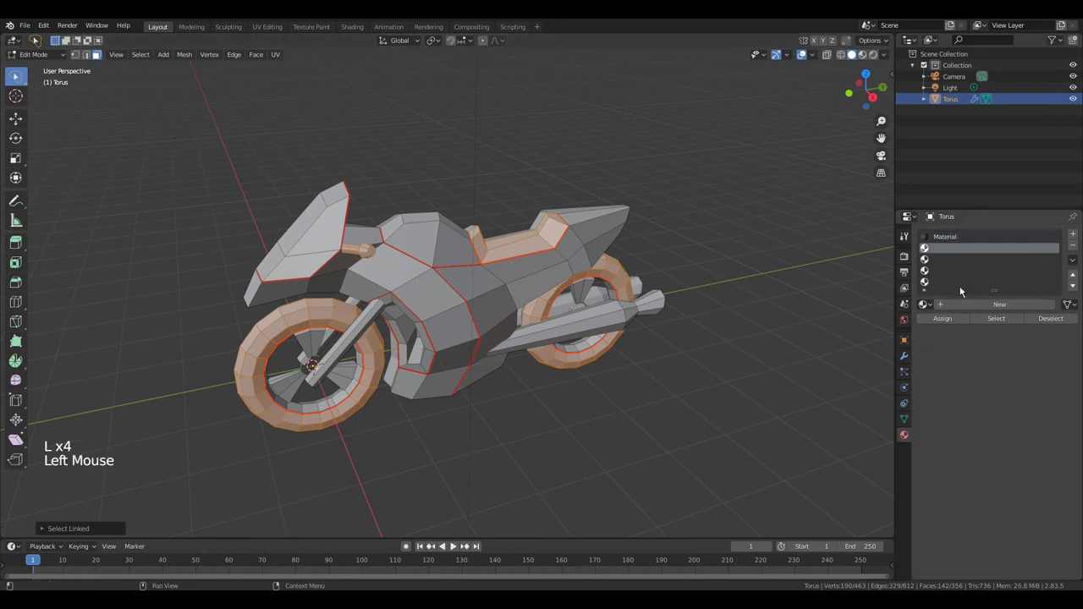
left_click(967, 306)
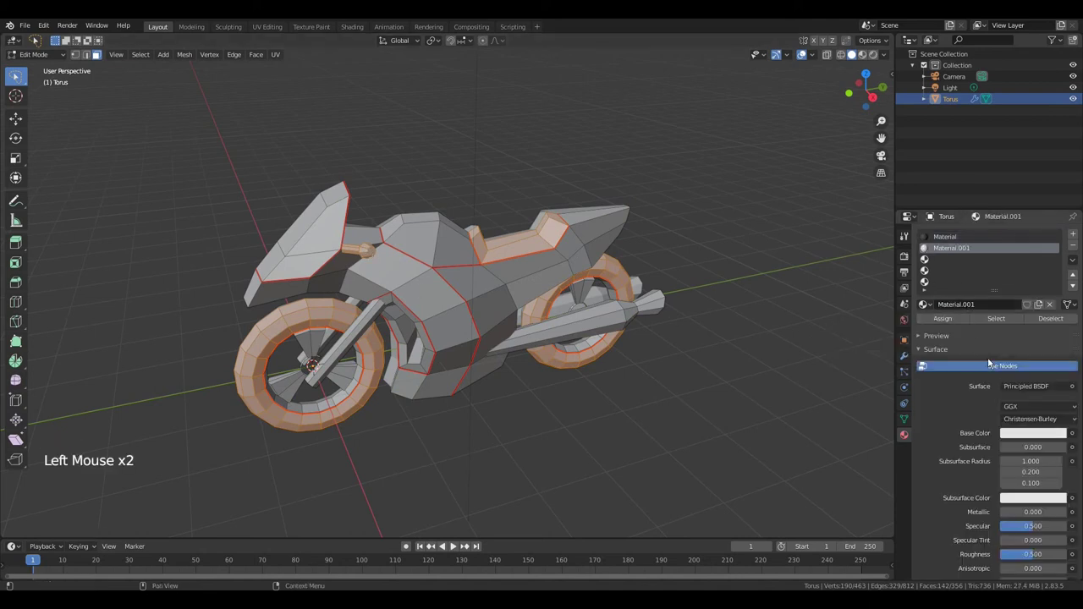
left_click(1032, 435)
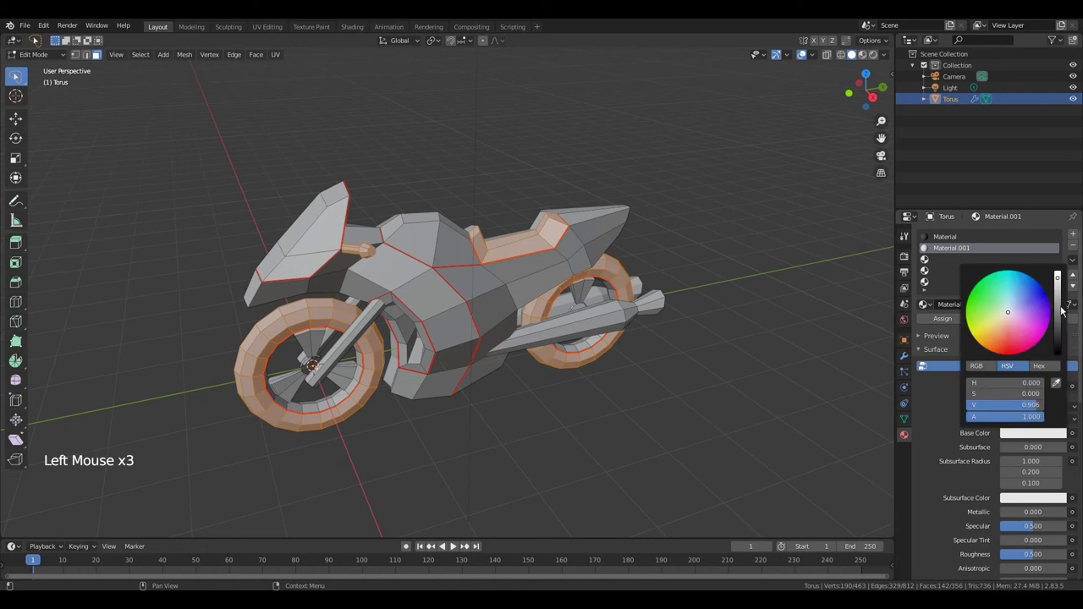
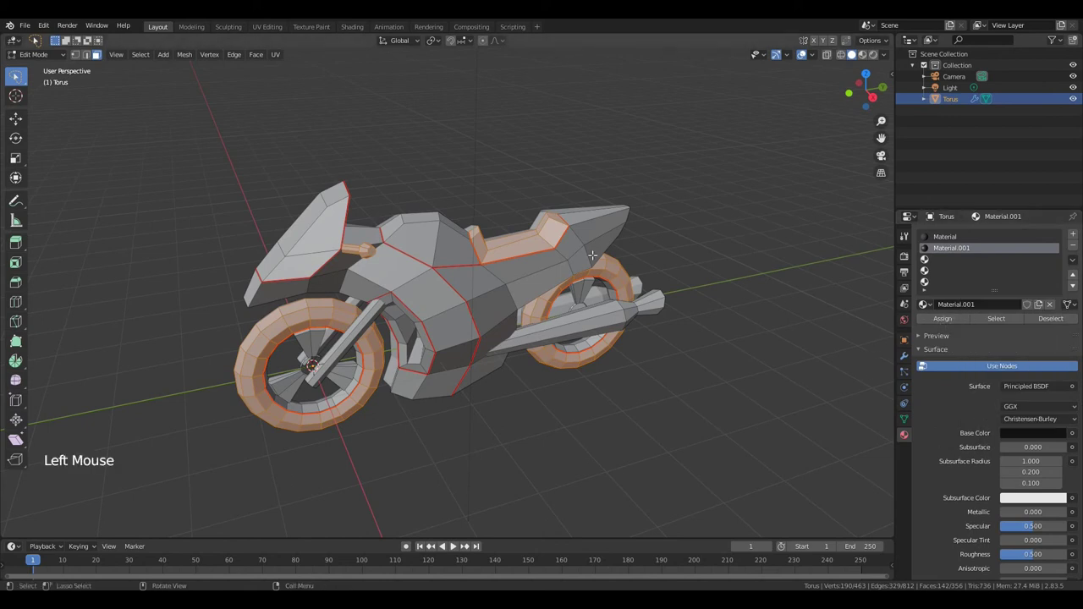
Select the fairing panels and wheel rims and assign them a new bright red material
key("a")
key("a")
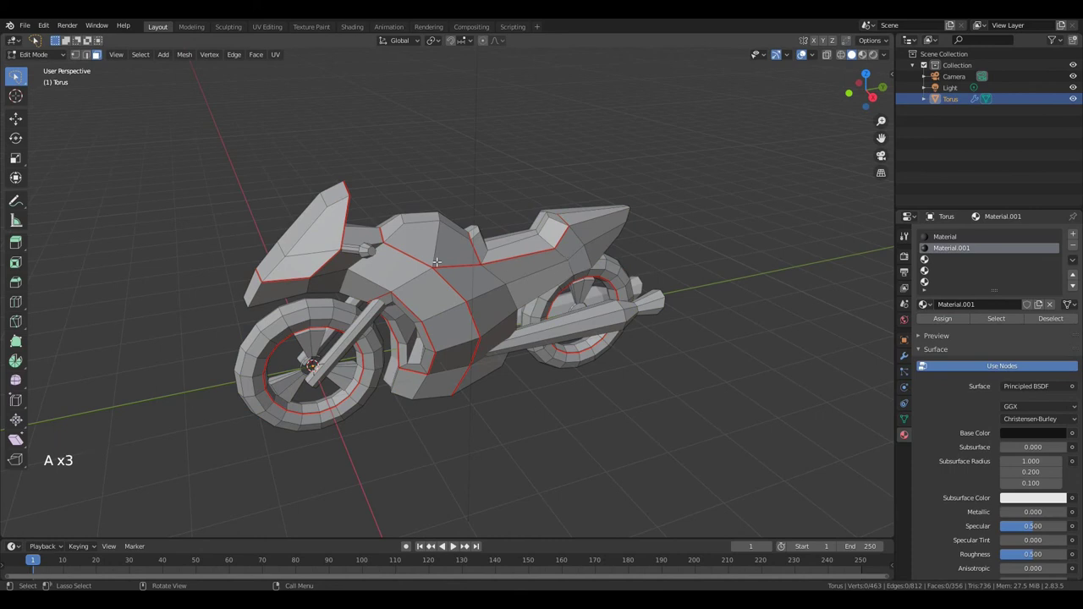
key("l")
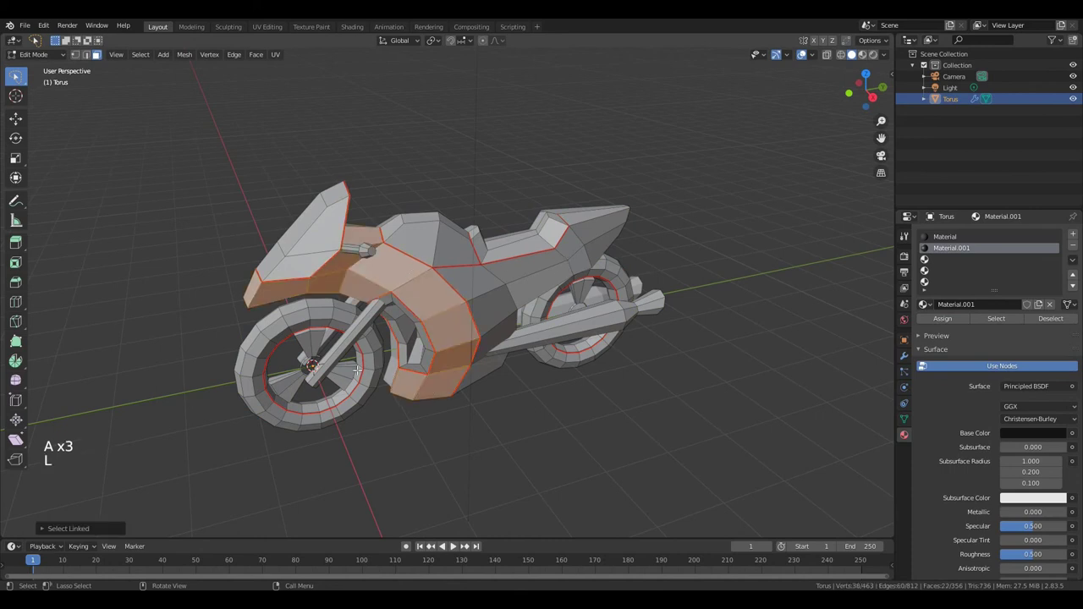
key("l")
key("l")
key("l")
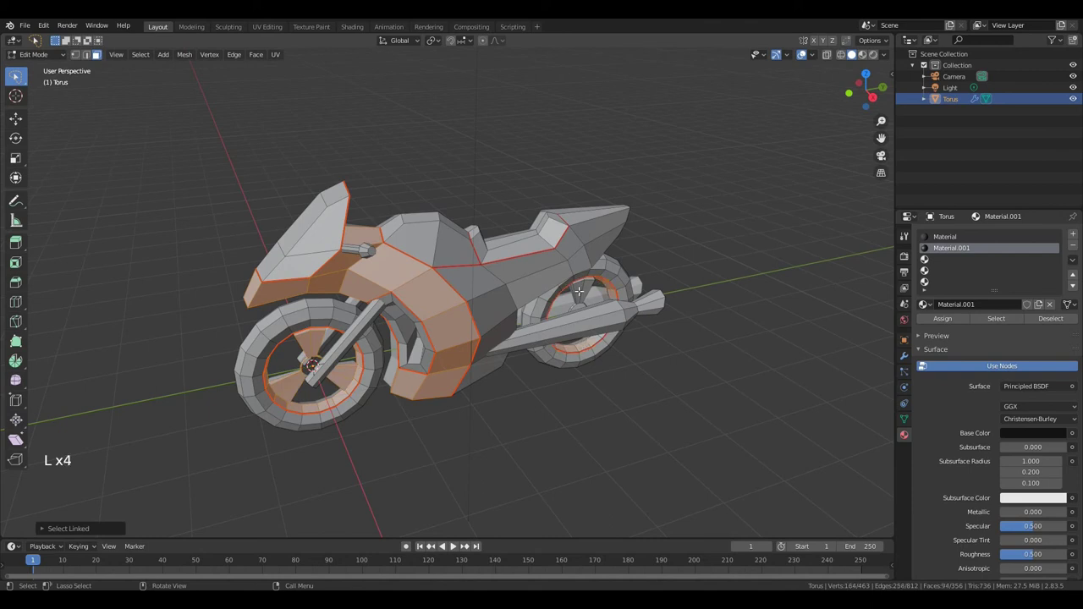
key("l")
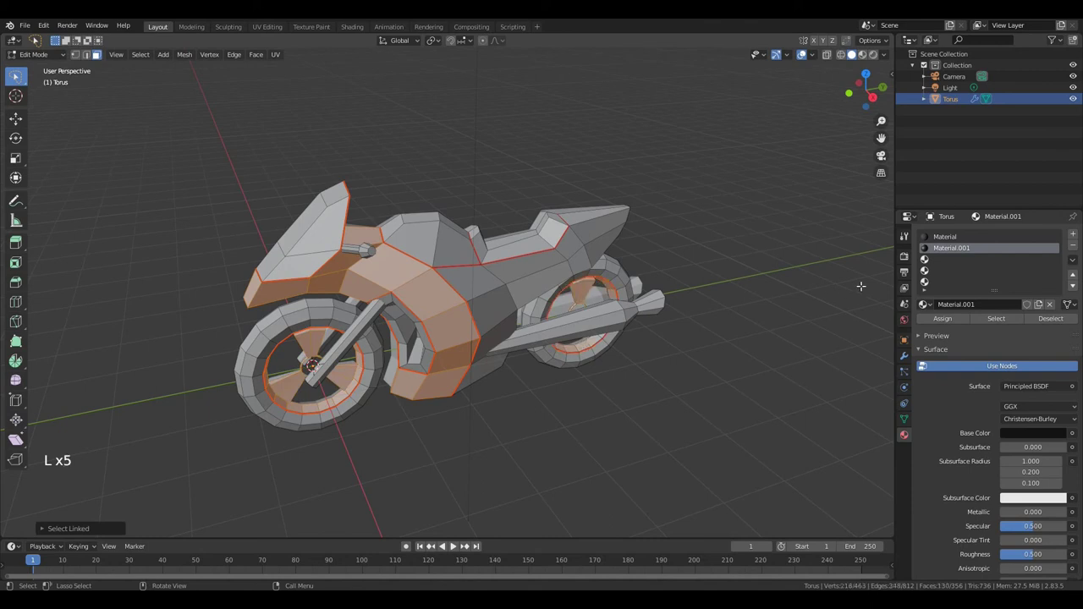
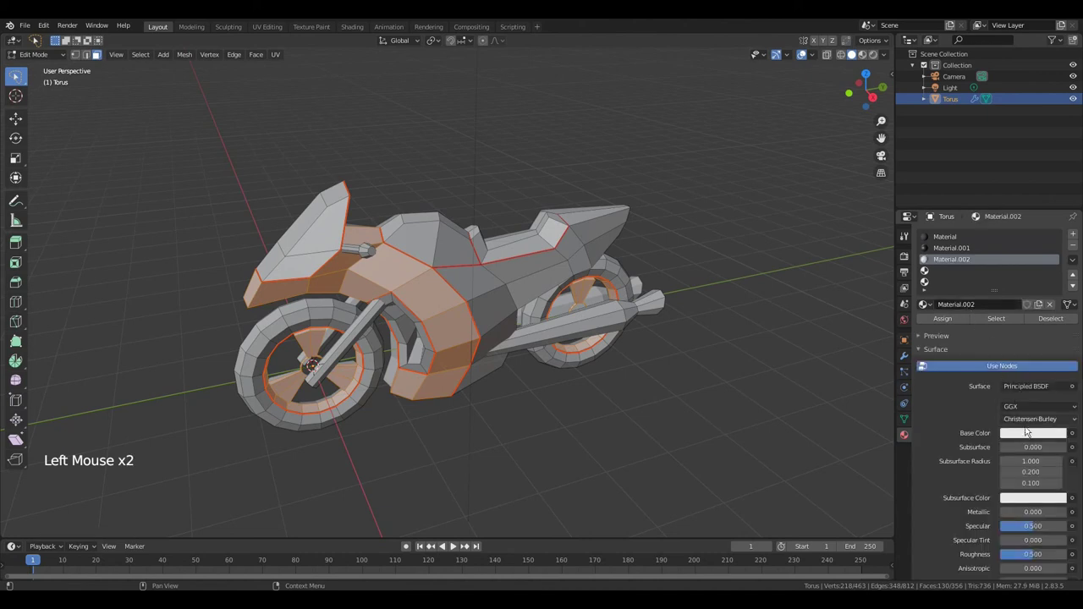
left_click(1028, 437)
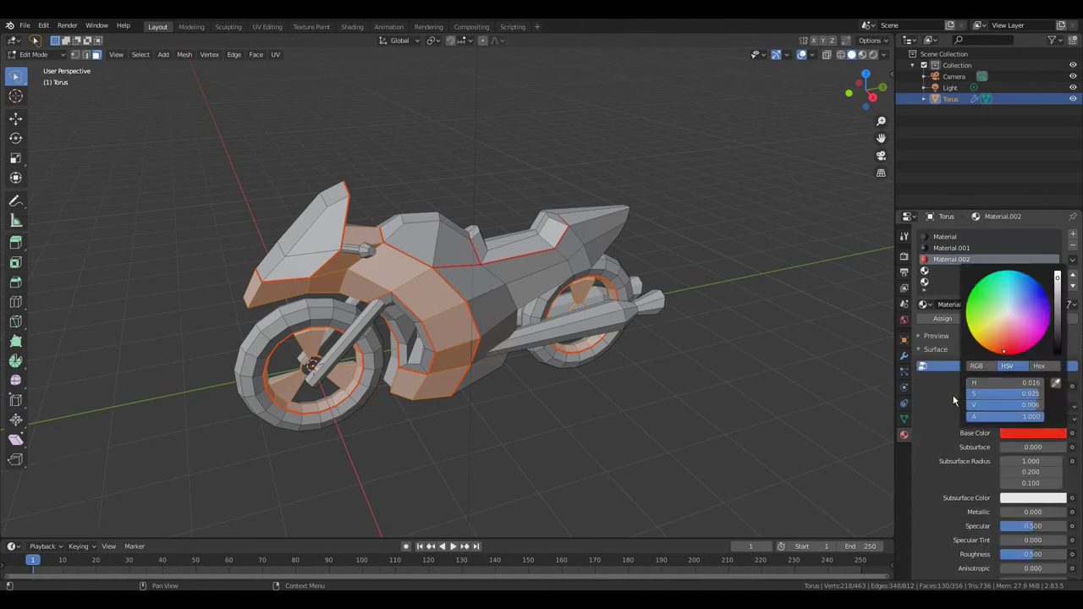
left_click(937, 318)
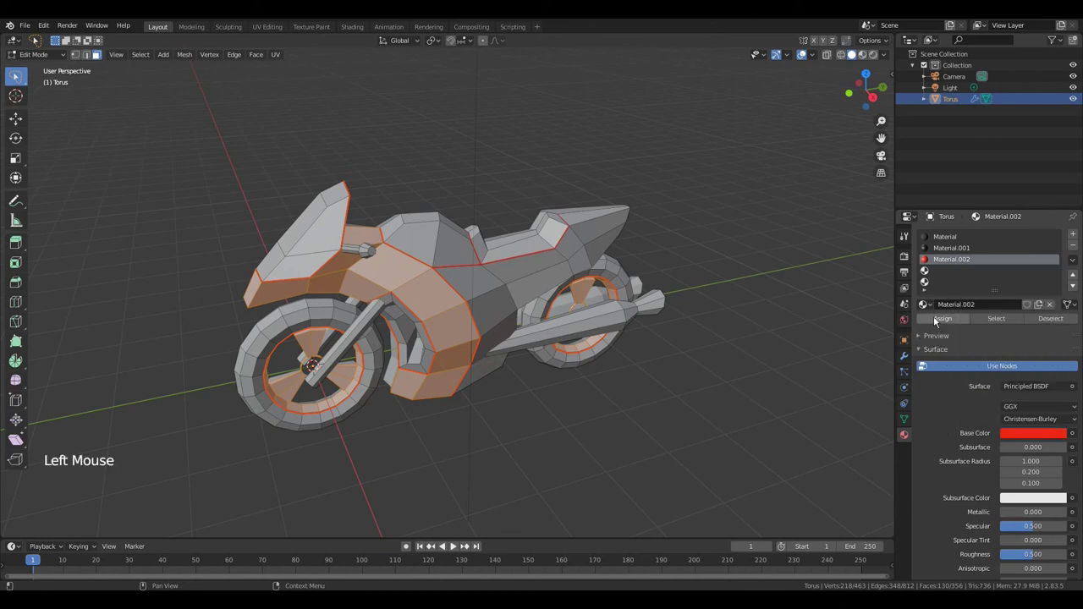
Select the windscreen and tank faces for the next material
key("a")
key("l")
key("l")
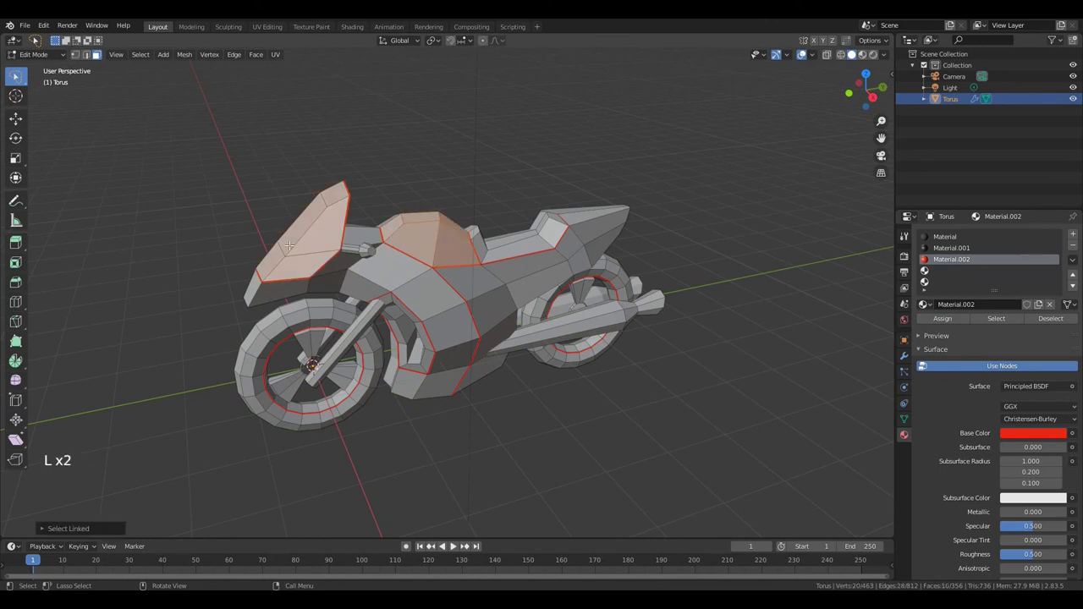
Create a new yellow material and assign it to the windscreen and tank top faces
left_click(942, 271)
left_click(961, 305)
left_click(1025, 439)
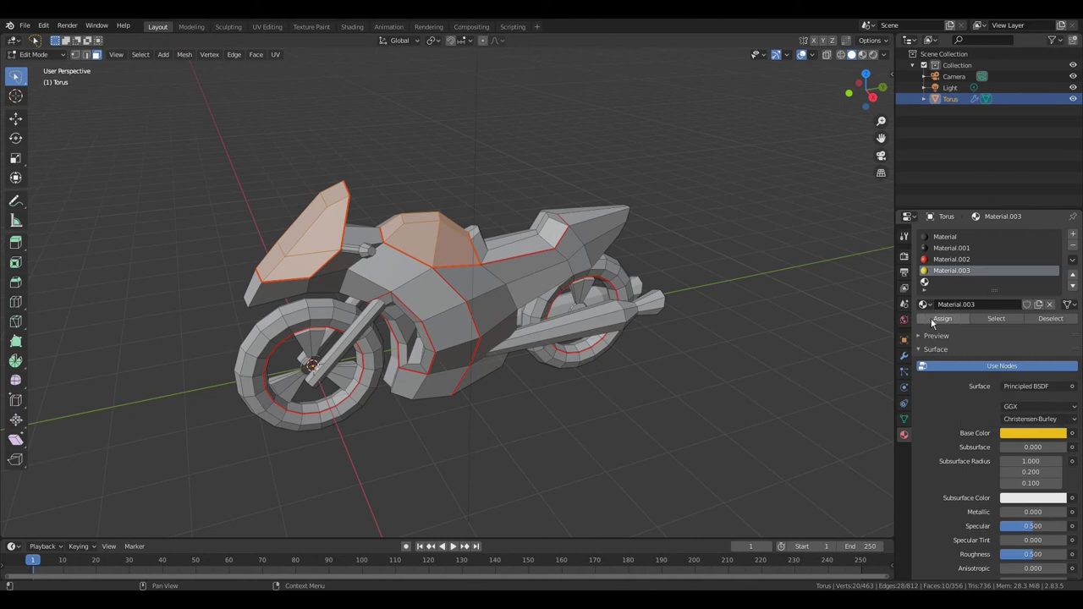
left_click(931, 322)
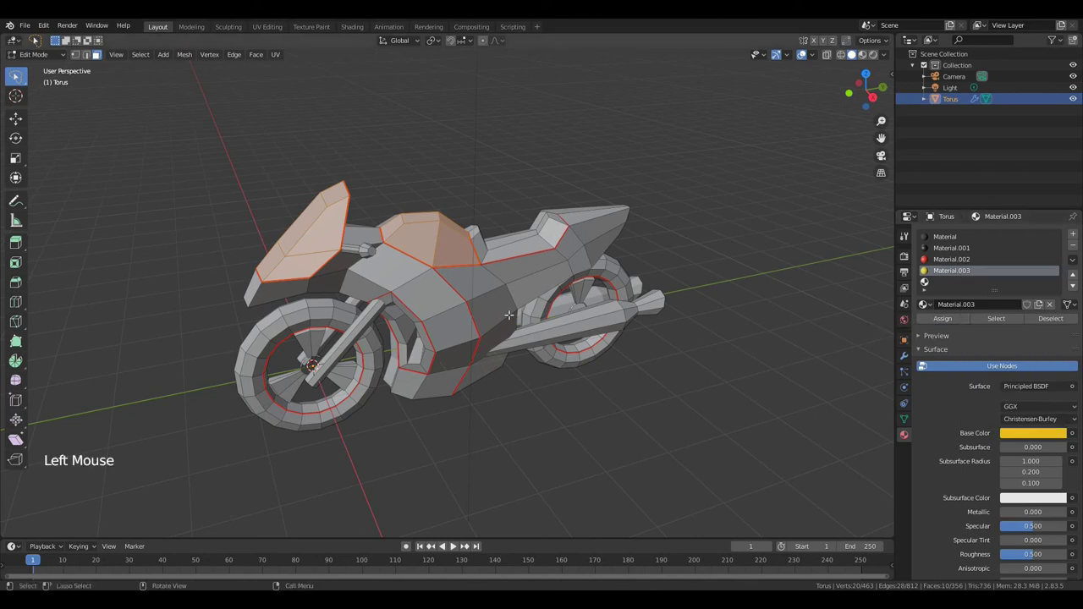
Clear the selection and select both exhaust pipes' faces with L
key("a")
key("l")
key("l")
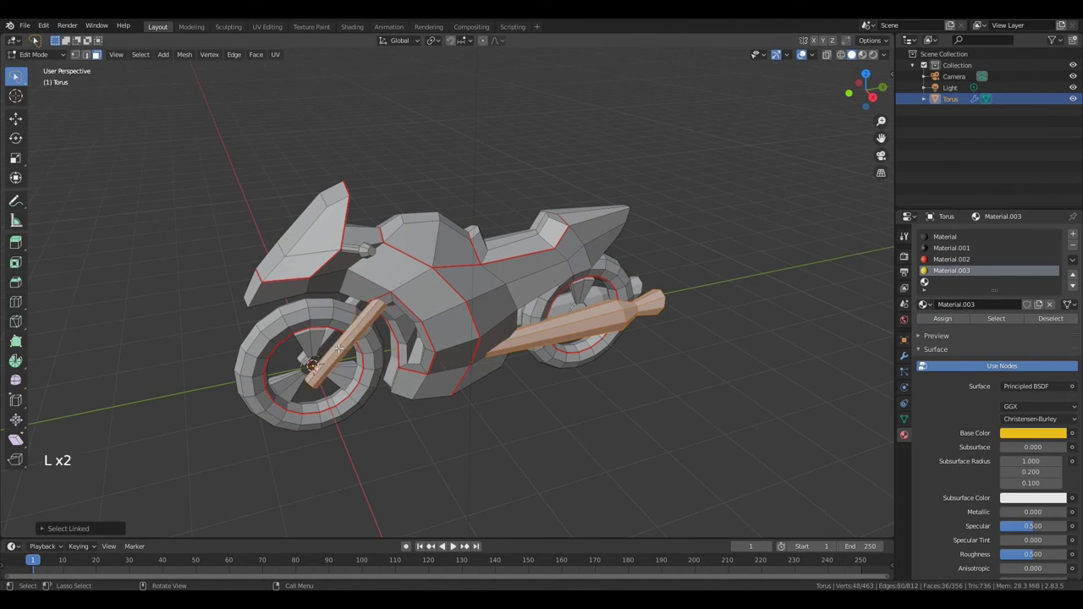
Create a grey material with Metallic 1 and Specular 1 and assign it to the exhaust
left_click(943, 286)
left_click(969, 308)
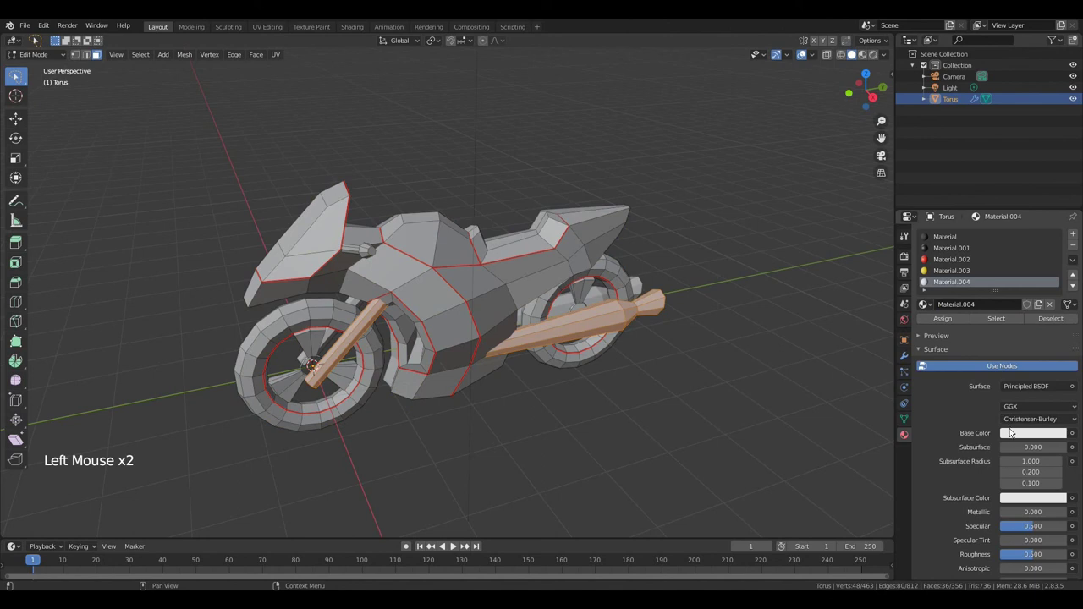
left_click(1017, 439)
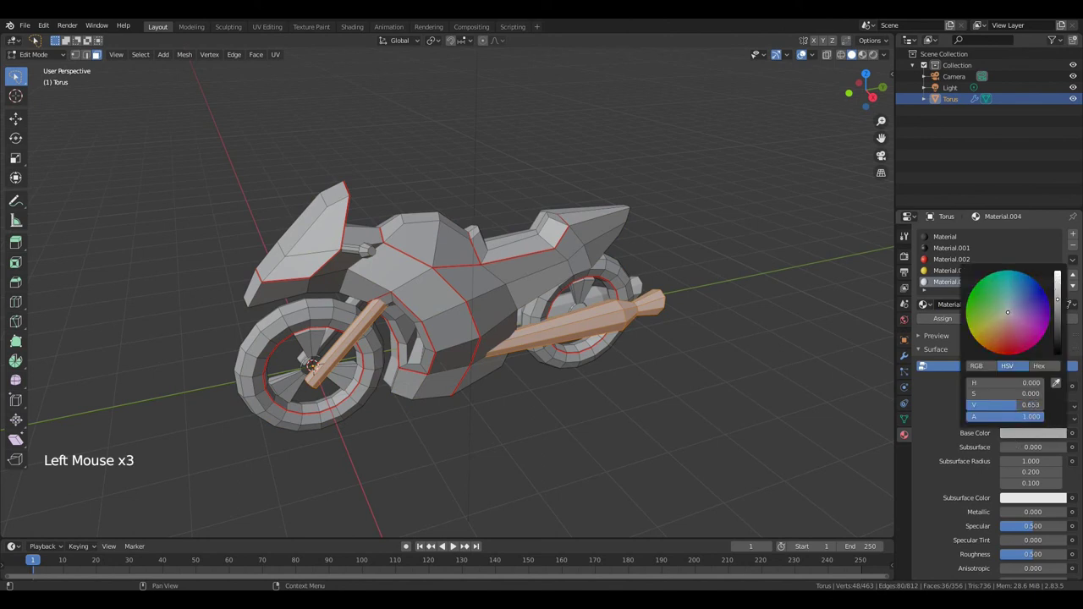
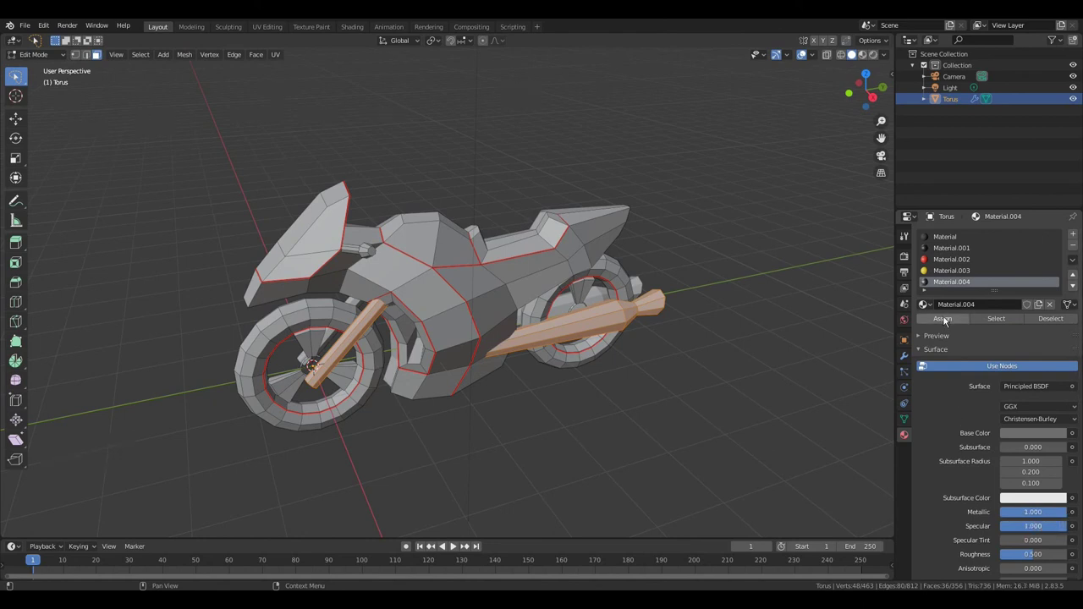
left_click(944, 319)
Shade the bike smooth in Object Mode and view it in Material Preview shading
key("Tab")
right_click(581, 237)
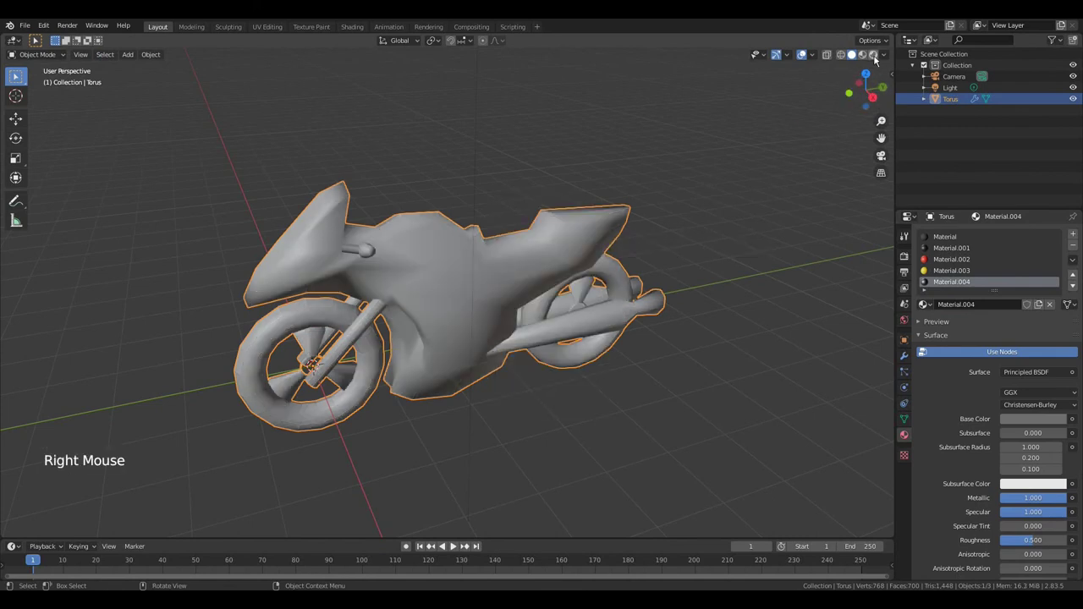
left_click(878, 55)
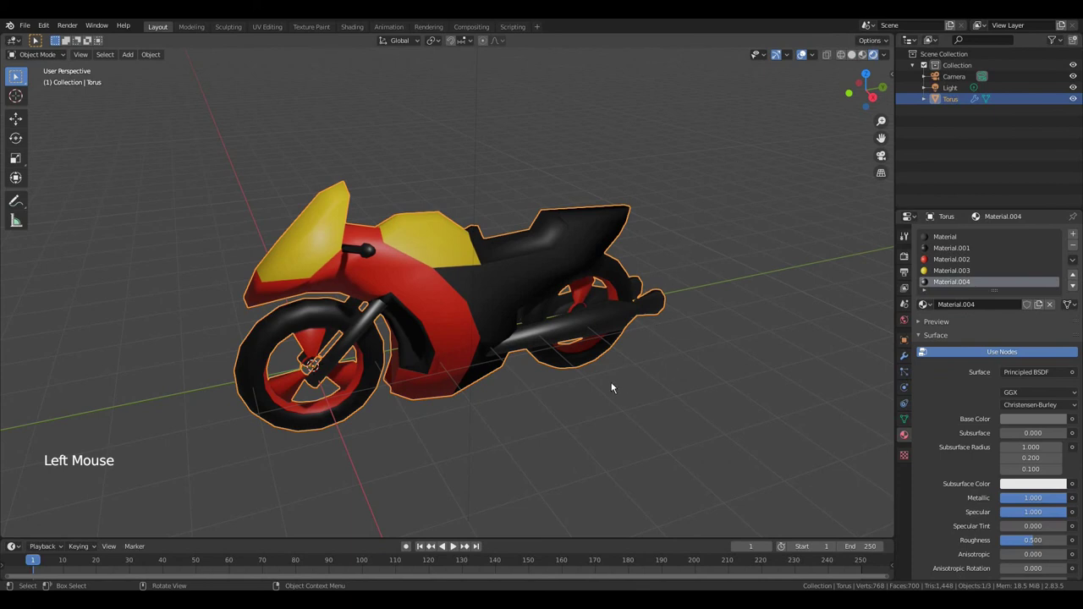
middle_click(442, 374)
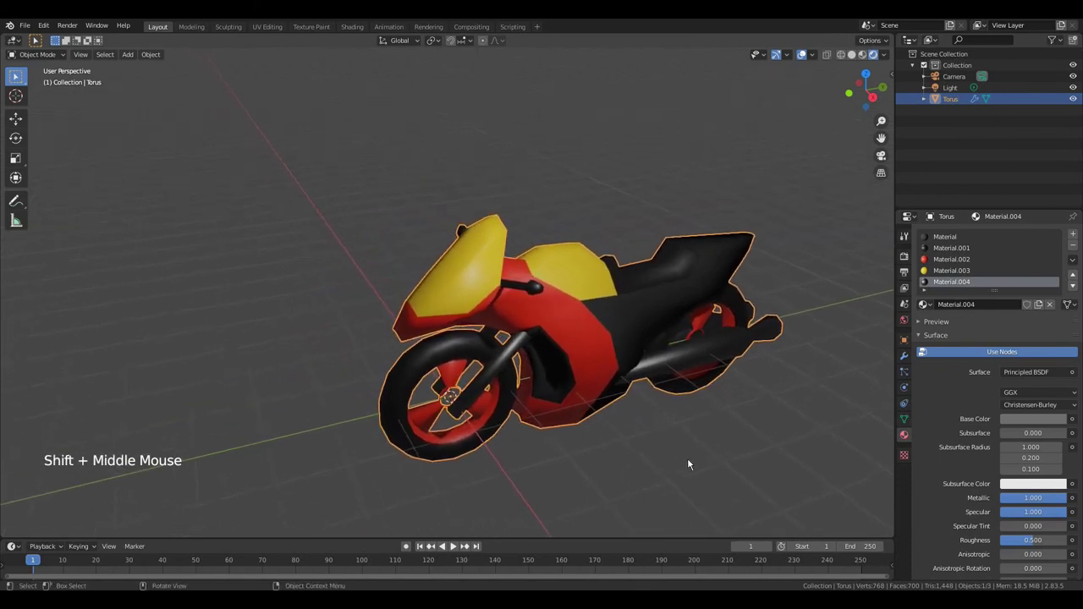
Duplicate the motorcycle along X and recolour the copy's single-user red material blue
key("shift+d")
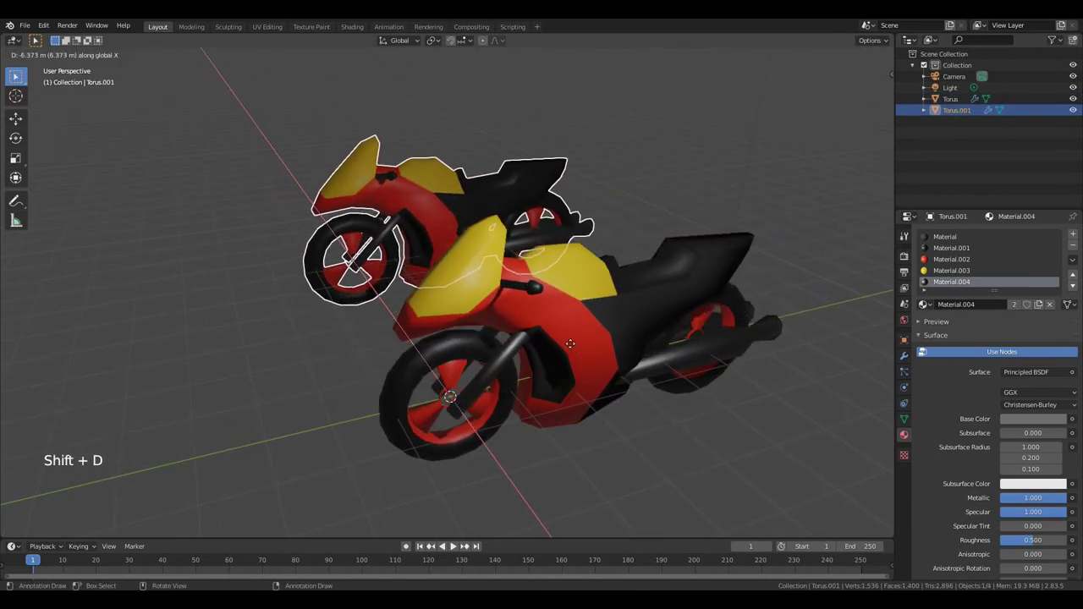
left_click(953, 259)
left_click(1043, 306)
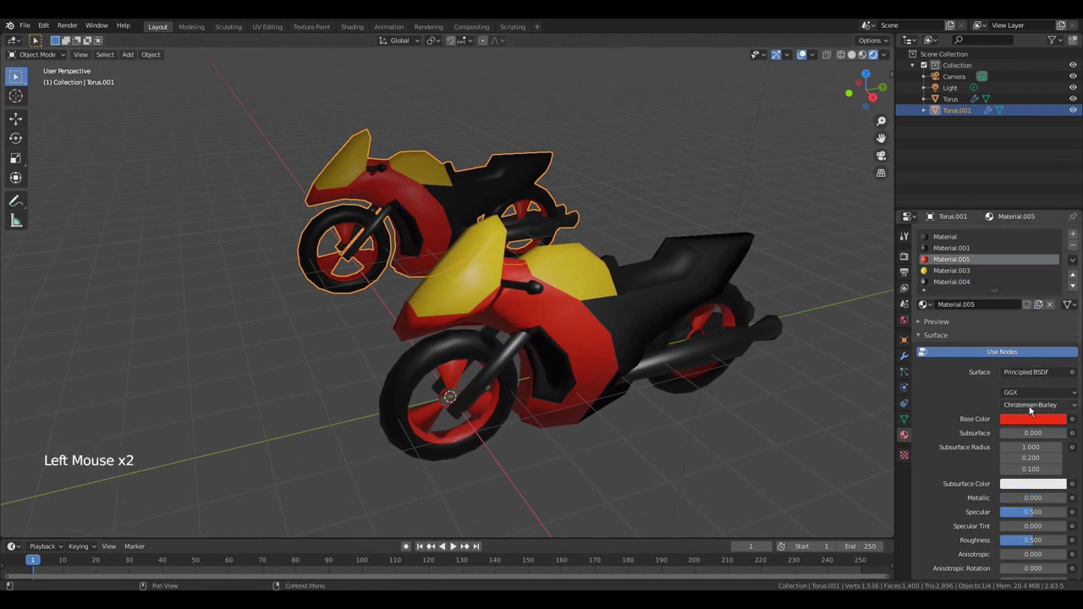
left_click(1028, 422)
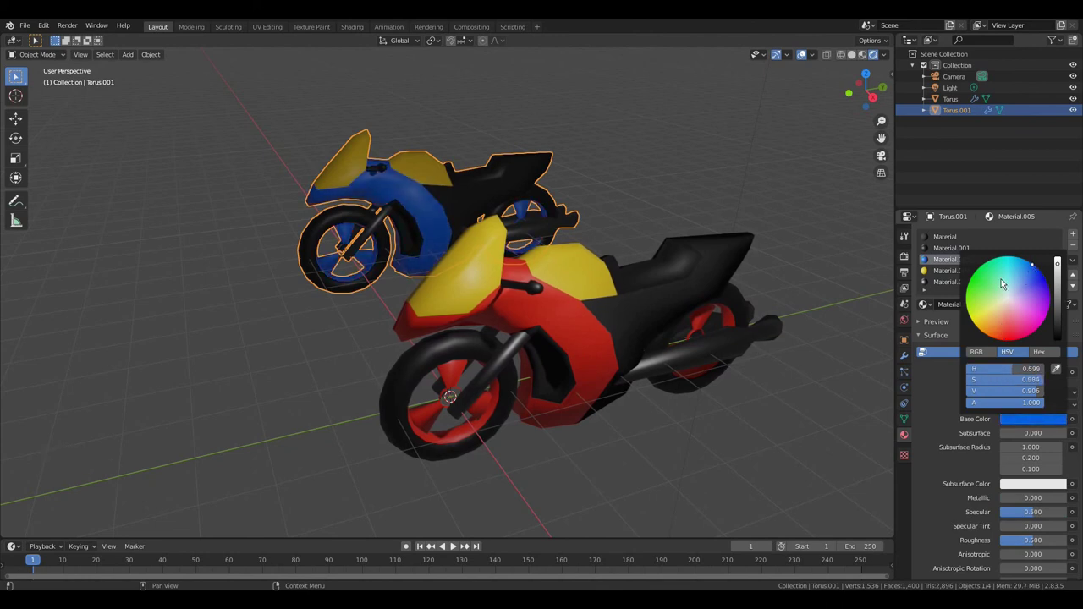
Pick the copy's yellow material and make it single-user
left_click(958, 274)
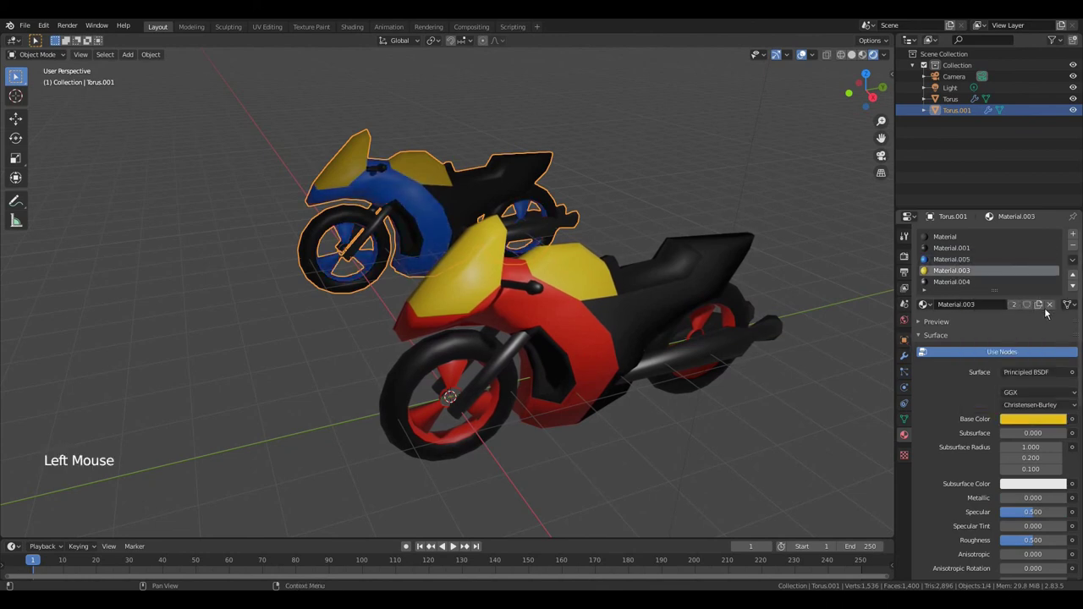
left_click(1034, 421)
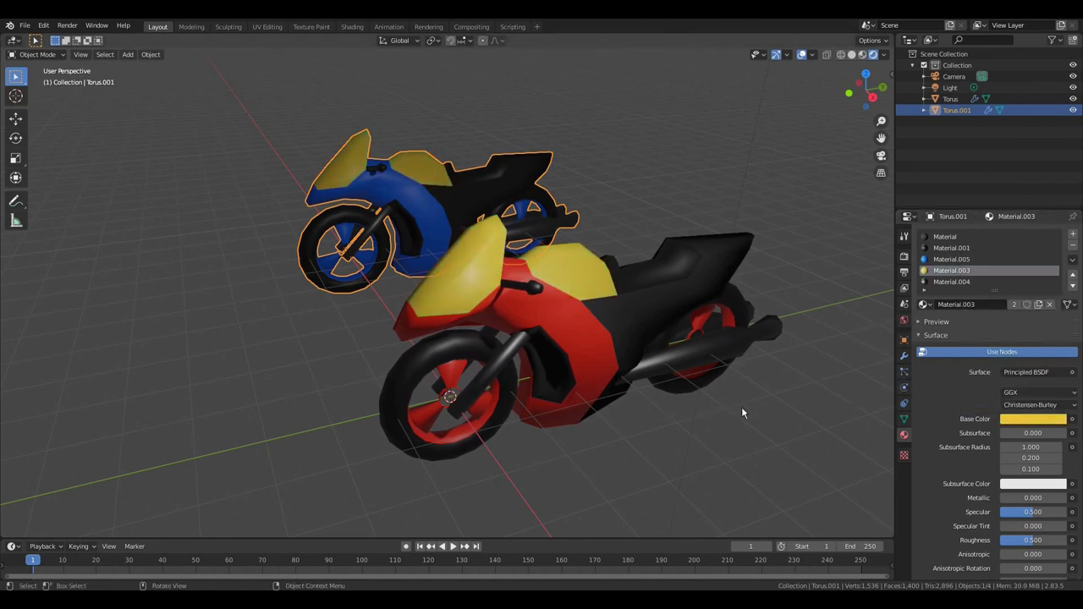
left_click(1042, 307)
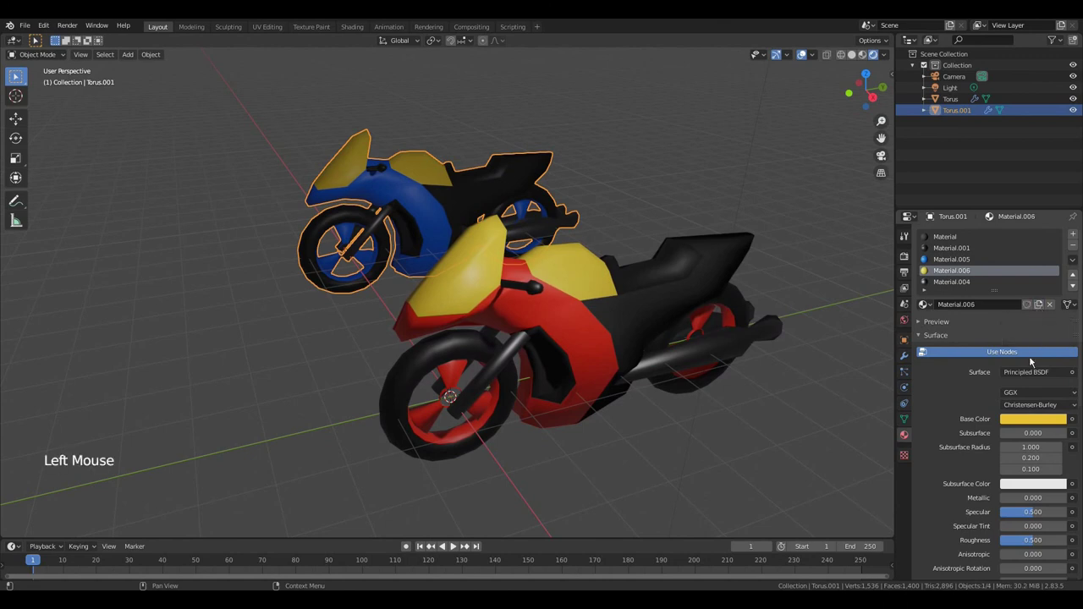
Turn the copy's yellow material green and its single-user black body material white
left_click(1018, 422)
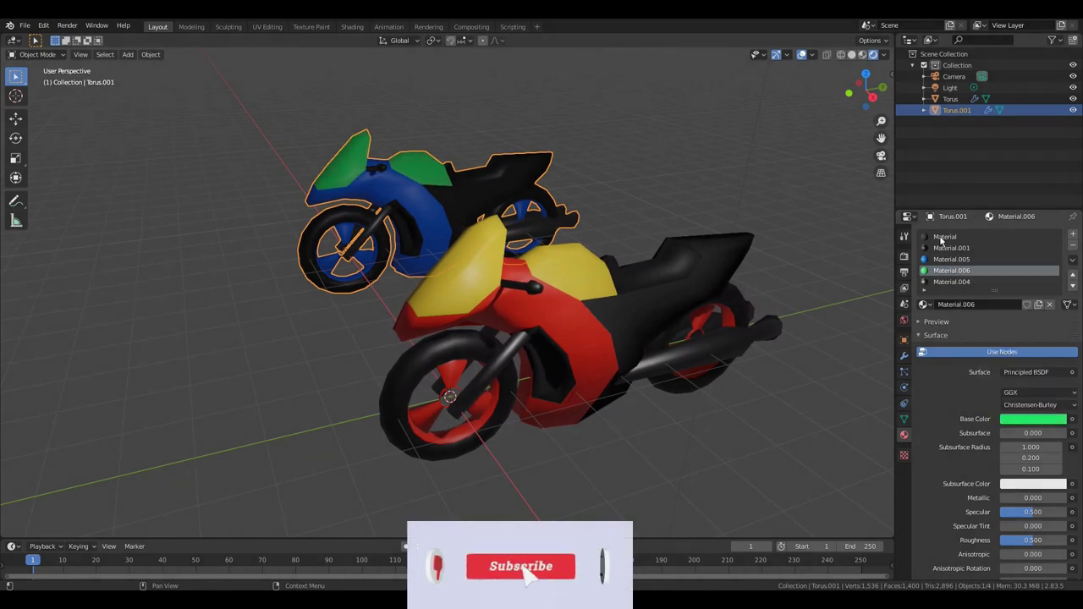
left_click(941, 237)
left_click(1039, 307)
left_click(1034, 420)
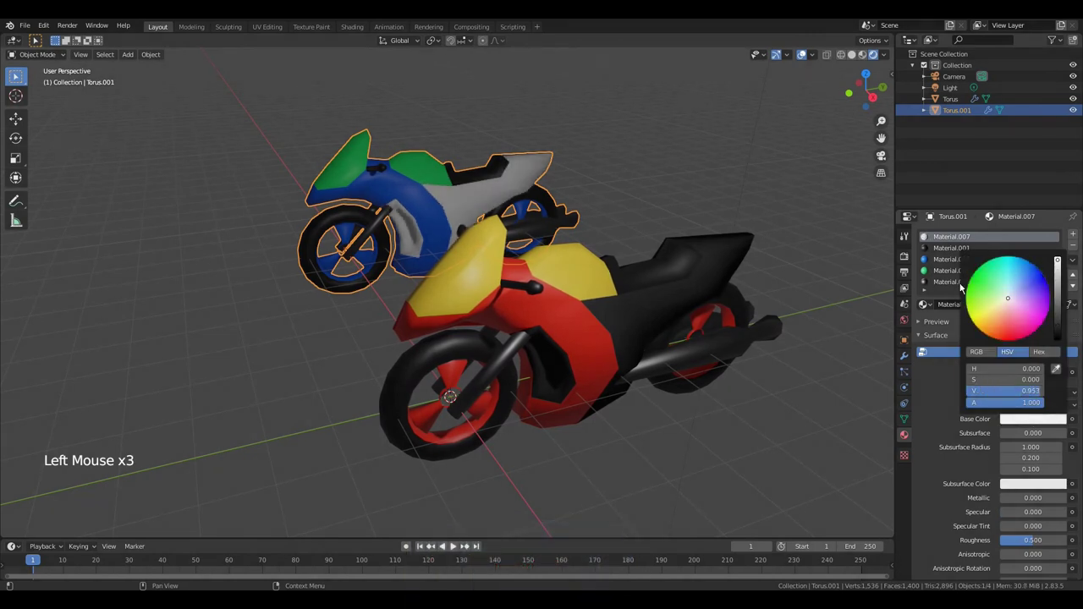
scroll("down", 3)
middle_click(460, 380)
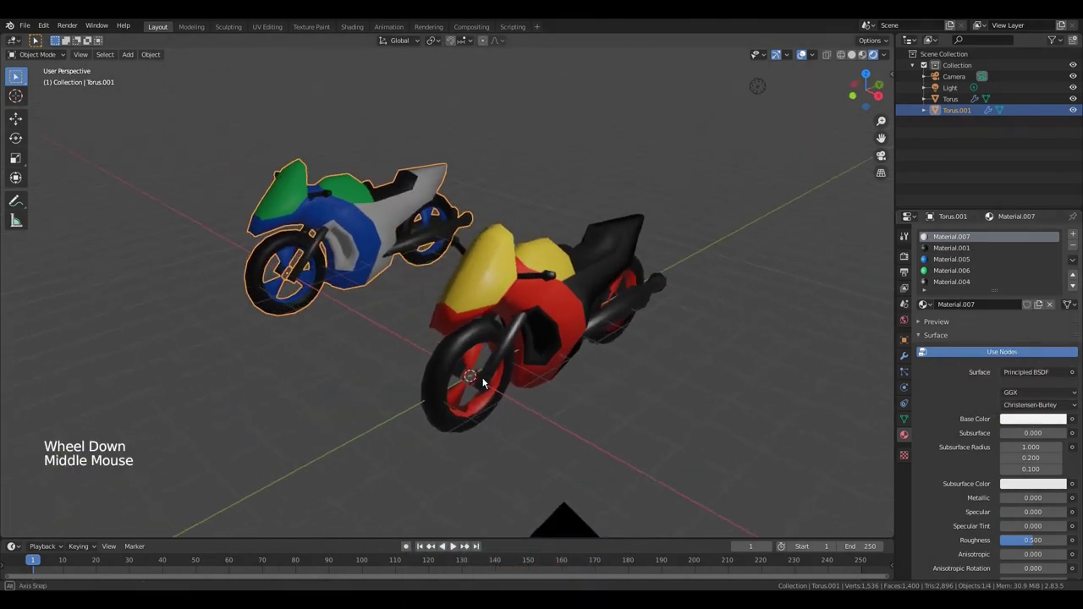